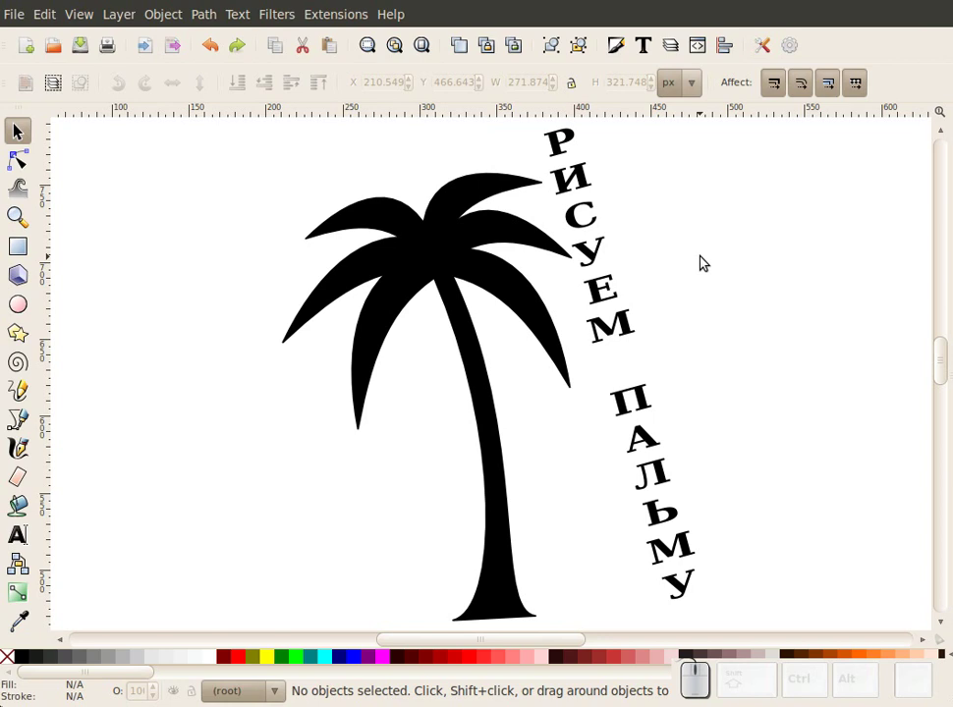
# Select everything in the finished palm tree drawing before starting a new blank document
pyautogui.press('ctrl+a')
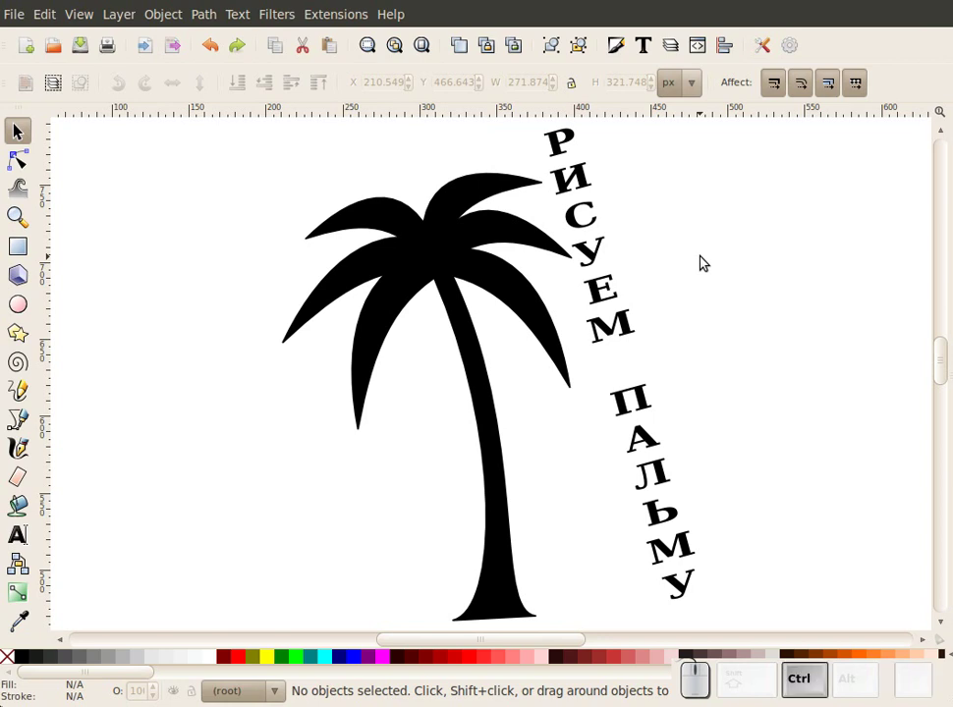
pyautogui.click(706, 259)
pyautogui.press('ctrl+a')
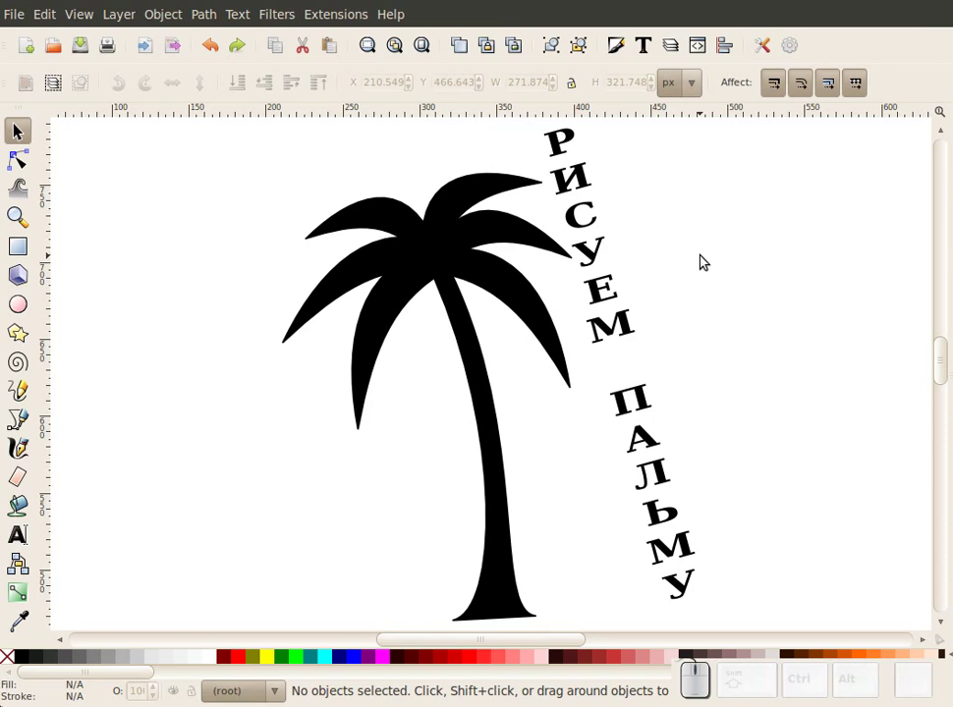
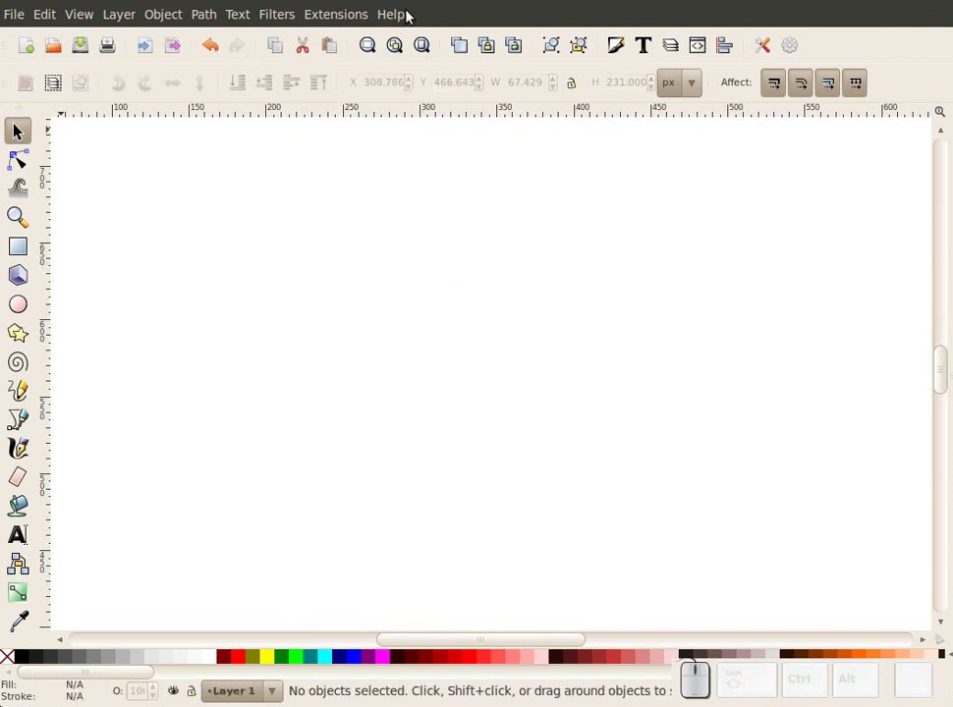
# Zoom to show the whole empty page
pyautogui.click(421, 53)
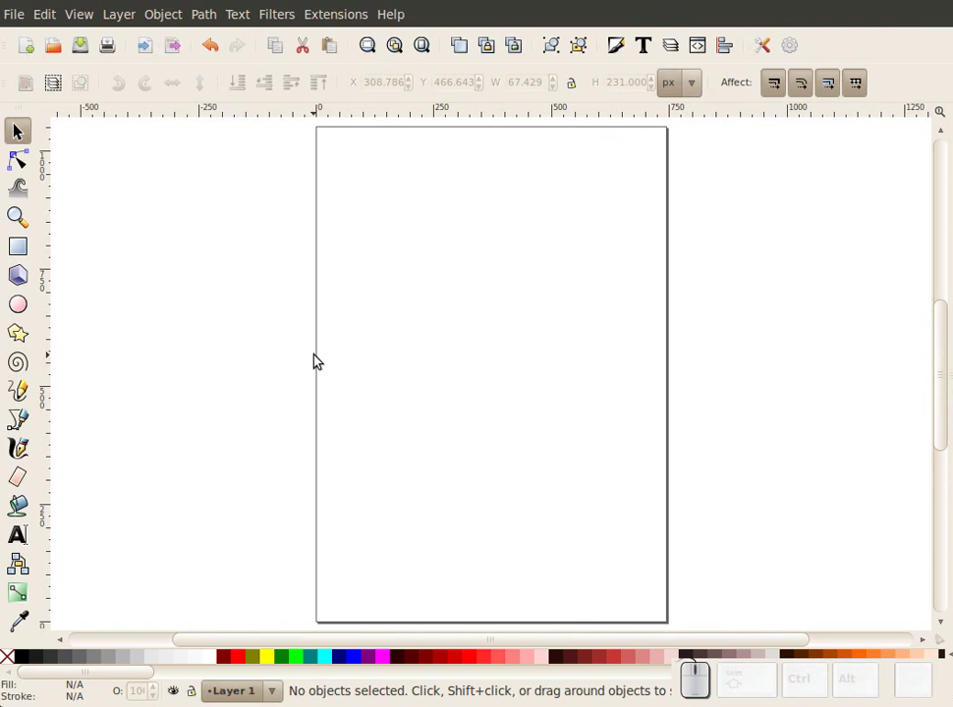
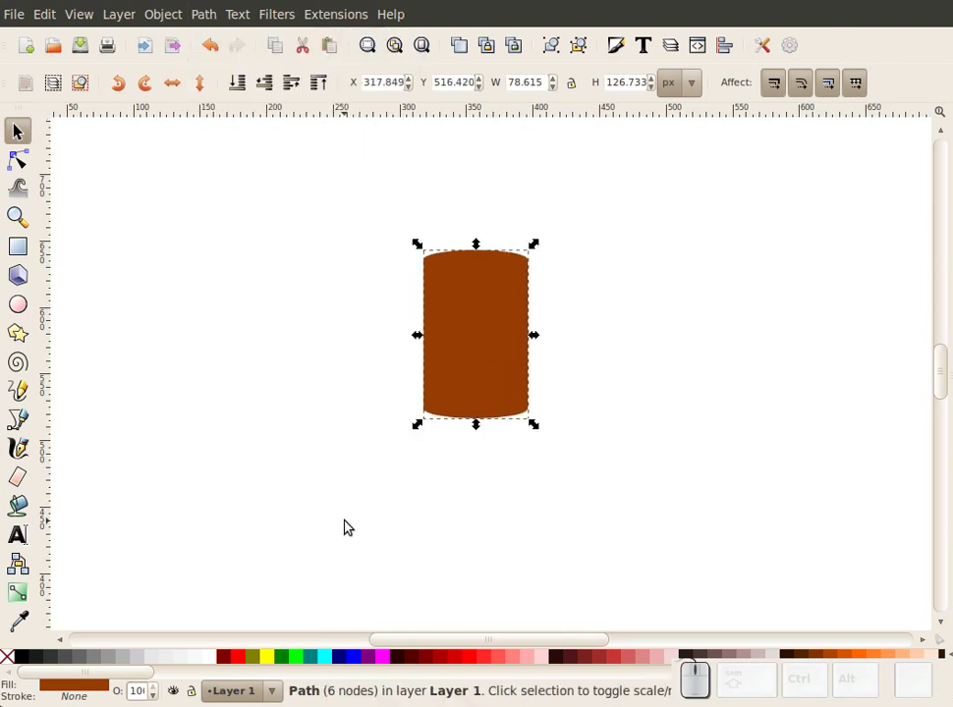
# With the Node tool, pull the brown shape's top nodes inward so it tapers upward
pyautogui.click(22, 165)
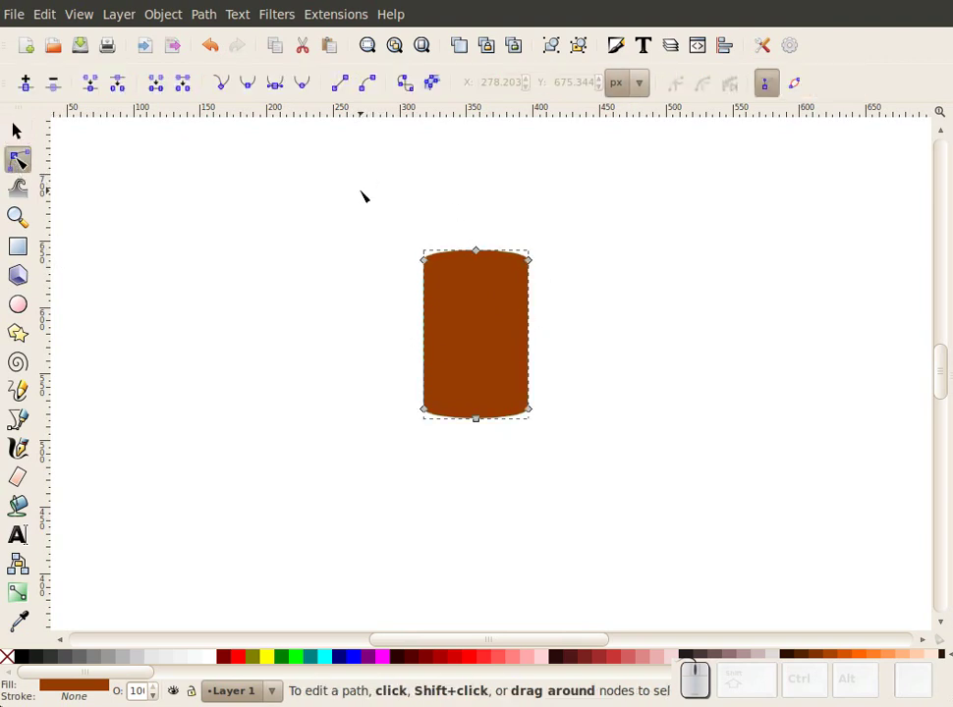
pyautogui.click(359, 188)
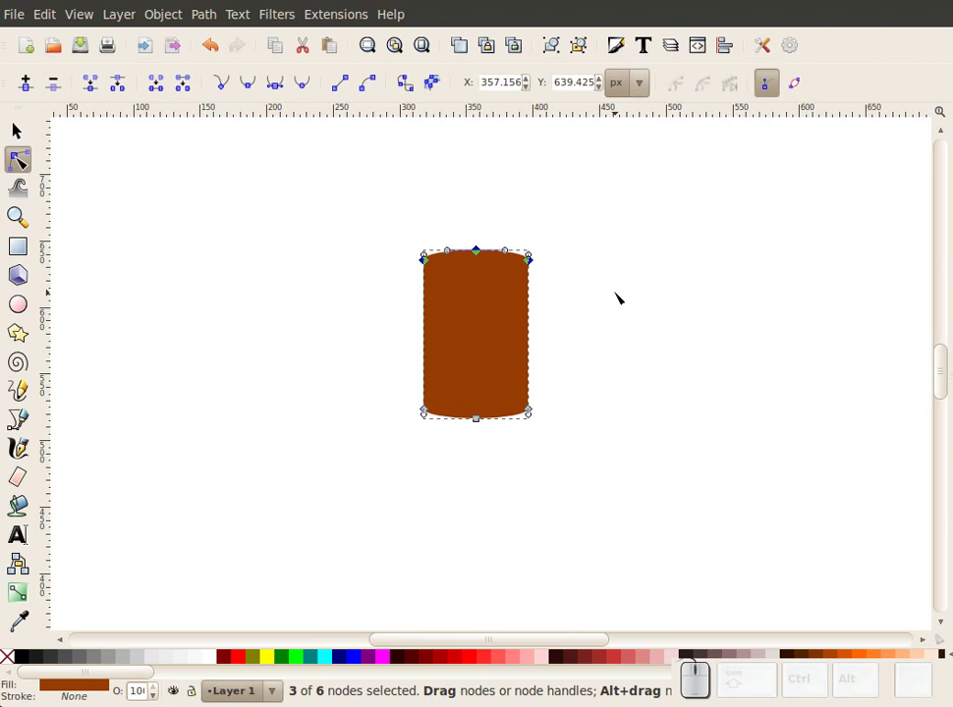
pyautogui.press(',')
pyautogui.press(',')
pyautogui.press(',')
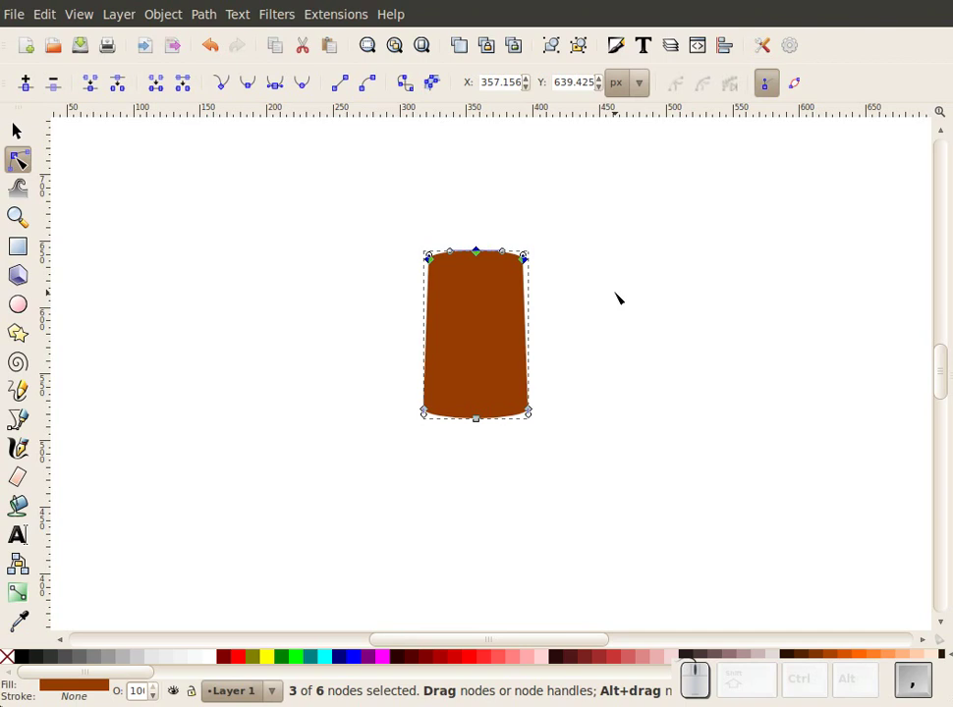
pyautogui.press(',')
pyautogui.press(',')
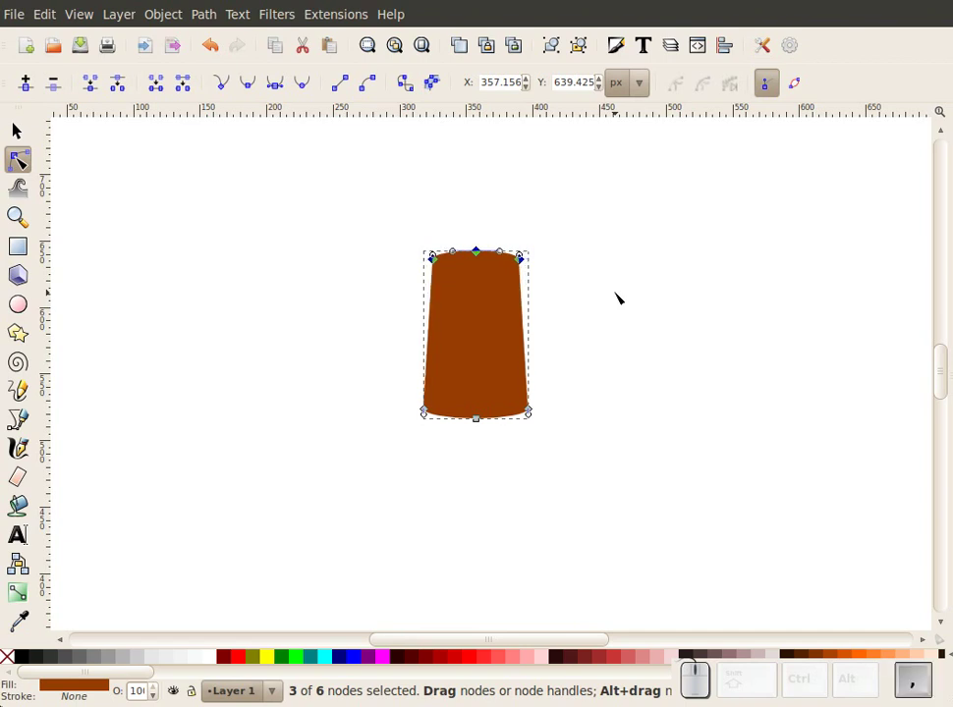
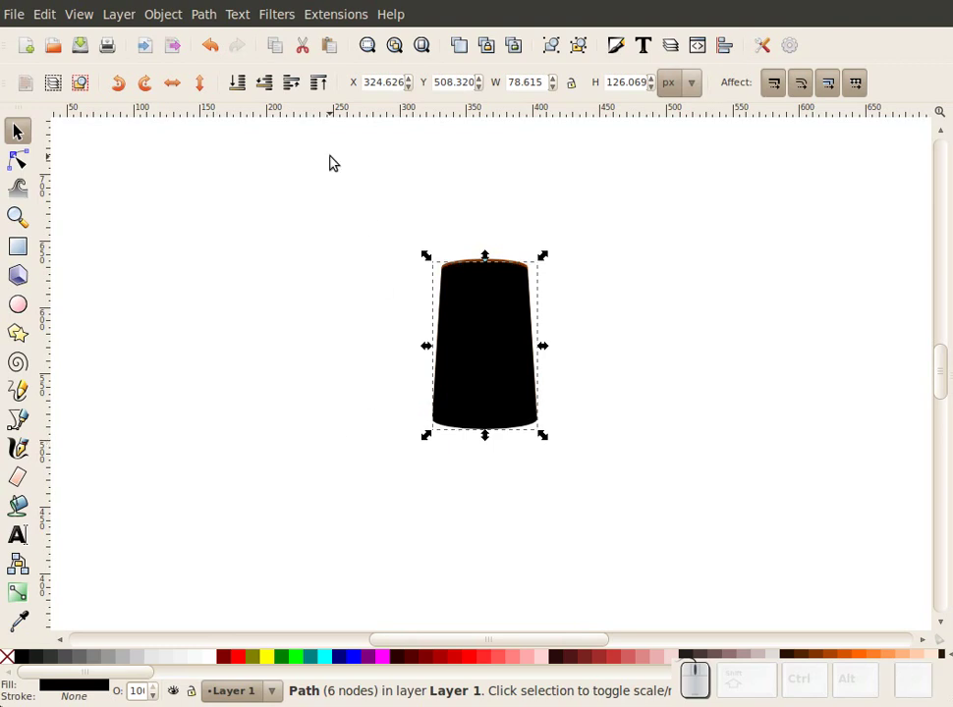
# Raise the brown piece above the black copy, shrink it inside, and lighten its fill
pyautogui.click(249, 91)
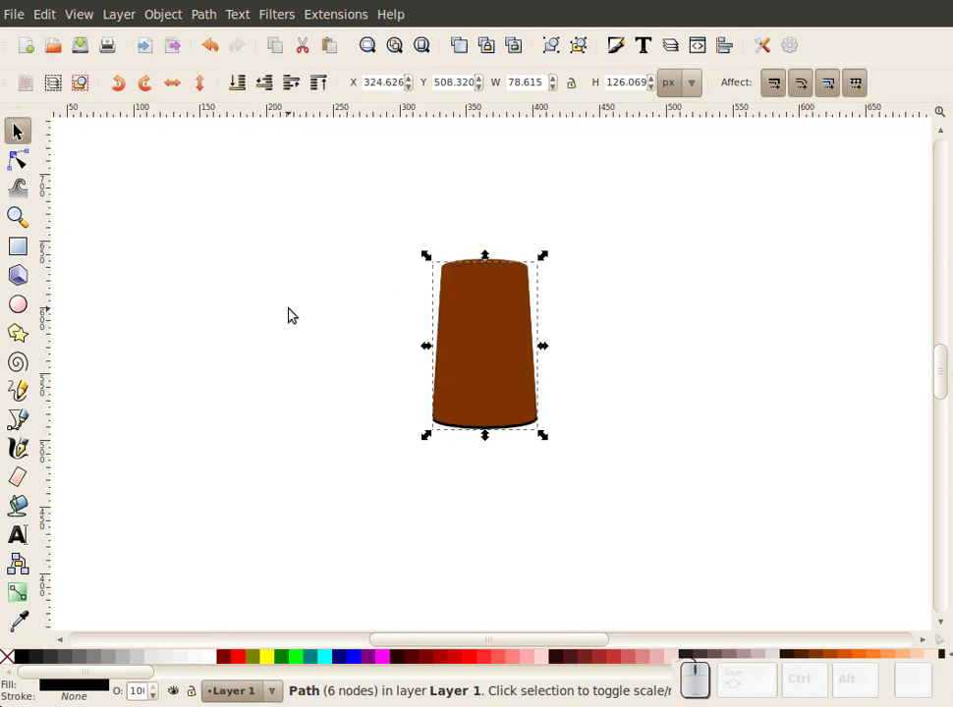
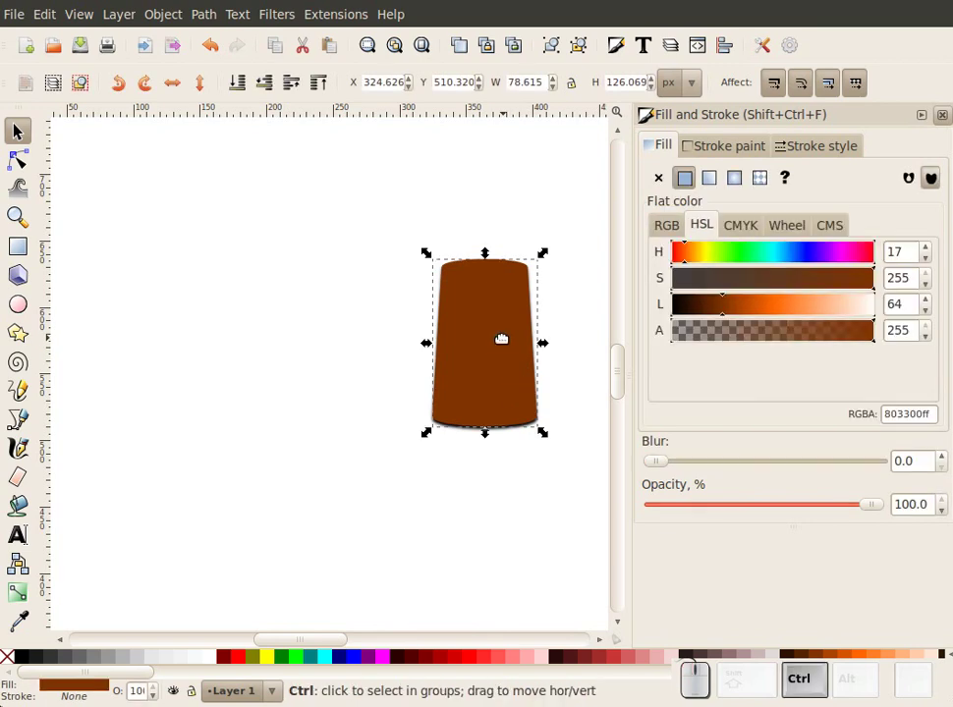
pyautogui.press('ctrl+d')
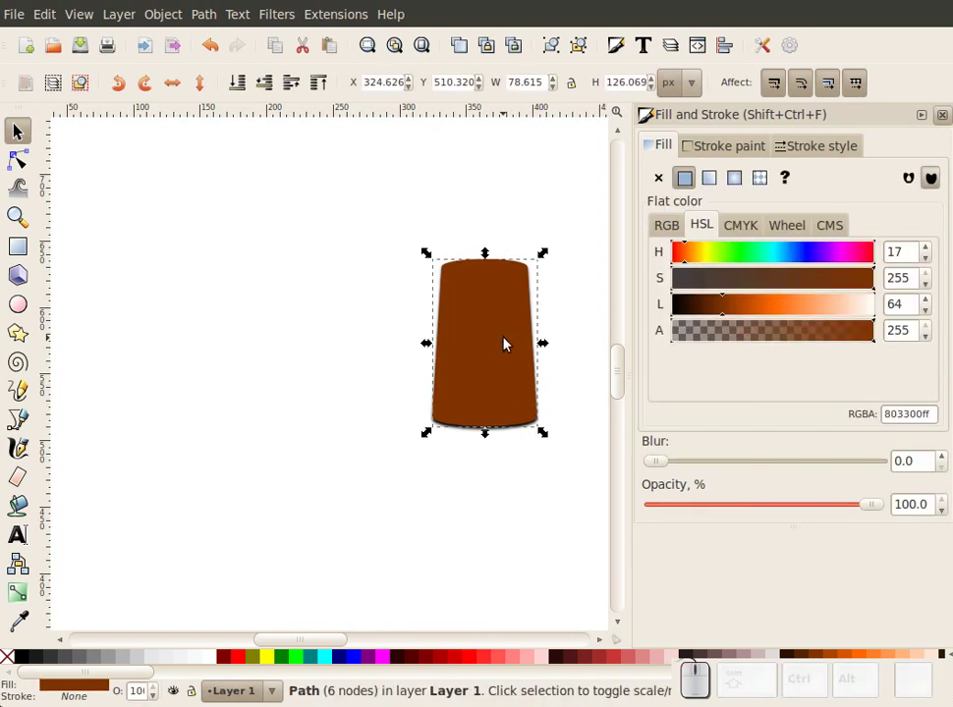
pyautogui.moveTo(548, 432); pyautogui.dragTo(615, 592)
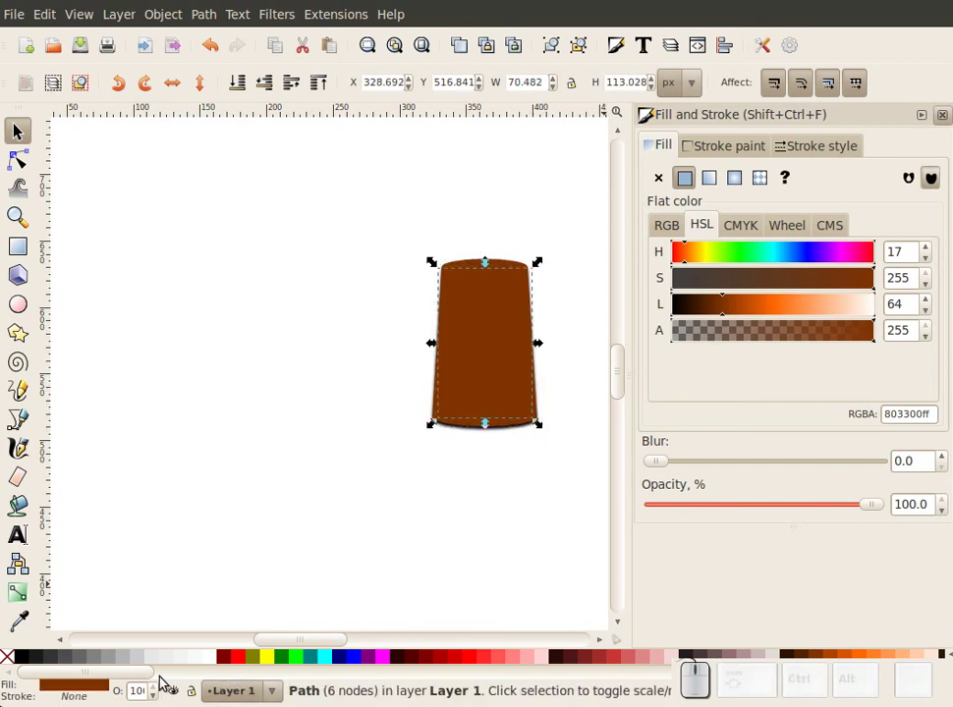
pyautogui.moveTo(141, 679); pyautogui.dragTo(520, 666)
pyautogui.click(533, 657)
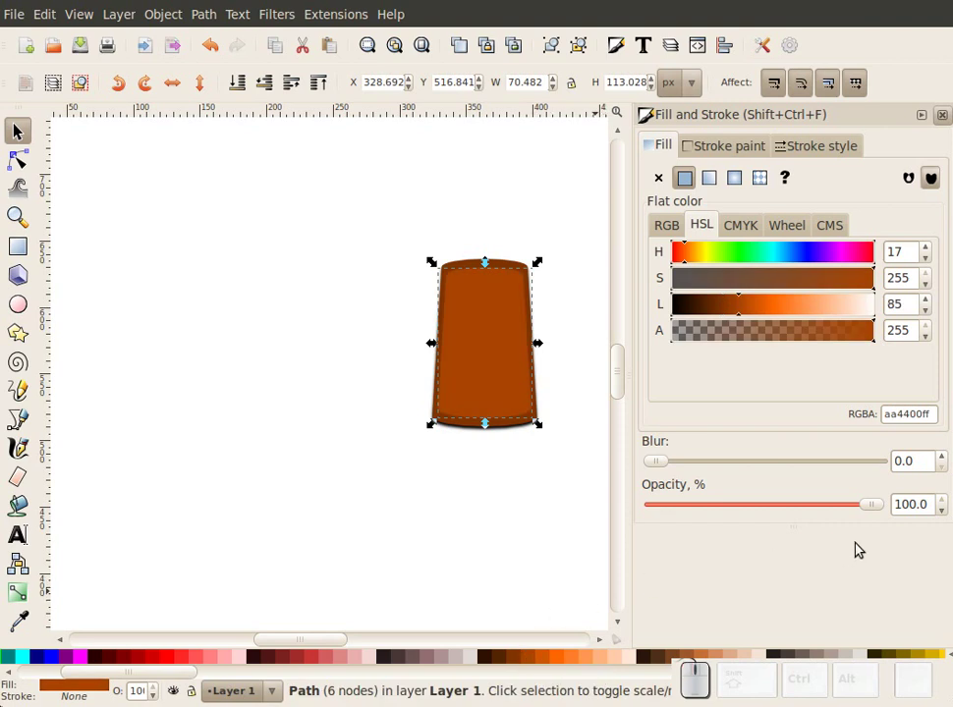
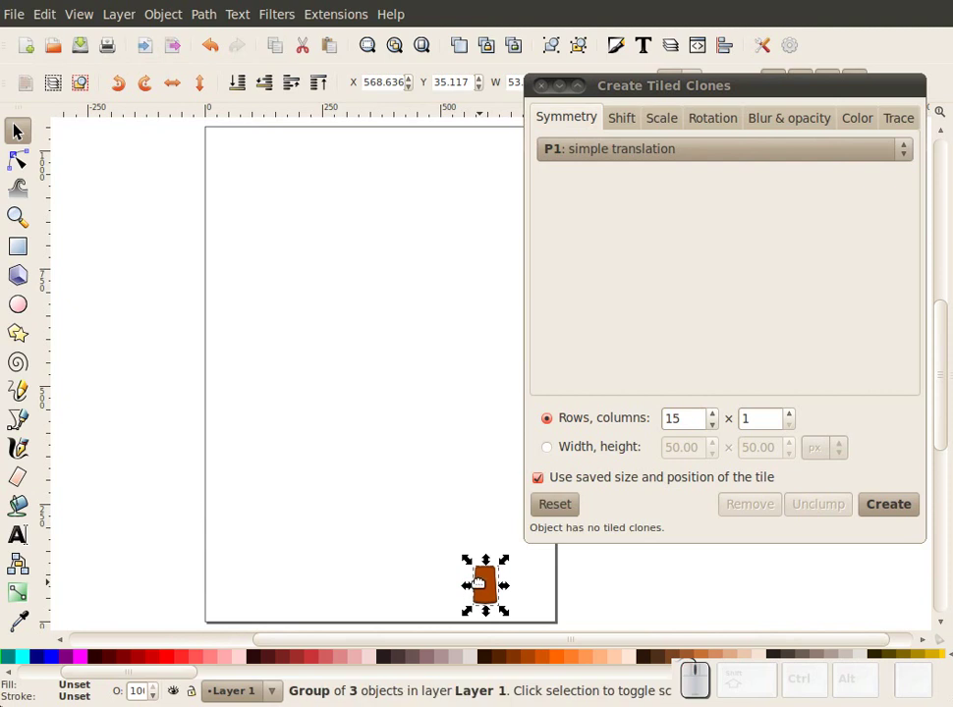
# Reset the tiled clone settings and create a 15 × 1 column of trunk-segment clones
pyautogui.moveTo(430, 638); pyautogui.dragTo(631, 350)
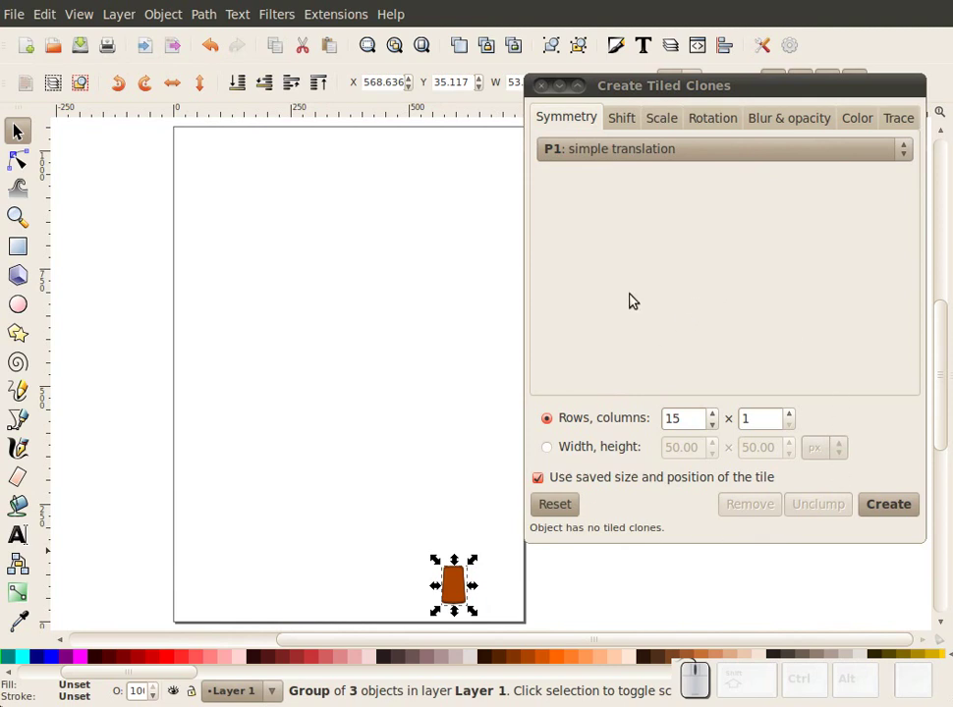
pyautogui.click(555, 507)
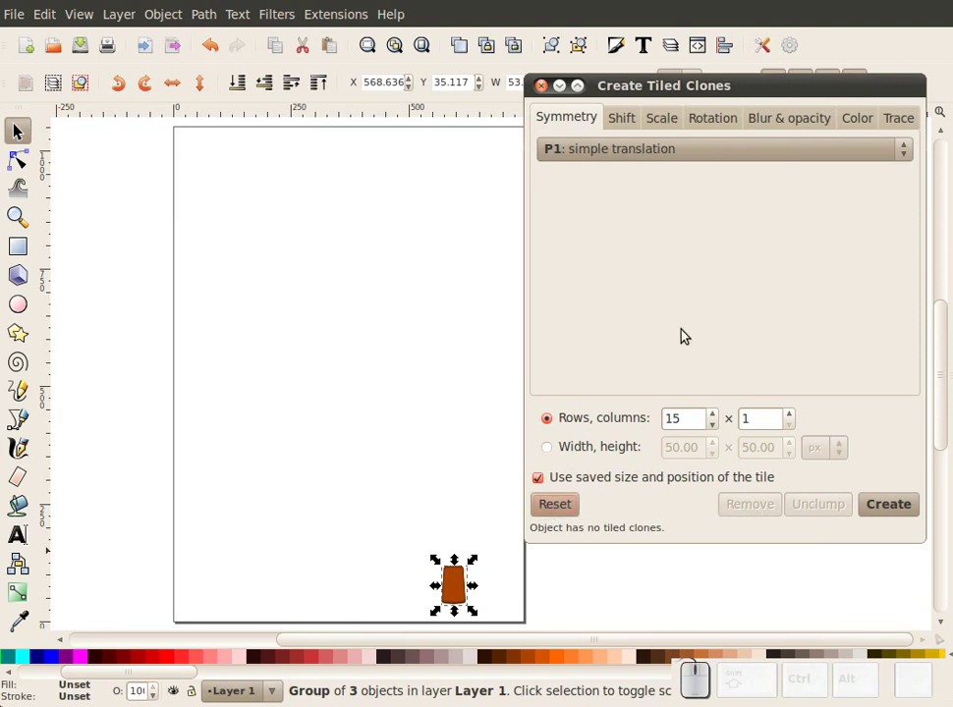
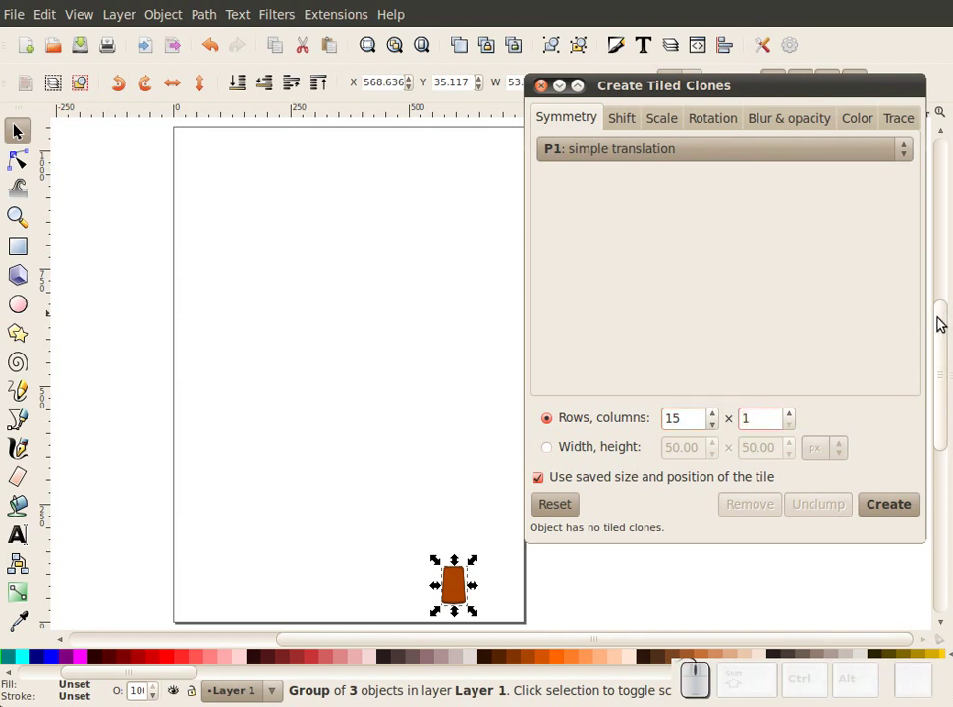
pyautogui.moveTo(943, 320); pyautogui.dragTo(917, 497)
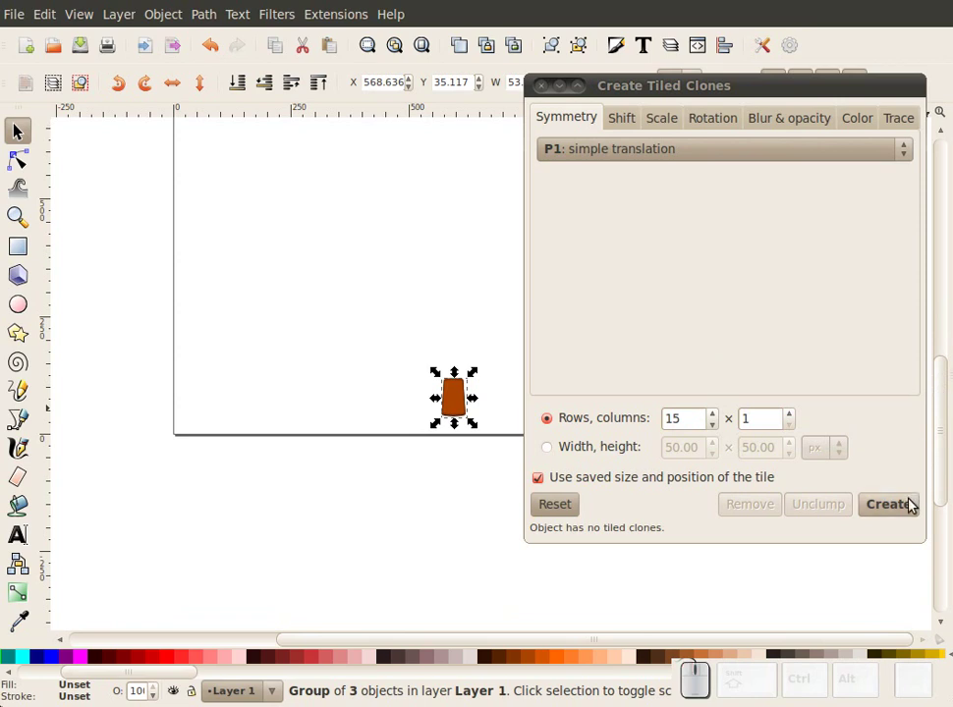
pyautogui.click(915, 500)
# Inspect the clone column and remove the clones again, keeping the 15 × 1 setup
pyautogui.scroll(-3)
pyautogui.scroll(3)
pyautogui.scroll(3)
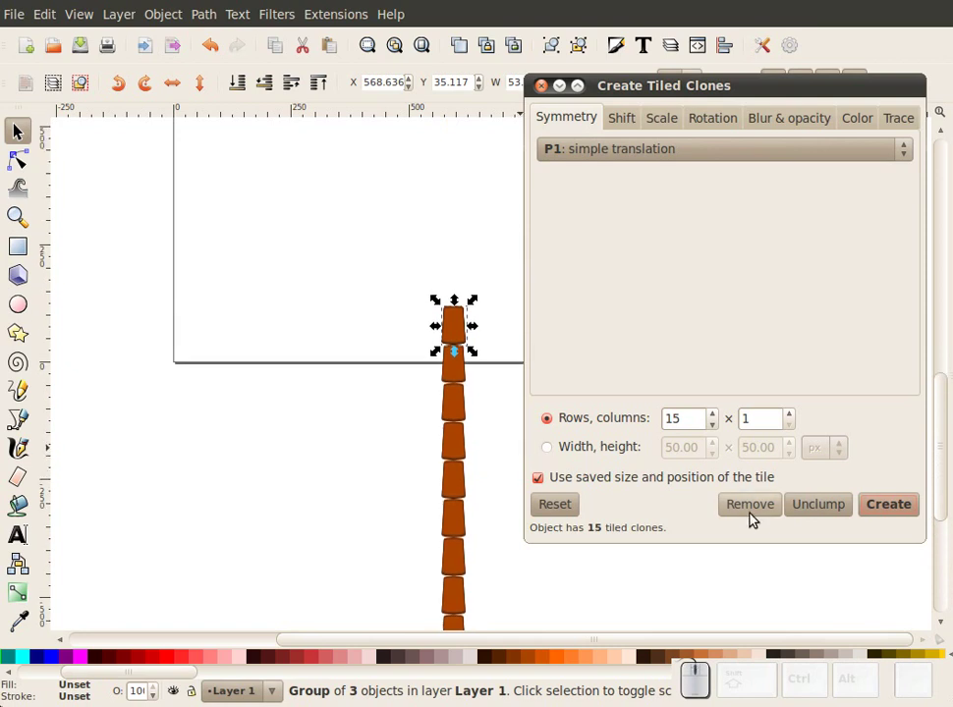
pyautogui.click(756, 511)
pyautogui.scroll(3)
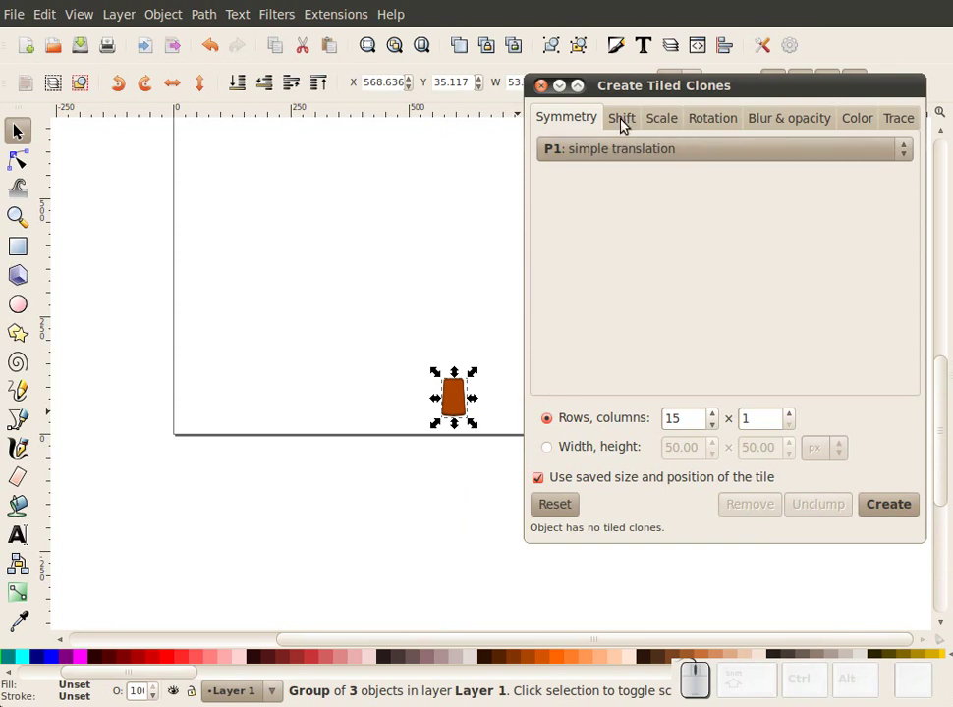
# On the Shift tab, set the per-row vertical shift to -150%
pyautogui.click(627, 122)
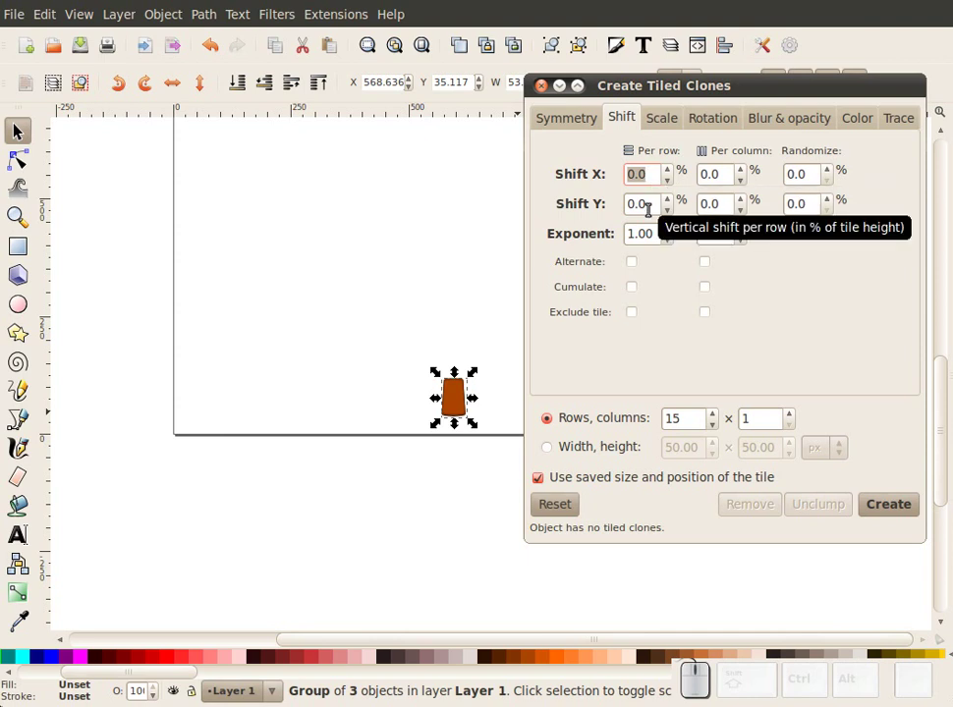
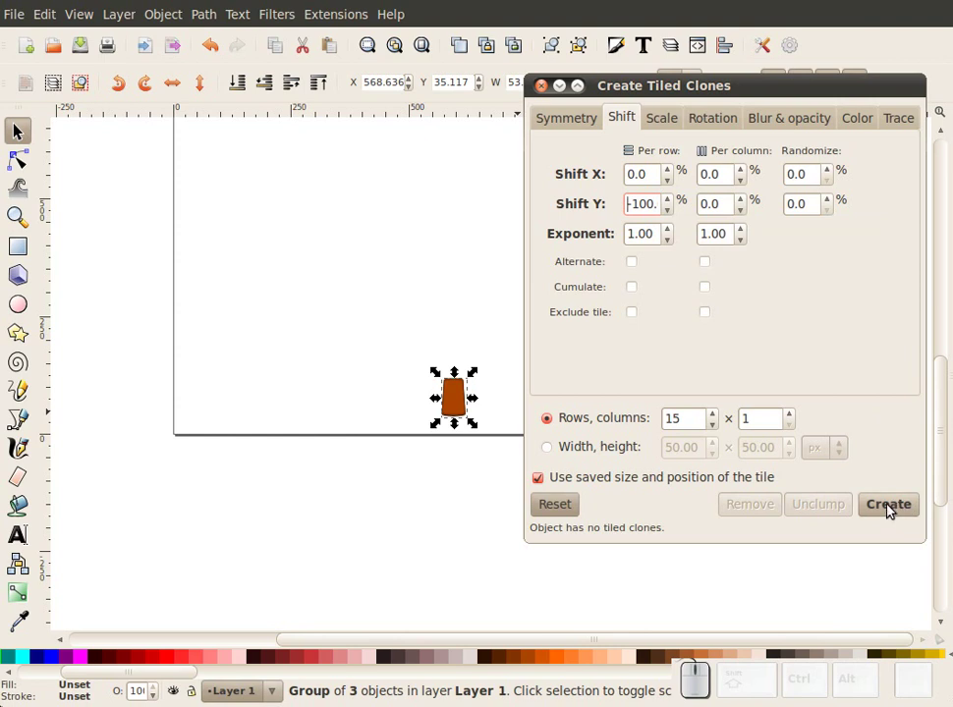
pyautogui.click(893, 507)
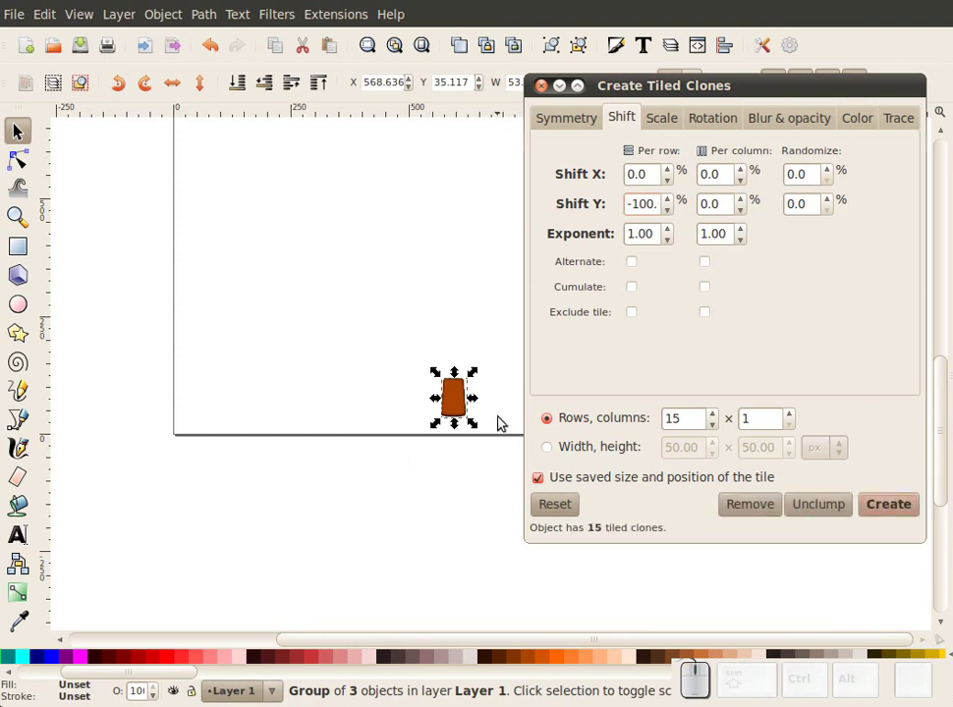
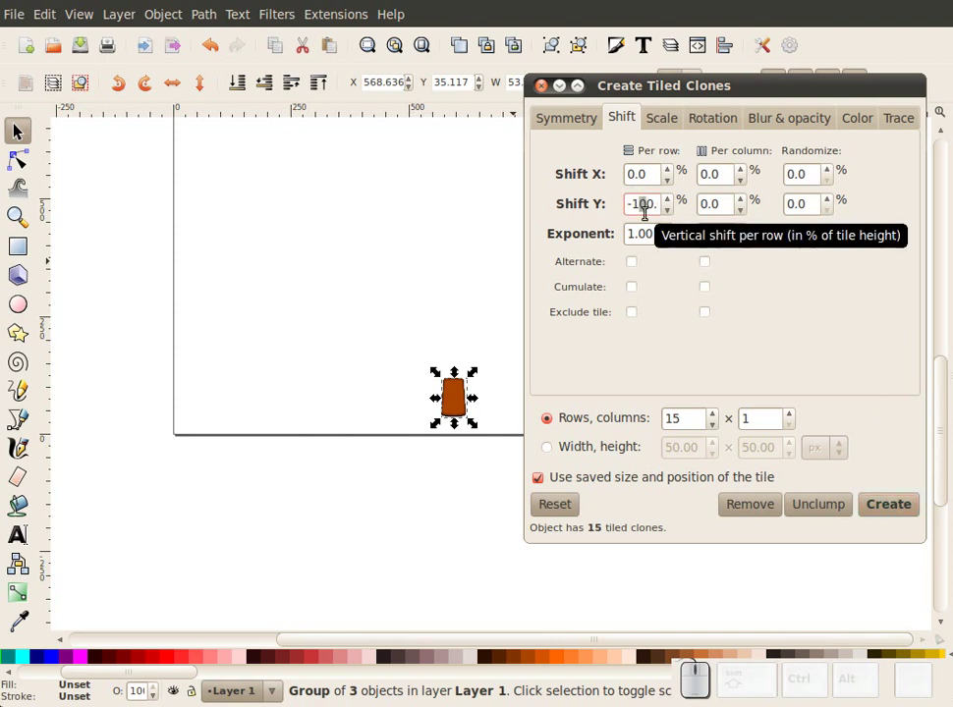
pyautogui.press('4')
pyautogui.press('BackSpace')
pyautogui.press('5')
pyautogui.press('Return')
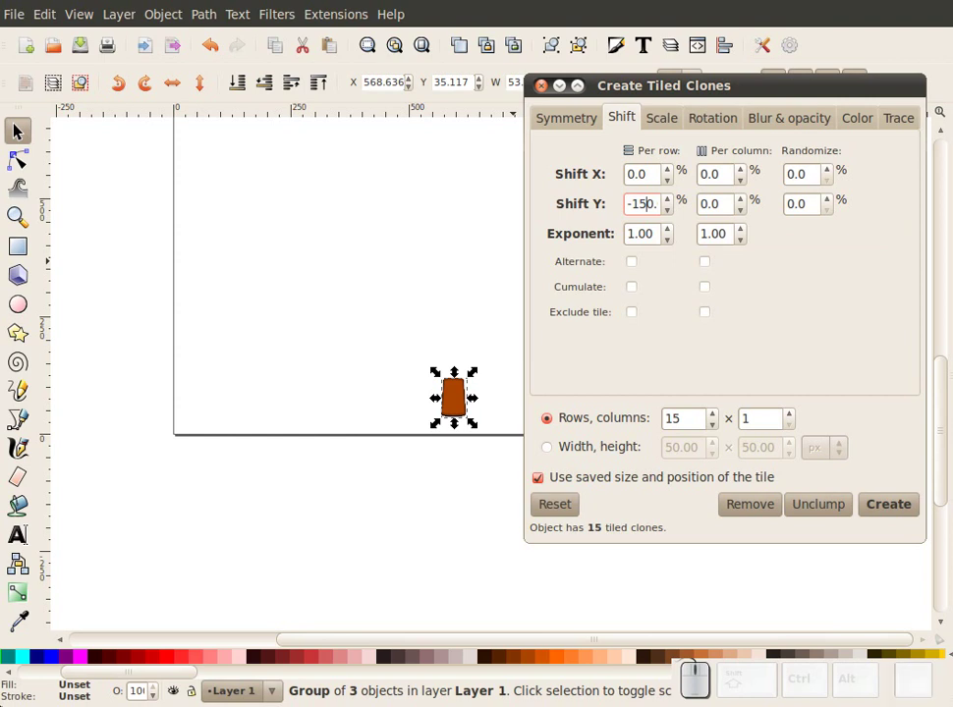
# Remove the old clones and create 15 trunk copies stacked upward into a column
pyautogui.click(749, 513)
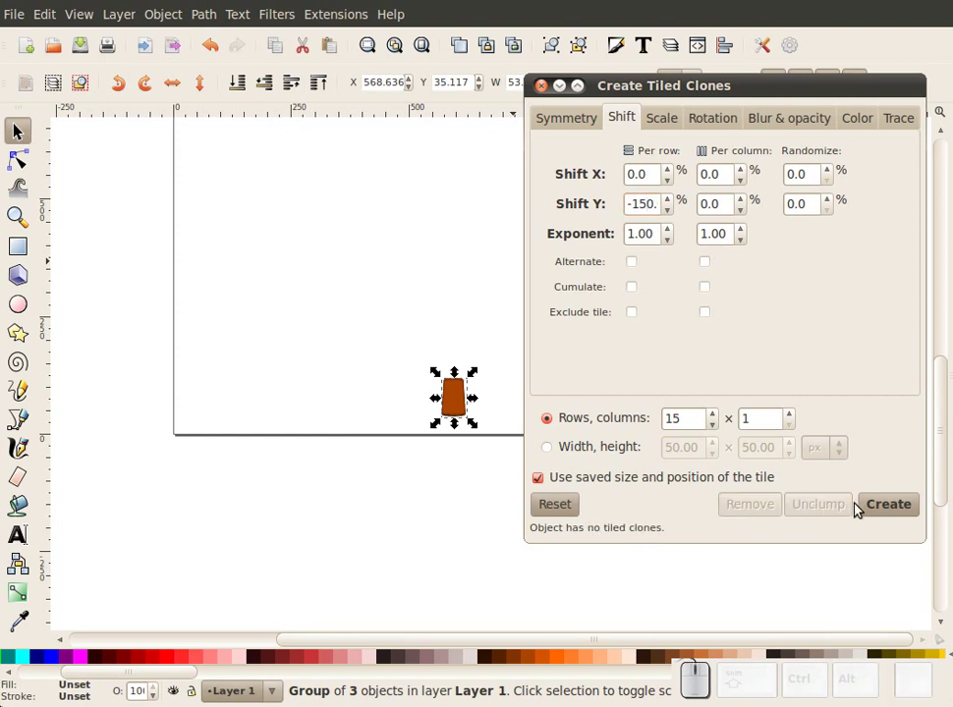
pyautogui.click(884, 509)
pyautogui.scroll(3)
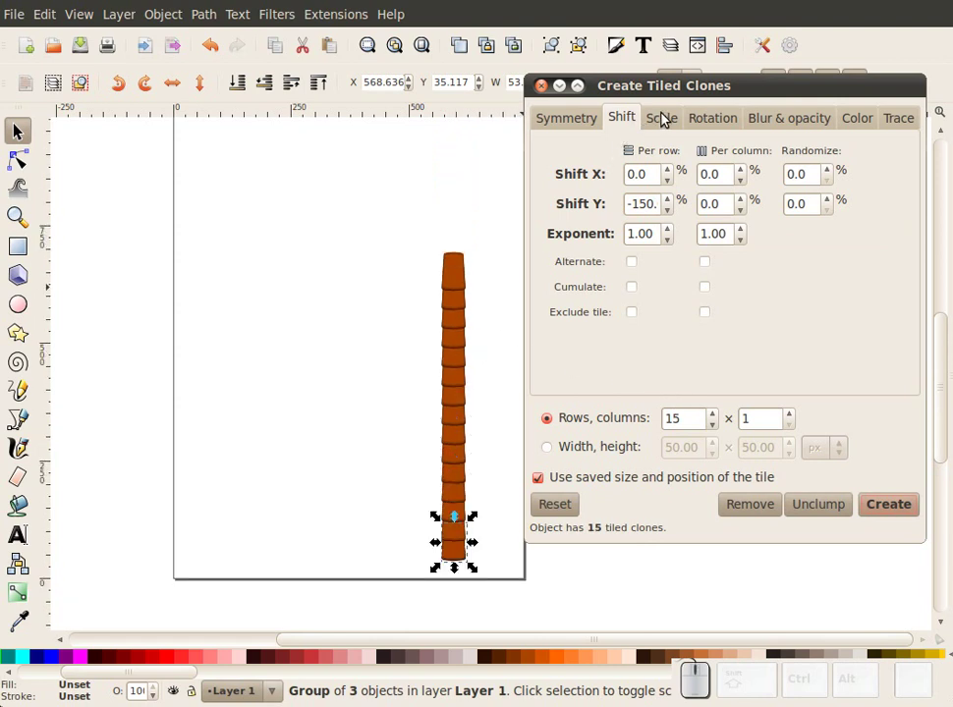
# Set Scale X and Y per row to -2.0%, then remove and recreate the tapering clones
pyautogui.click(668, 121)
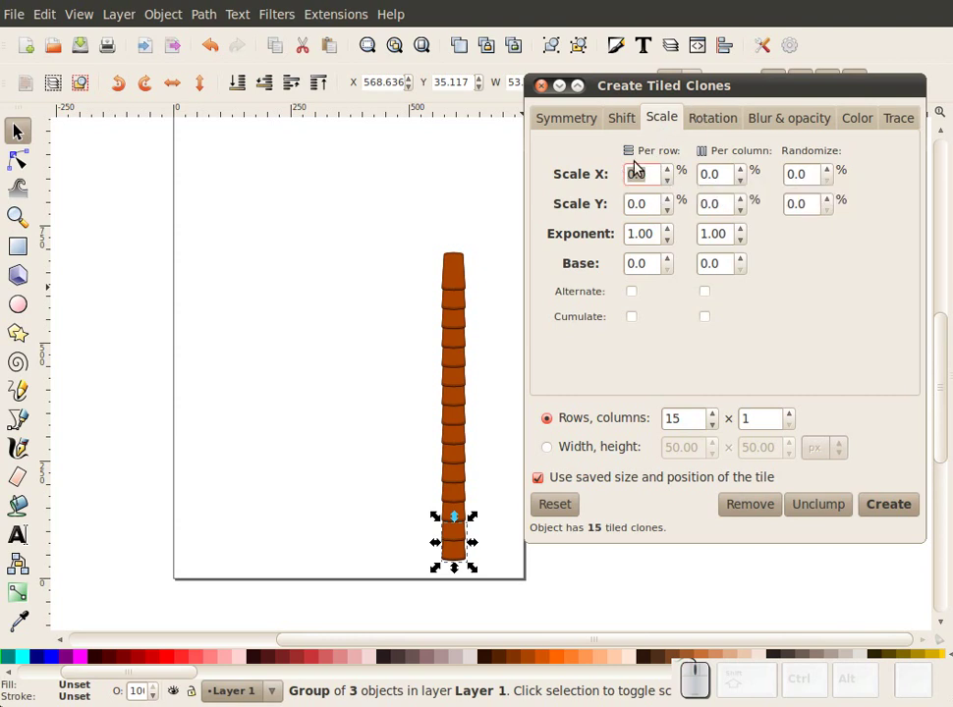
pyautogui.press('-')
pyautogui.press('2')
pyautogui.press('Return')
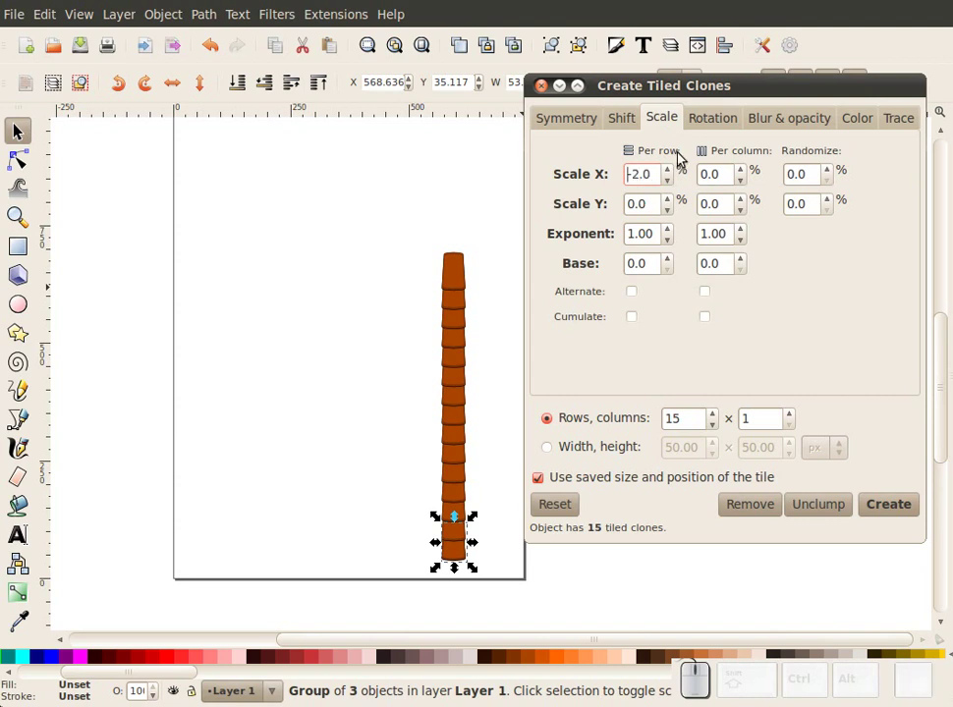
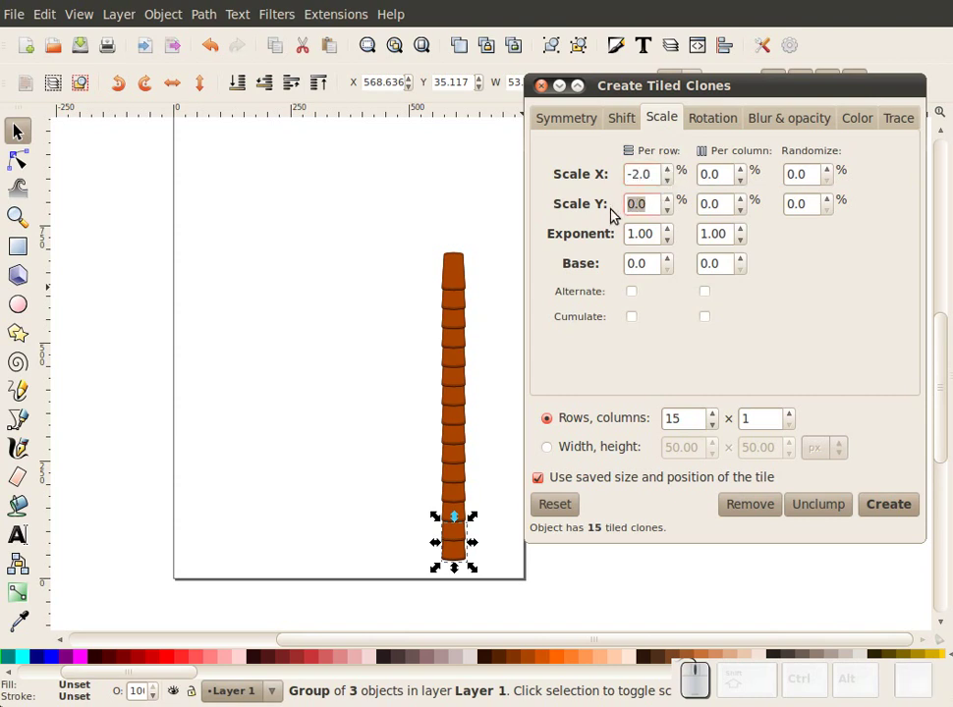
pyautogui.press('Return')
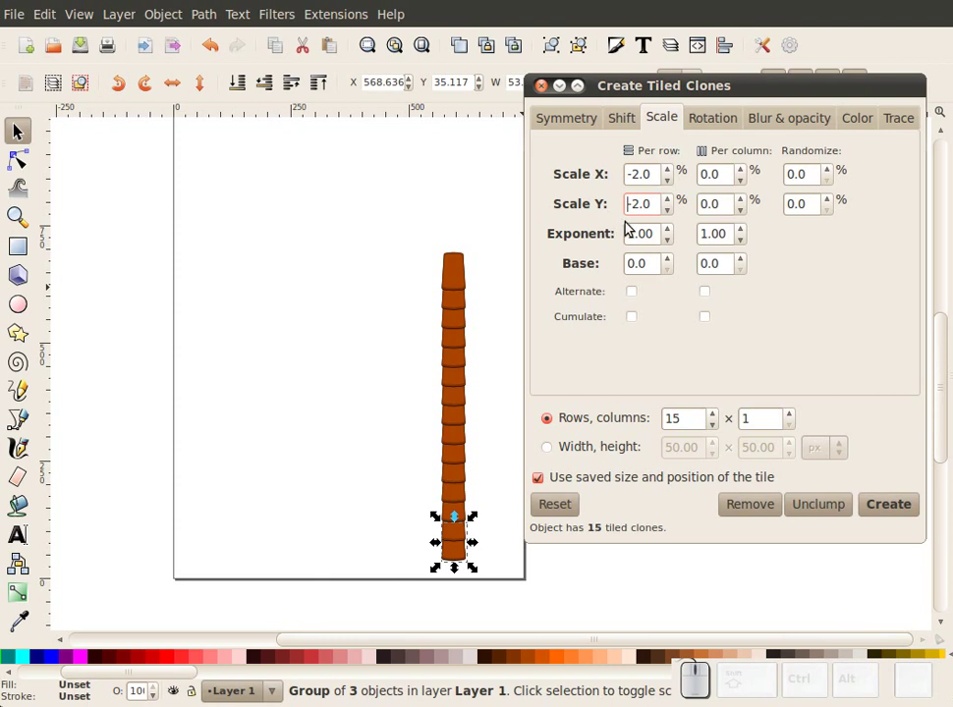
pyautogui.click(766, 515)
pyautogui.click(905, 508)
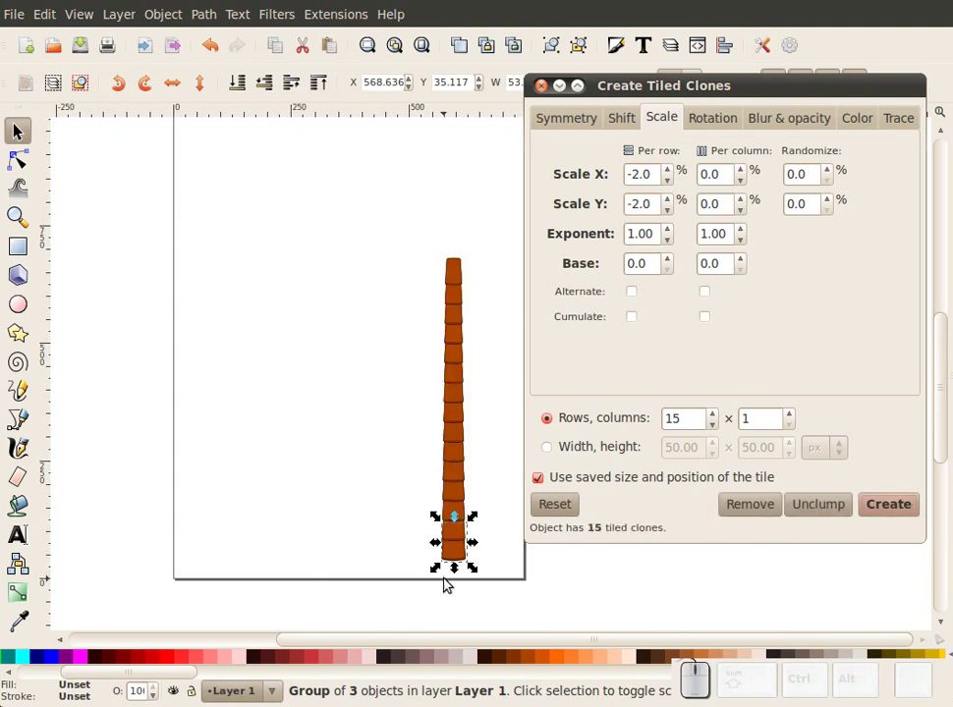
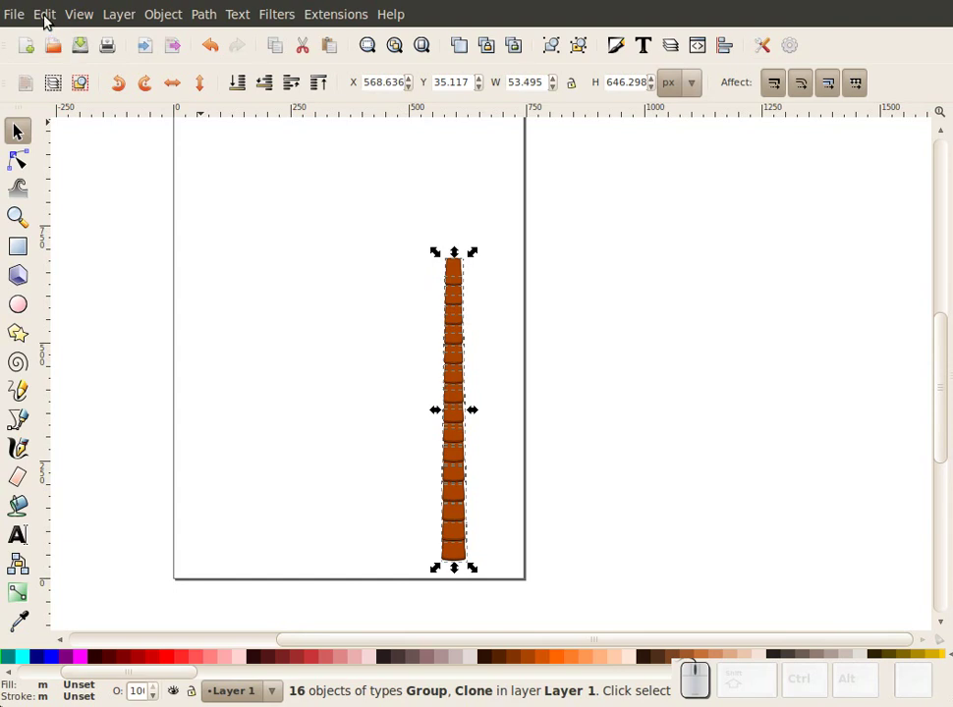
# Unlink the trunk clones, select all 16 pieces and group them
pyautogui.click(48, 17)
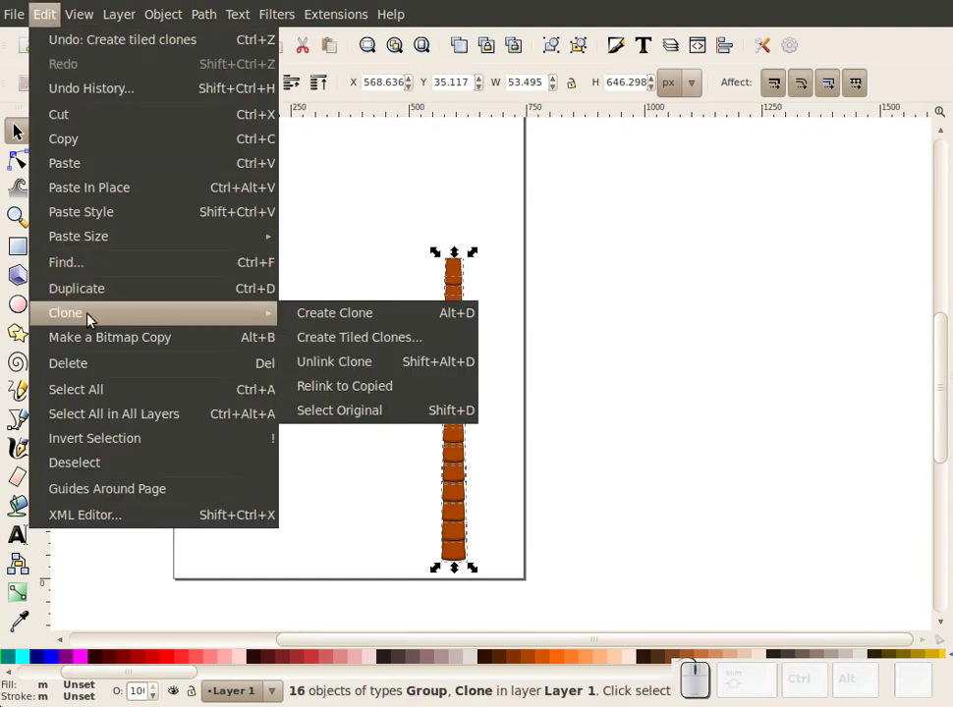
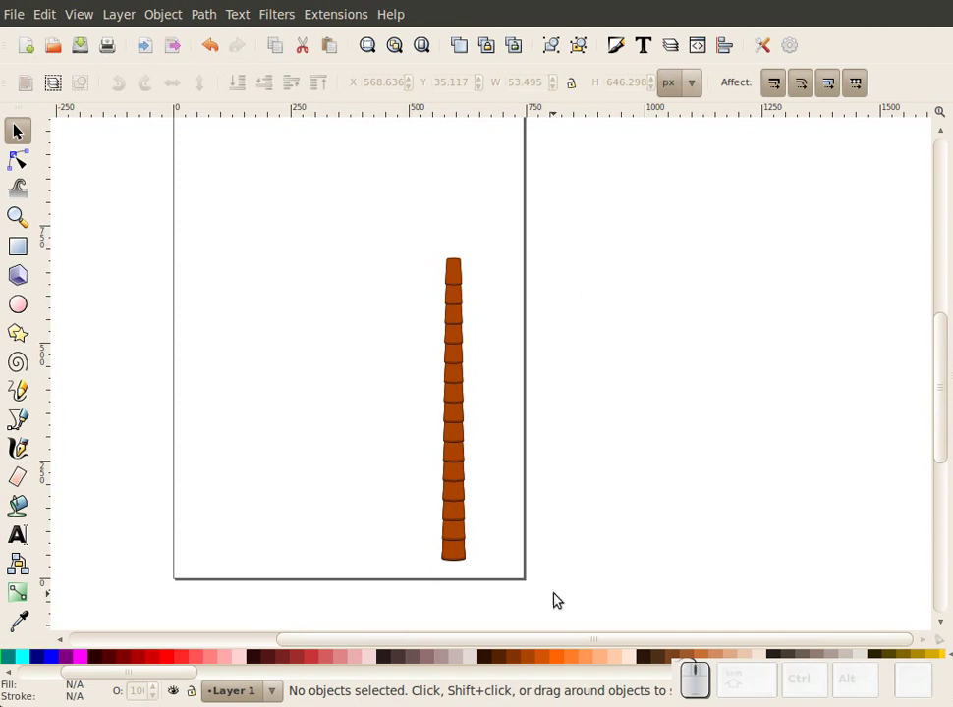
pyautogui.moveTo(496, 244); pyautogui.dragTo(403, 555)
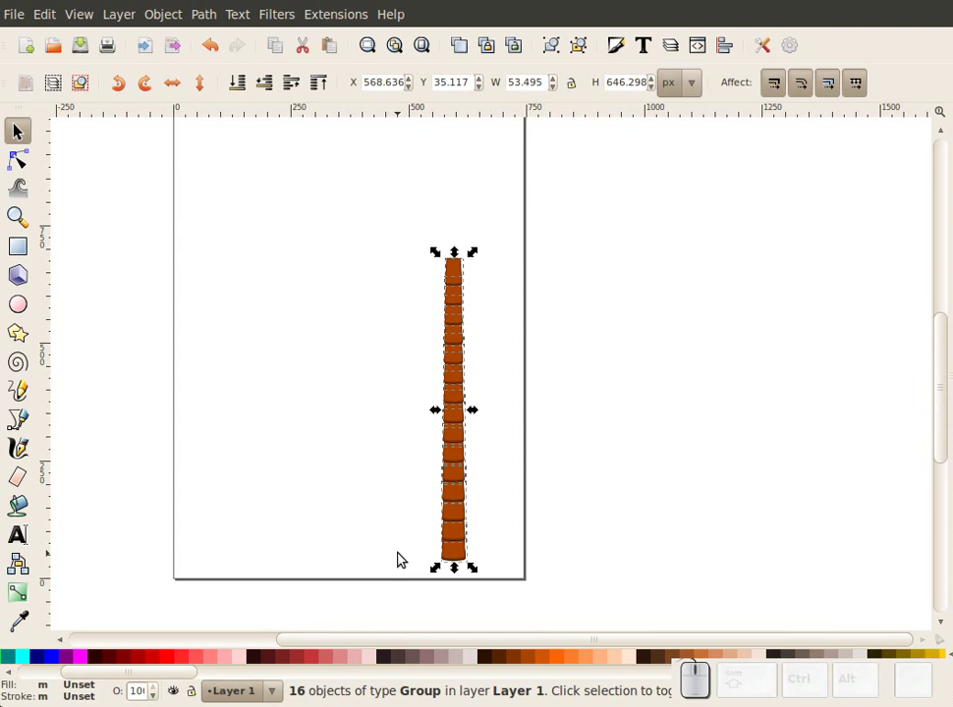
pyautogui.press('ctrl+g')
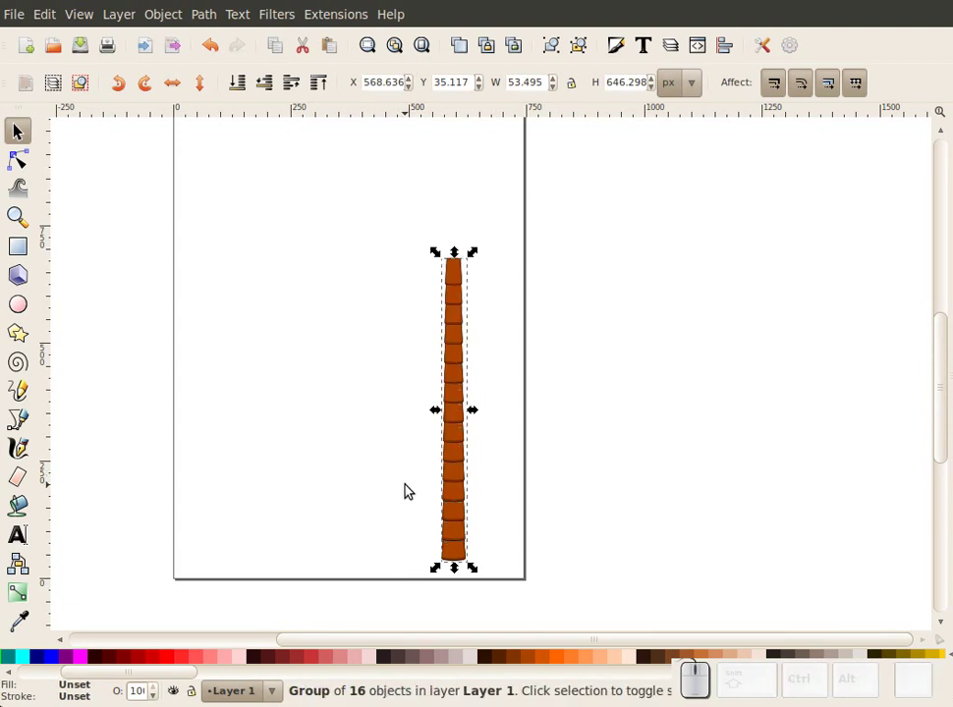
# Draw a curved Bezier path and send it below the trunk
pyautogui.click(28, 428)
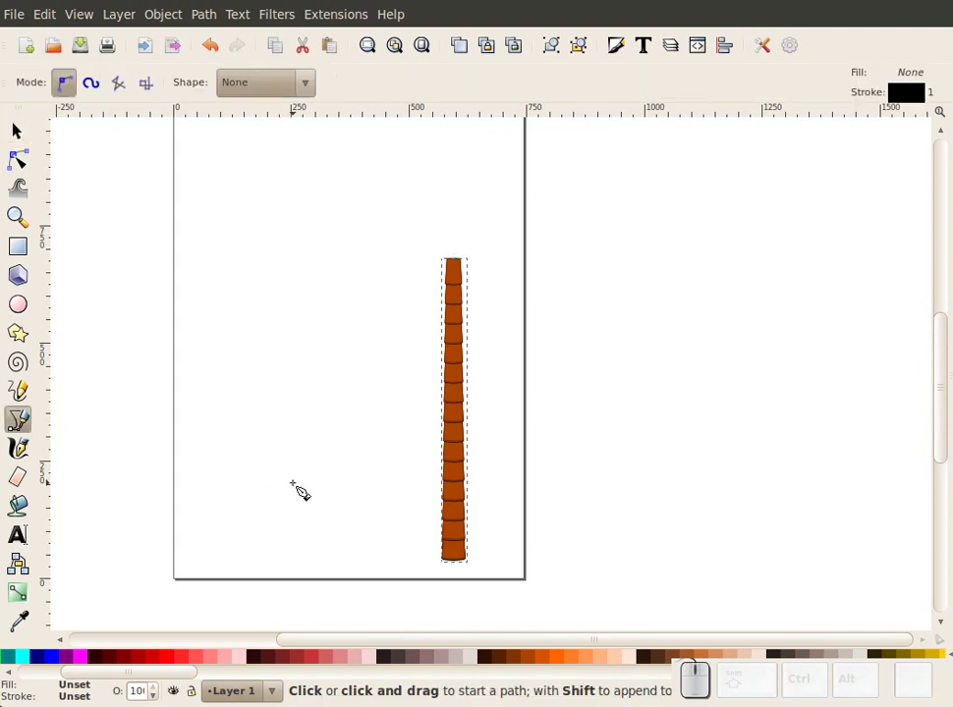
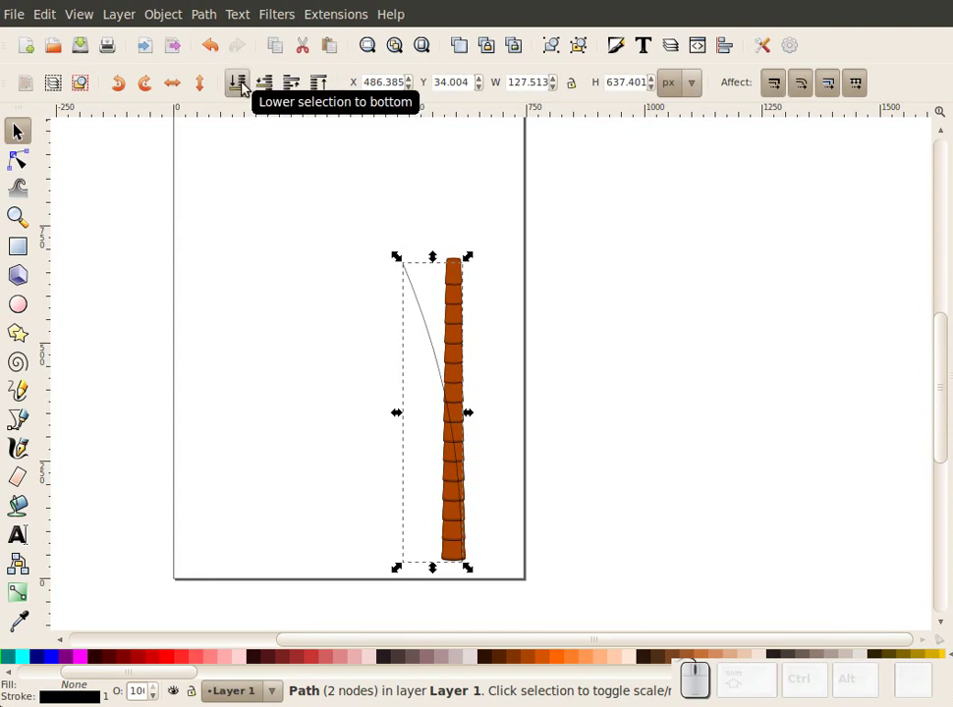
pyautogui.click(246, 81)
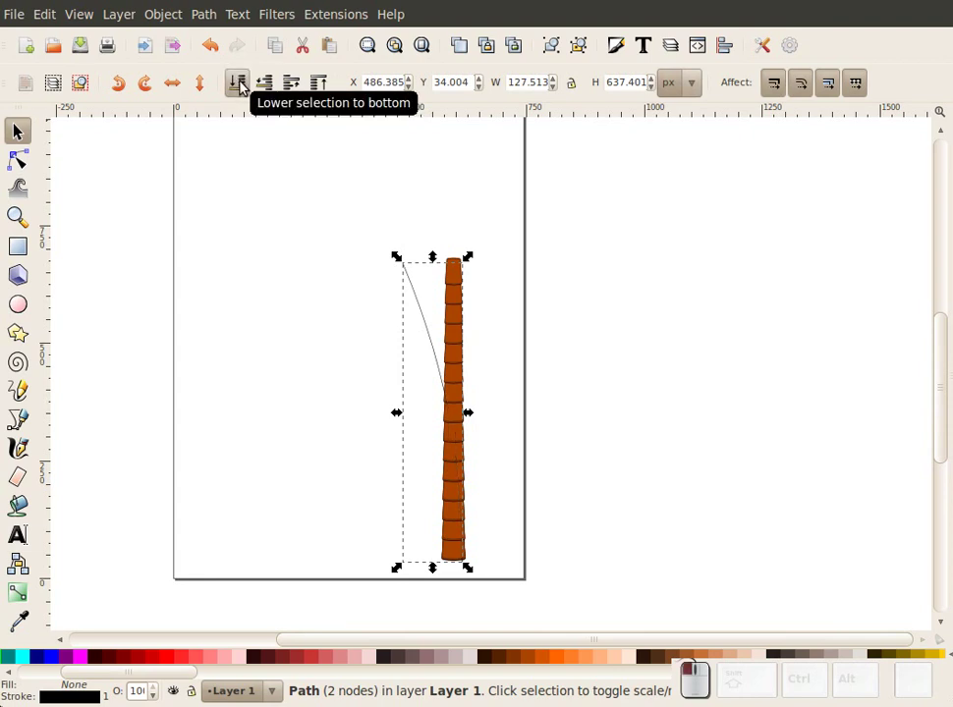
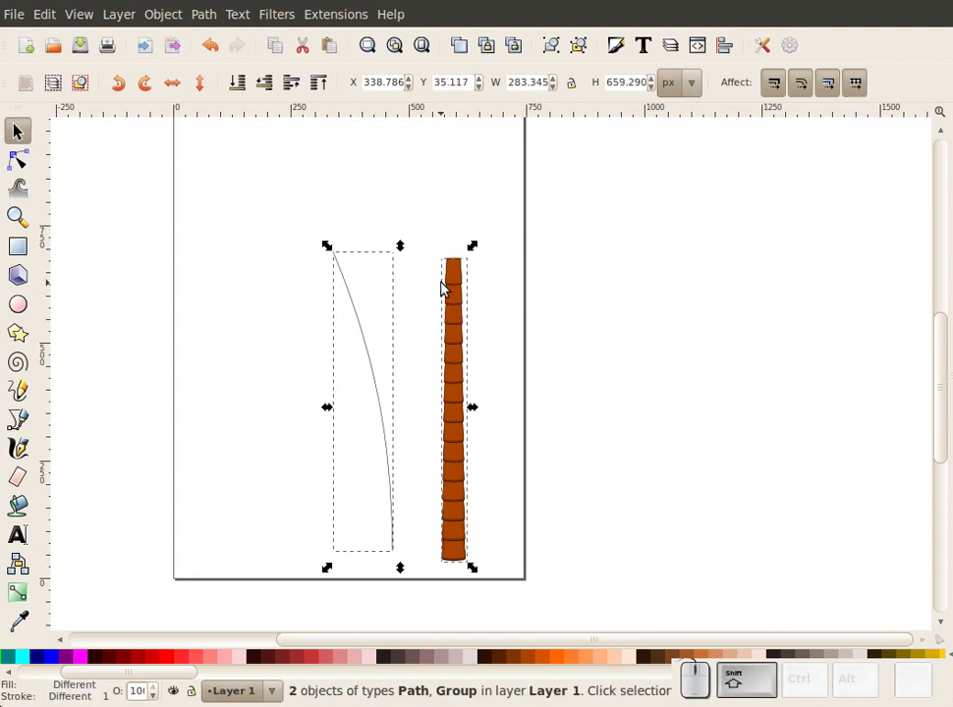
# Apply Pattern along Path to the trunk and curve with repeated copies and live preview on
pyautogui.click(331, 14)
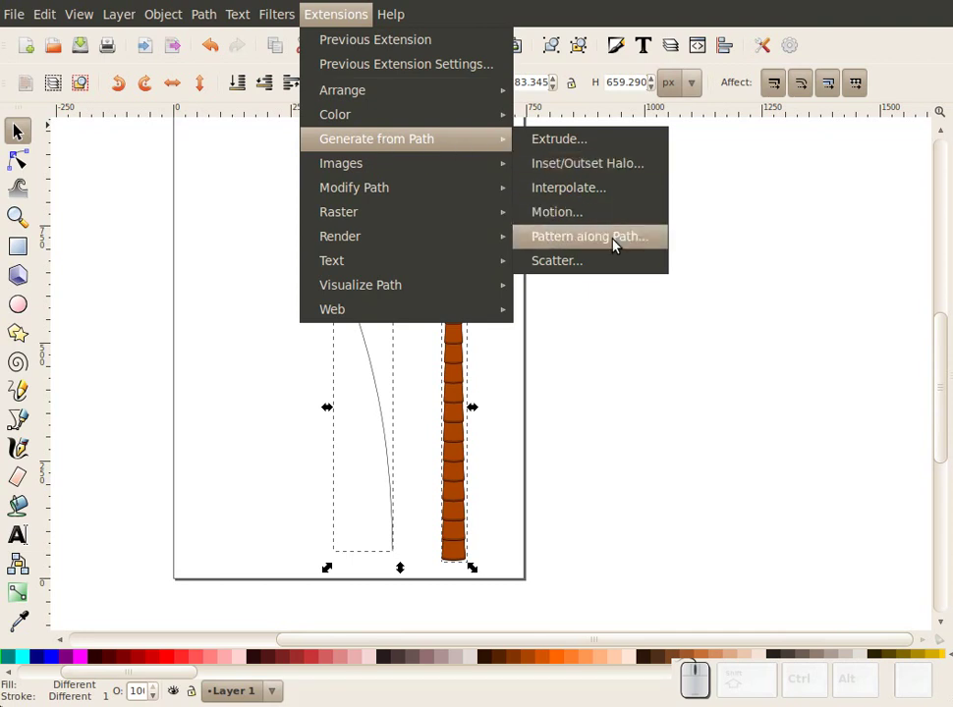
pyautogui.click(617, 240)
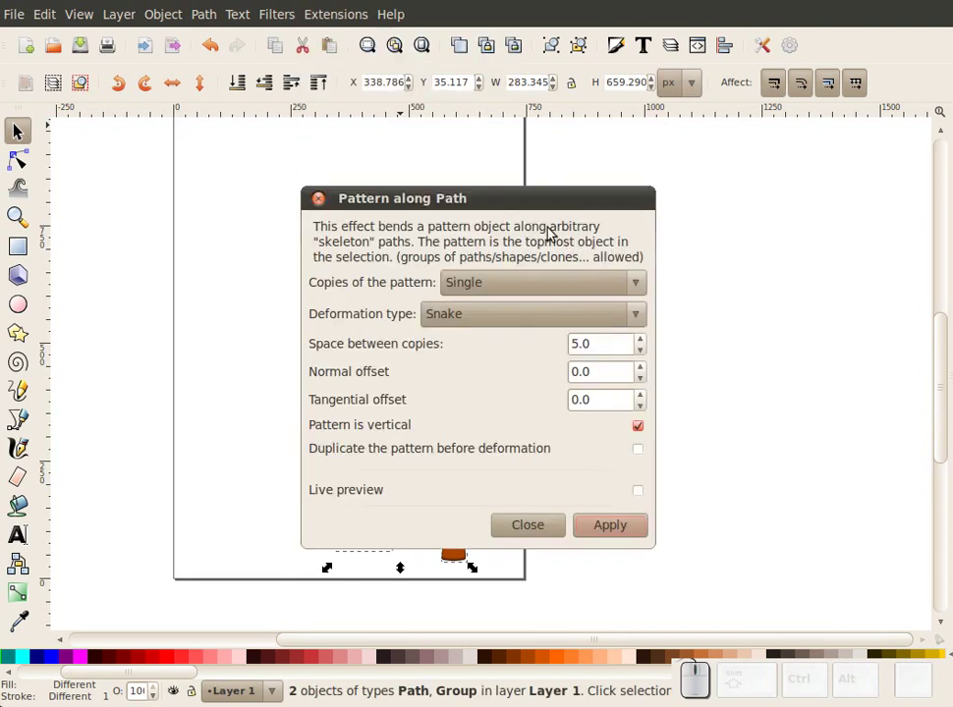
pyautogui.moveTo(514, 207); pyautogui.dragTo(555, 260)
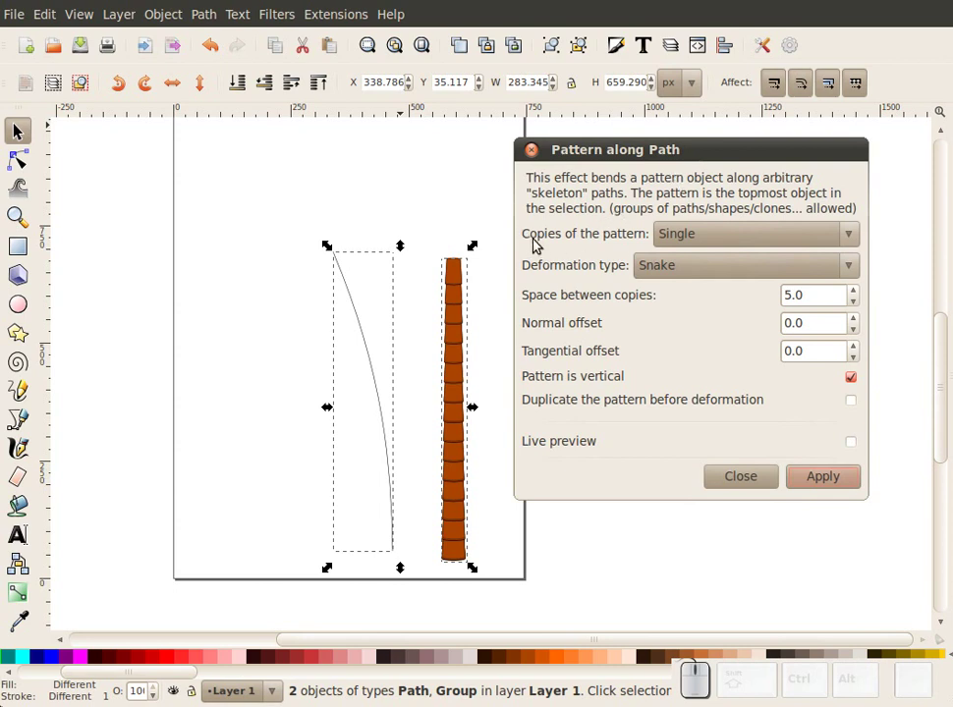
pyautogui.click(692, 231)
pyautogui.click(694, 232)
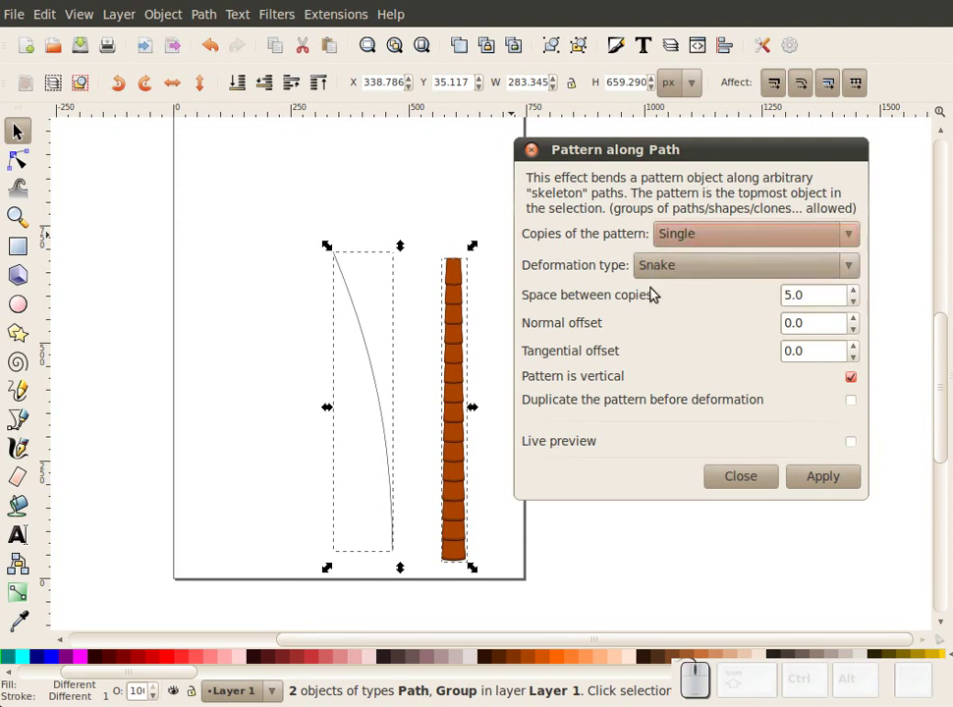
pyautogui.click(757, 238)
pyautogui.click(707, 294)
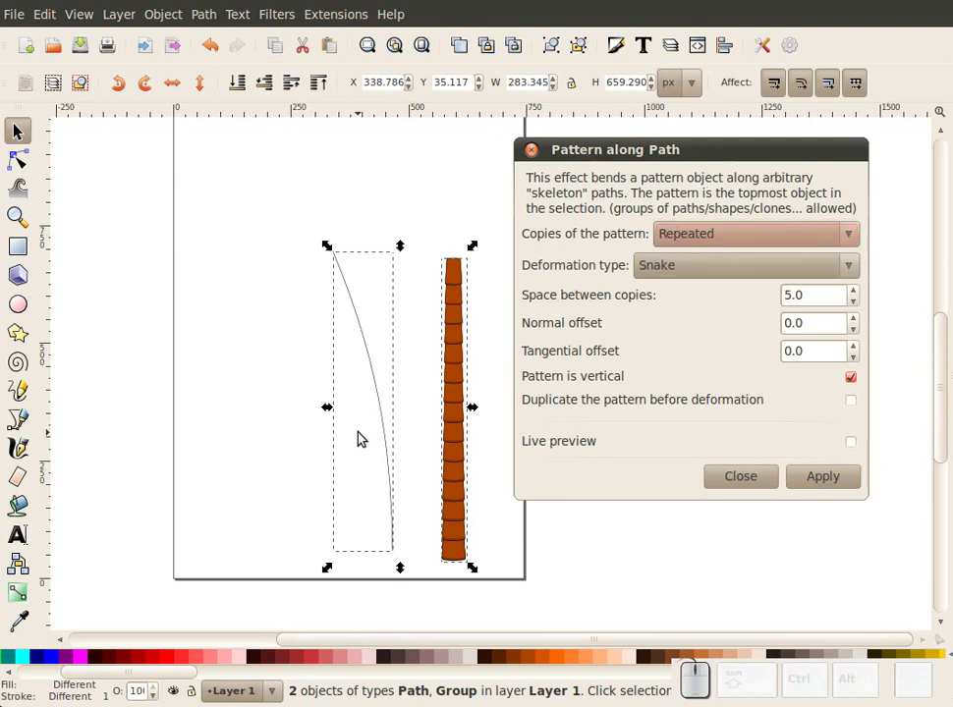
pyautogui.click(854, 384)
pyautogui.click(858, 442)
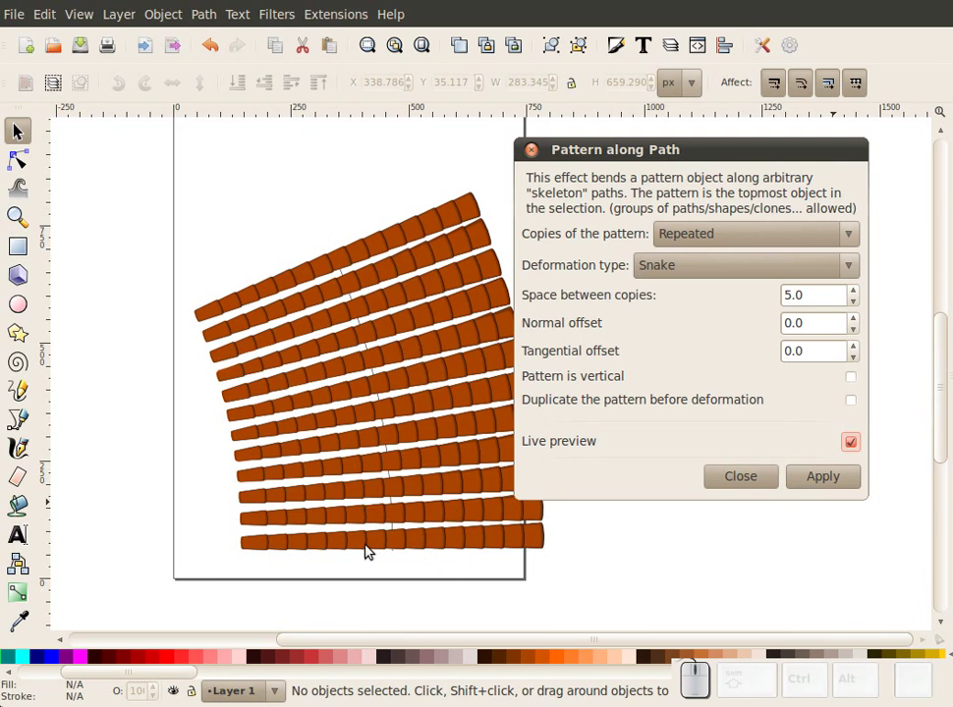
# Switch to a single copy and mark the pattern as vertical so the trunk stands upright
pyautogui.moveTo(653, 236); pyautogui.dragTo(666, 195)
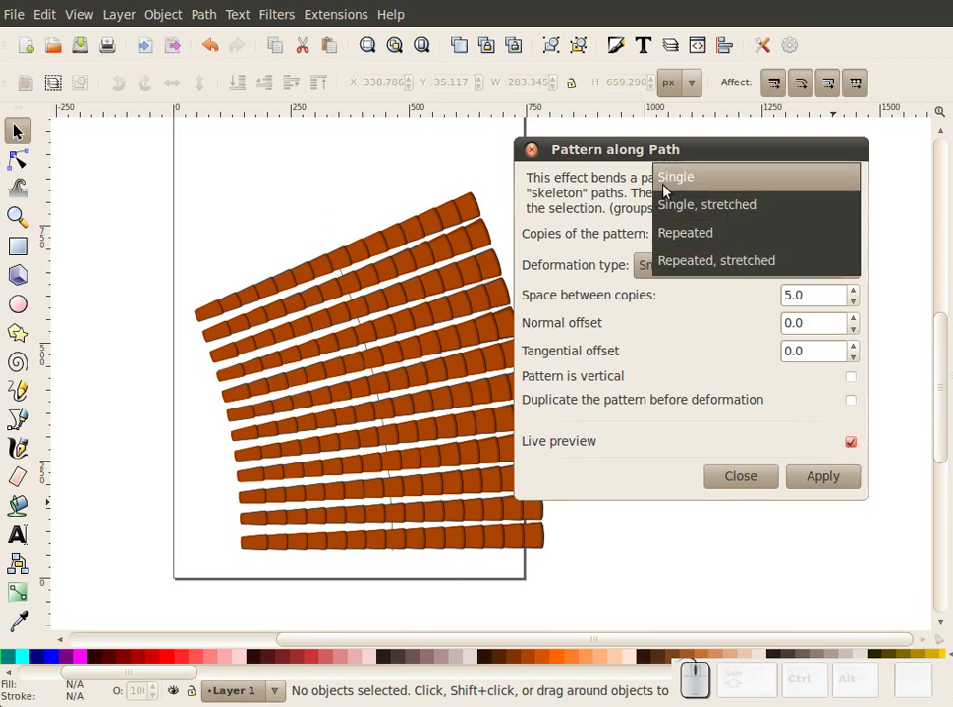
pyautogui.click(669, 180)
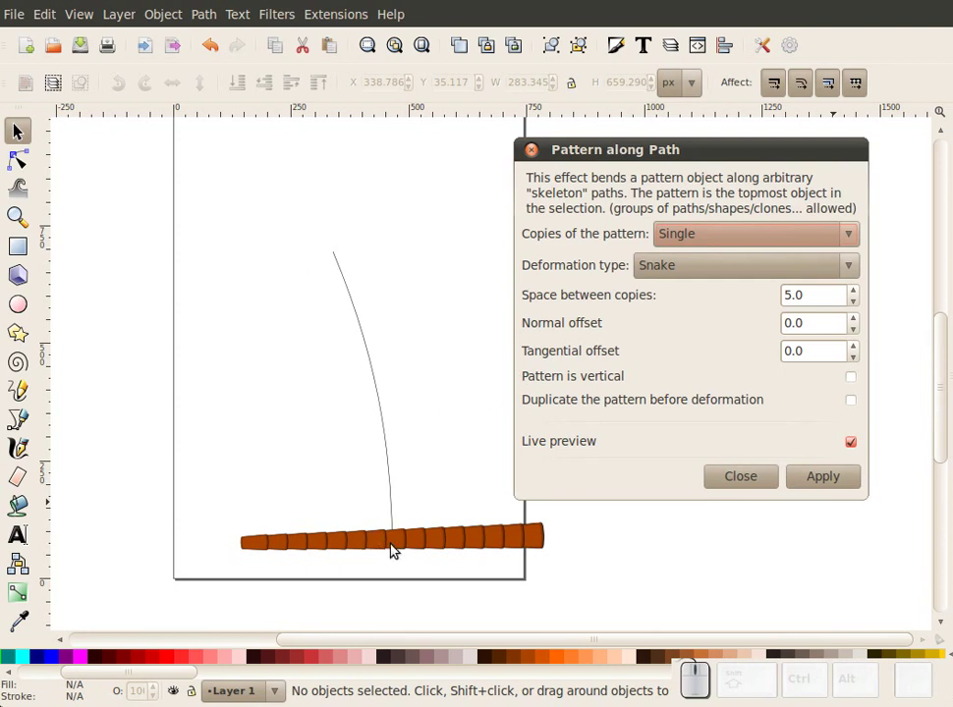
pyautogui.click(694, 230)
pyautogui.click(694, 264)
pyautogui.click(748, 237)
pyautogui.click(724, 214)
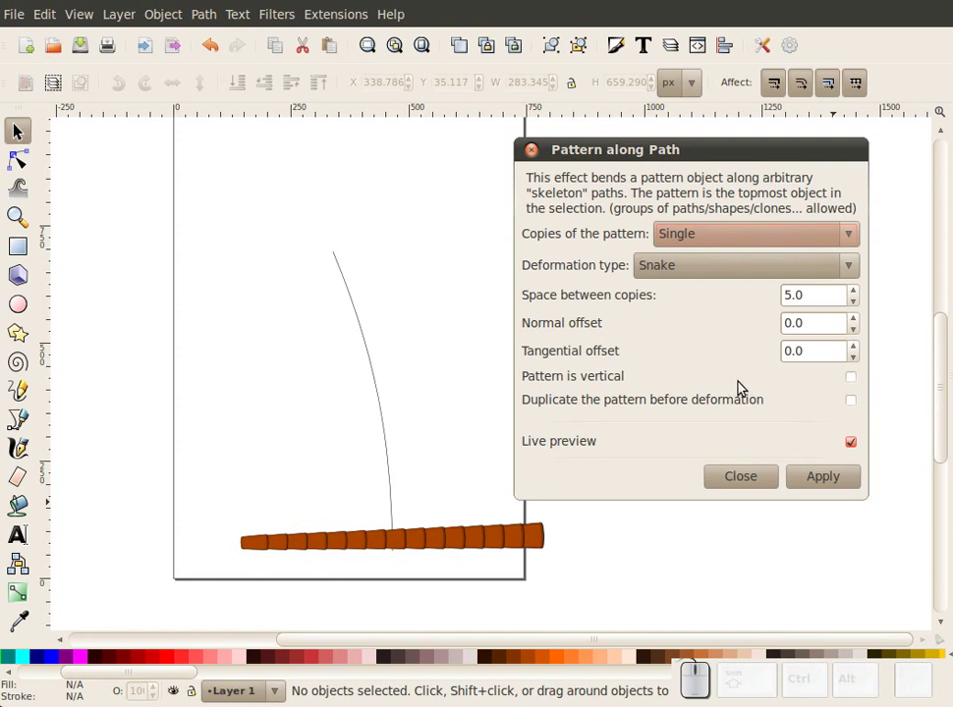
pyautogui.click(856, 379)
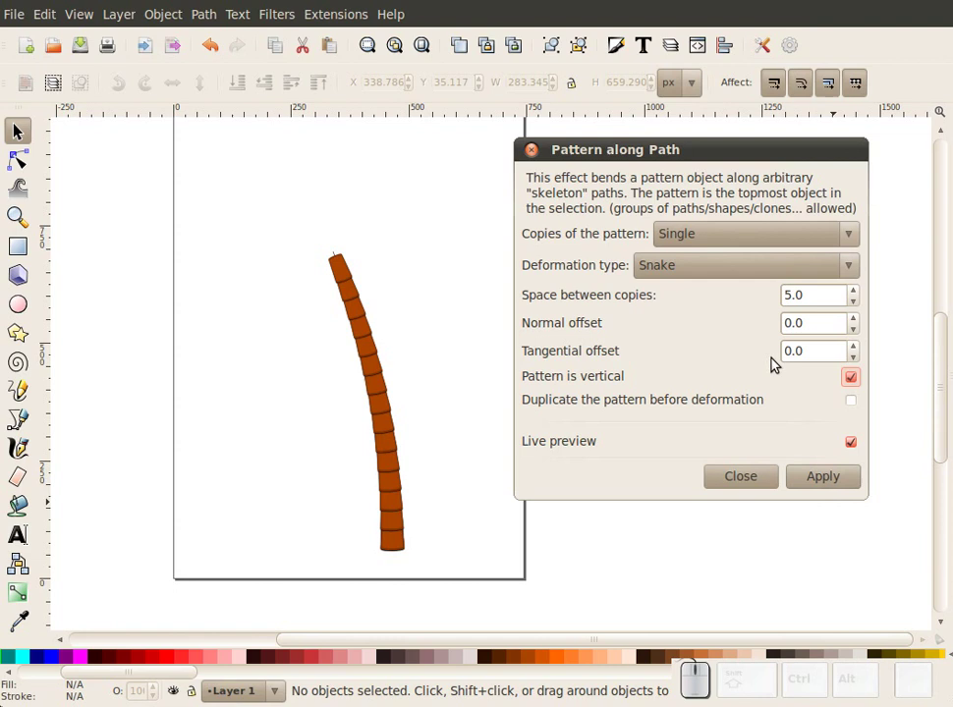
# Try the Ribbon deformation, then return to Snake
pyautogui.click(663, 266)
pyautogui.click(667, 293)
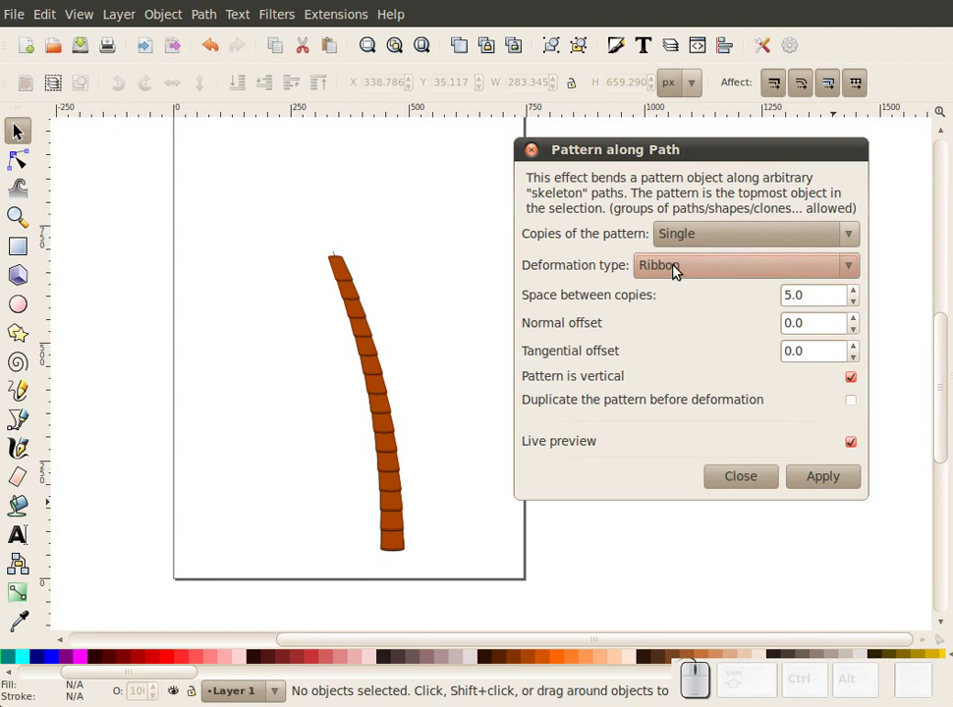
pyautogui.click(679, 267)
pyautogui.click(679, 237)
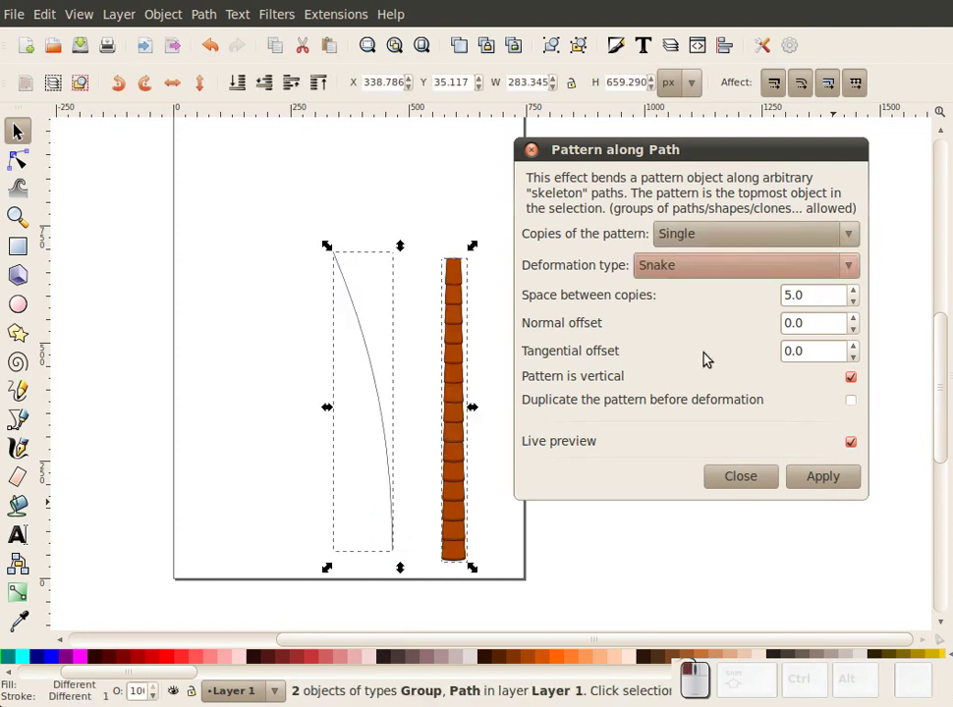
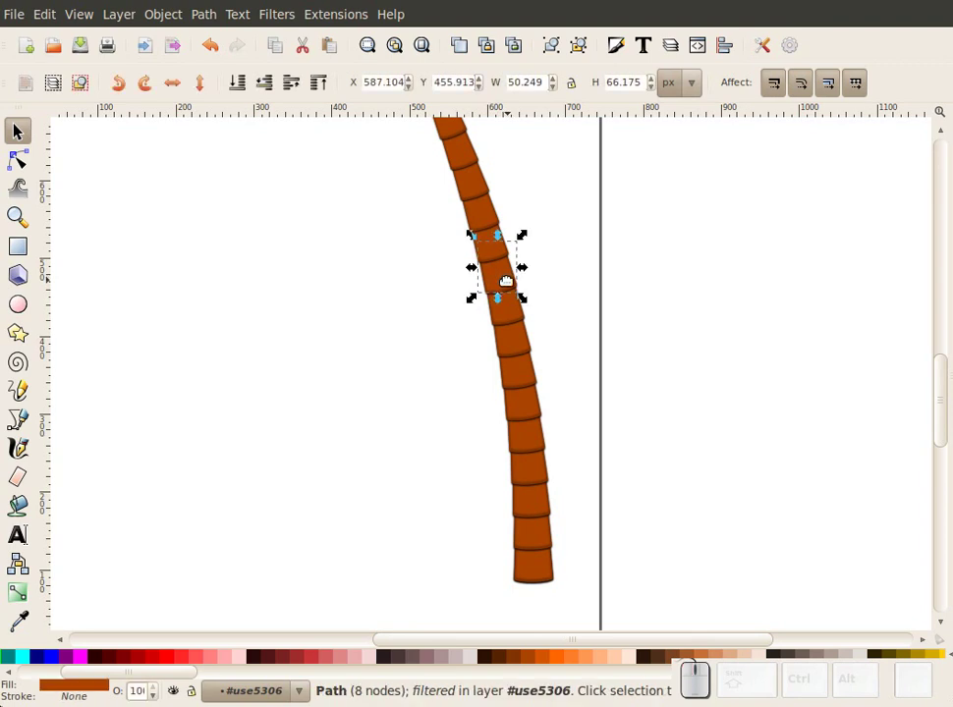
# Inspect a segment's fill, then select all 16 trunk segments and group them (Ctrl+G)
pyautogui.press('ctrl+shift+f')
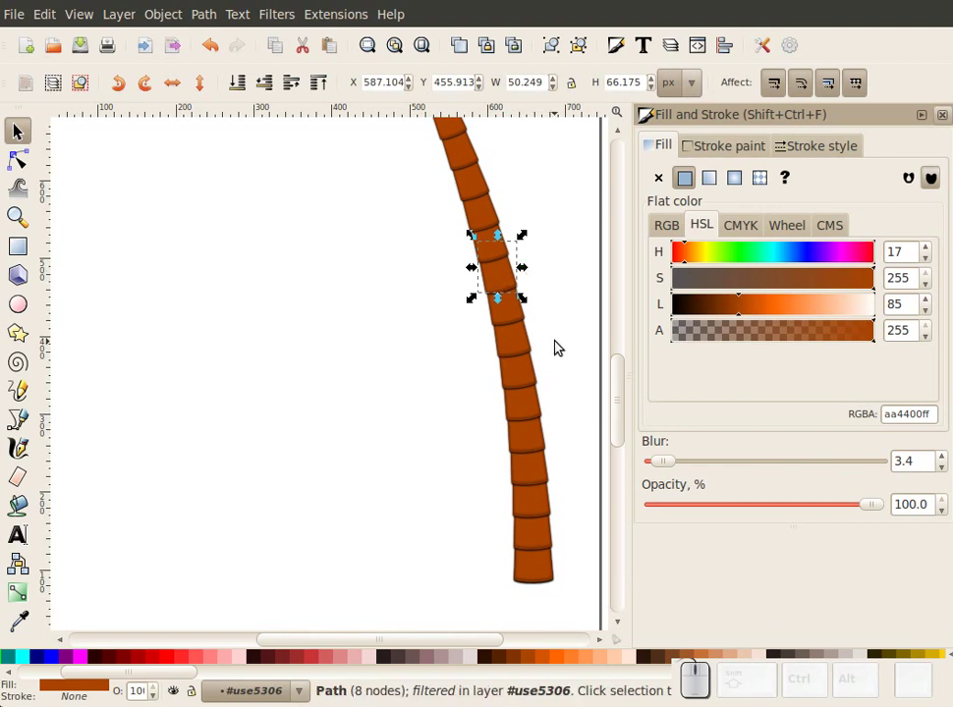
pyautogui.scroll(3)
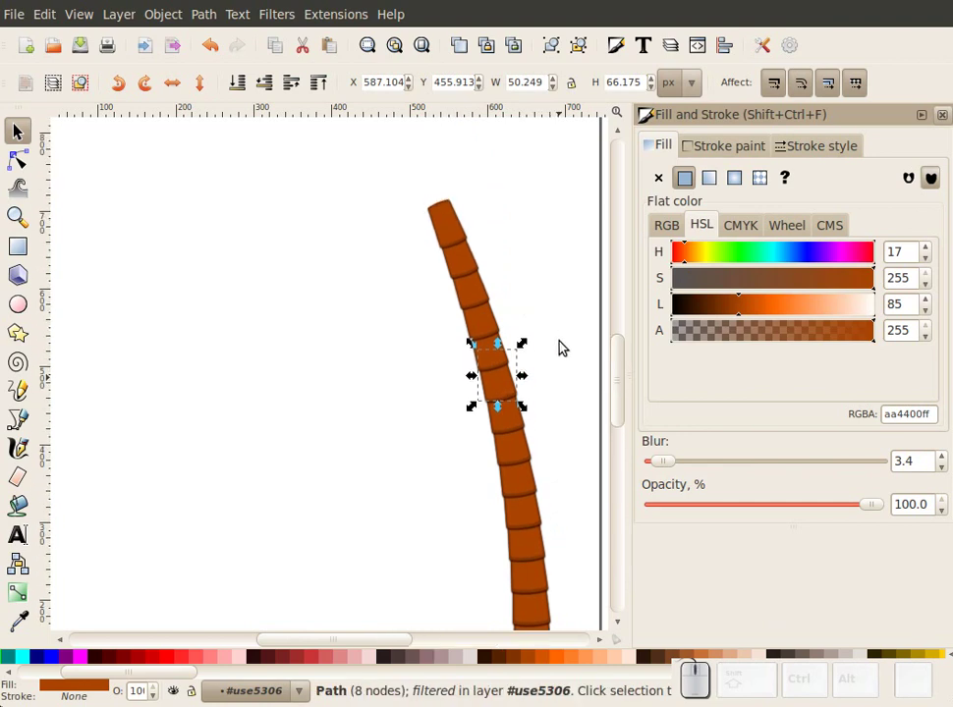
pyautogui.click(565, 360)
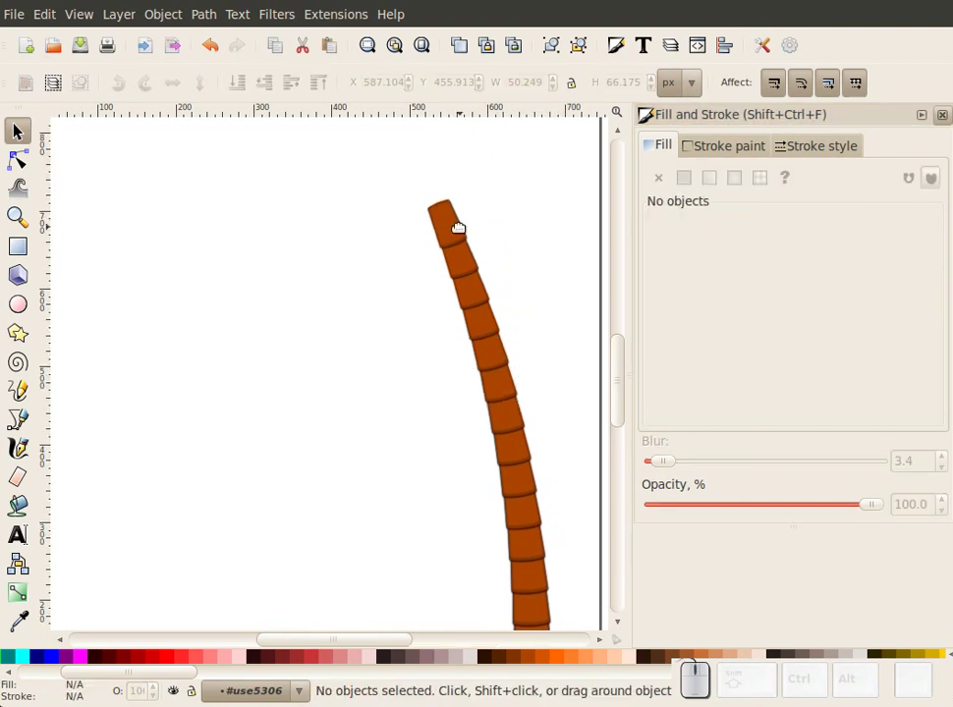
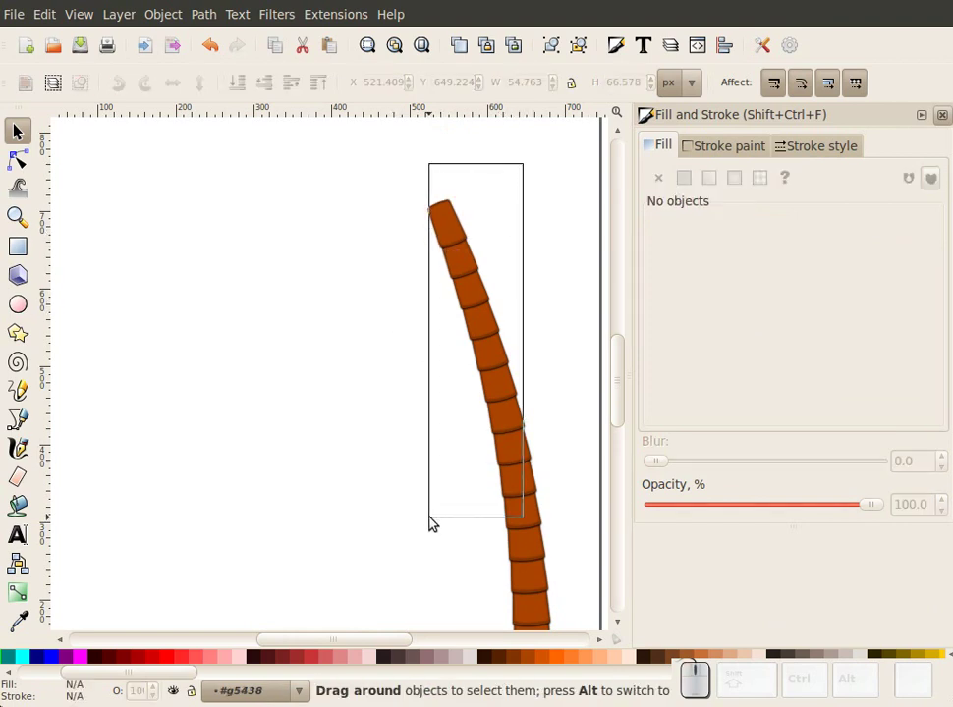
pyautogui.click(348, 231)
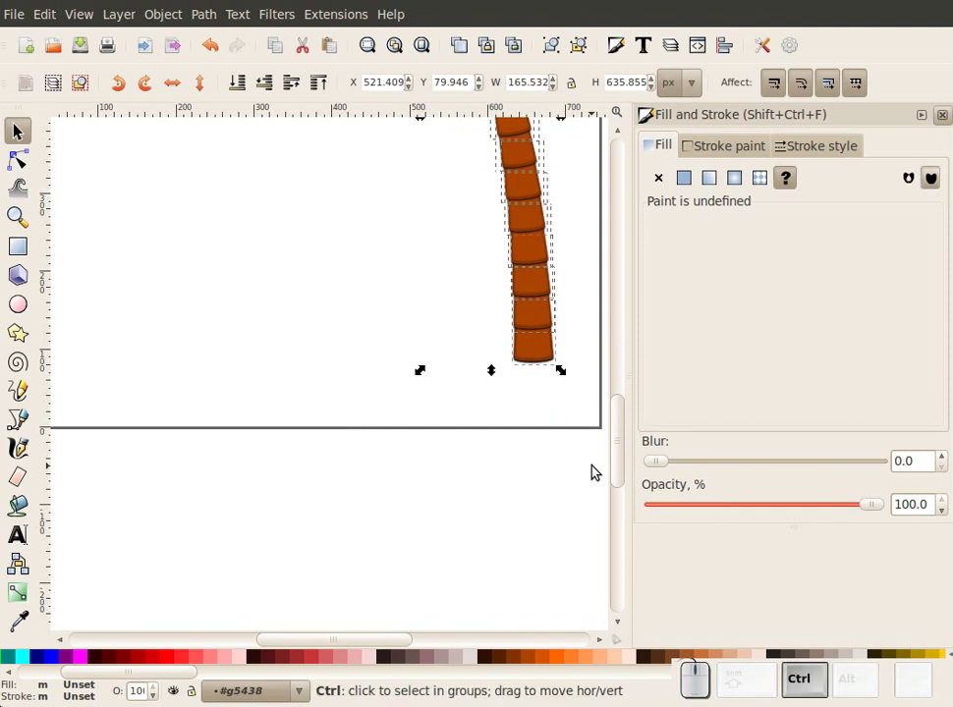
pyautogui.press('ctrl+g')
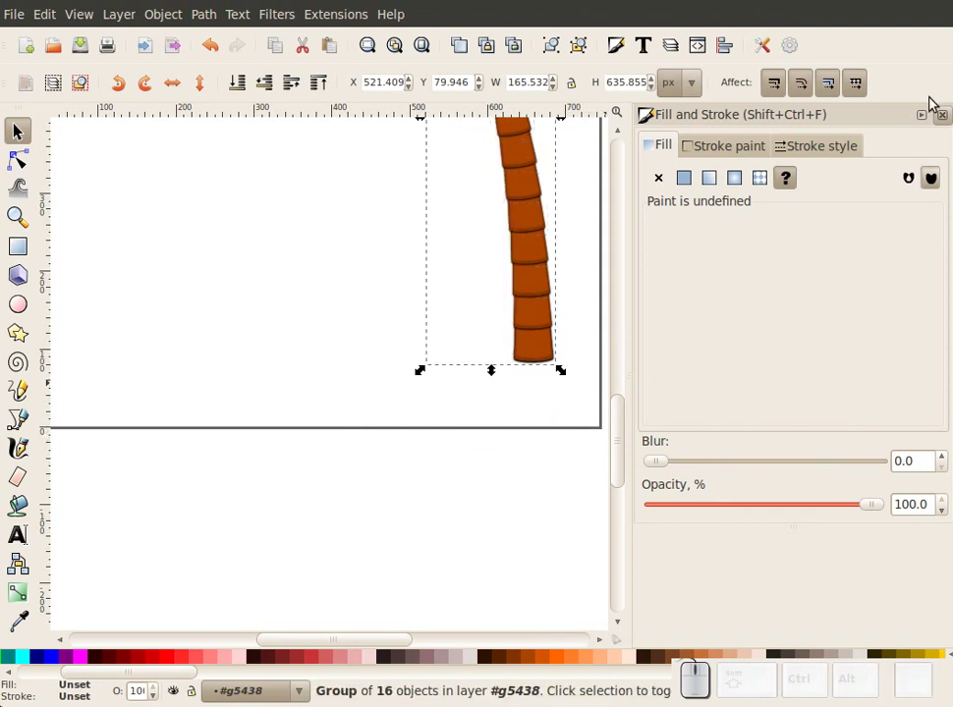
# Draw the pointed frond outline from the trunk top with the Bezier pen and bend its inner curve
pyautogui.click(945, 112)
pyautogui.scroll(3)
pyautogui.scroll(3)
pyautogui.click(515, 642)
pyautogui.scroll(3)
pyautogui.click(24, 424)
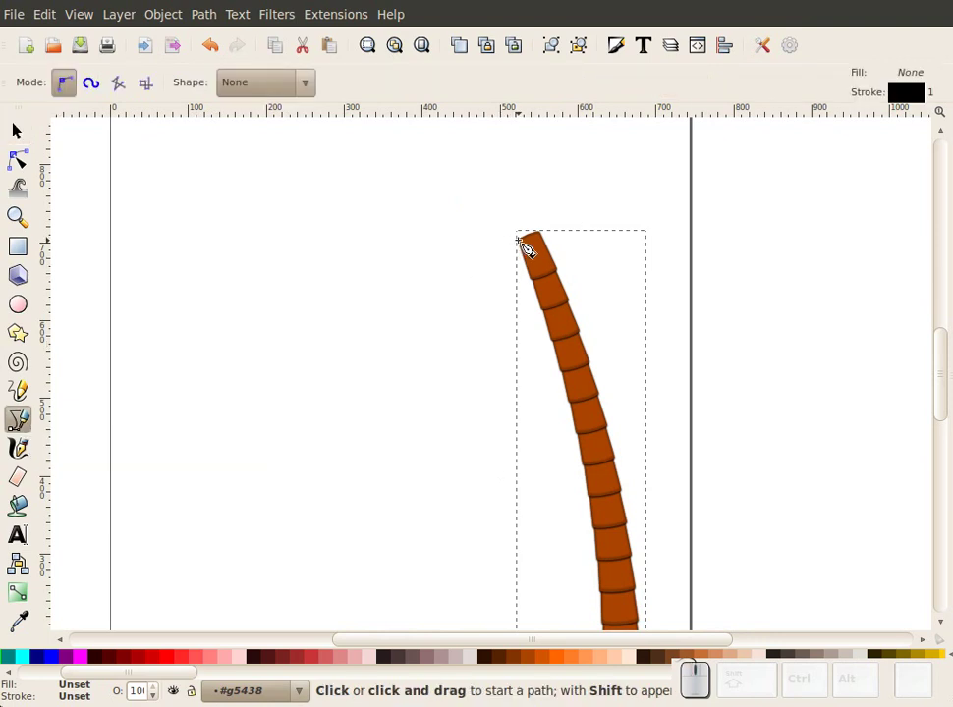
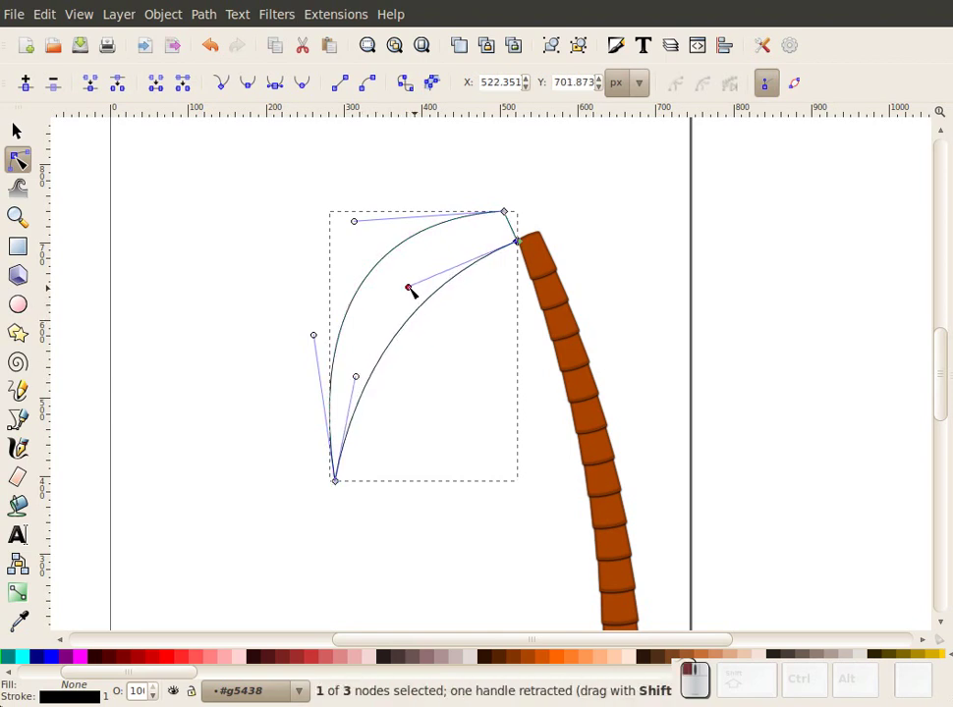
pyautogui.moveTo(30, 136); pyautogui.dragTo(203, 265)
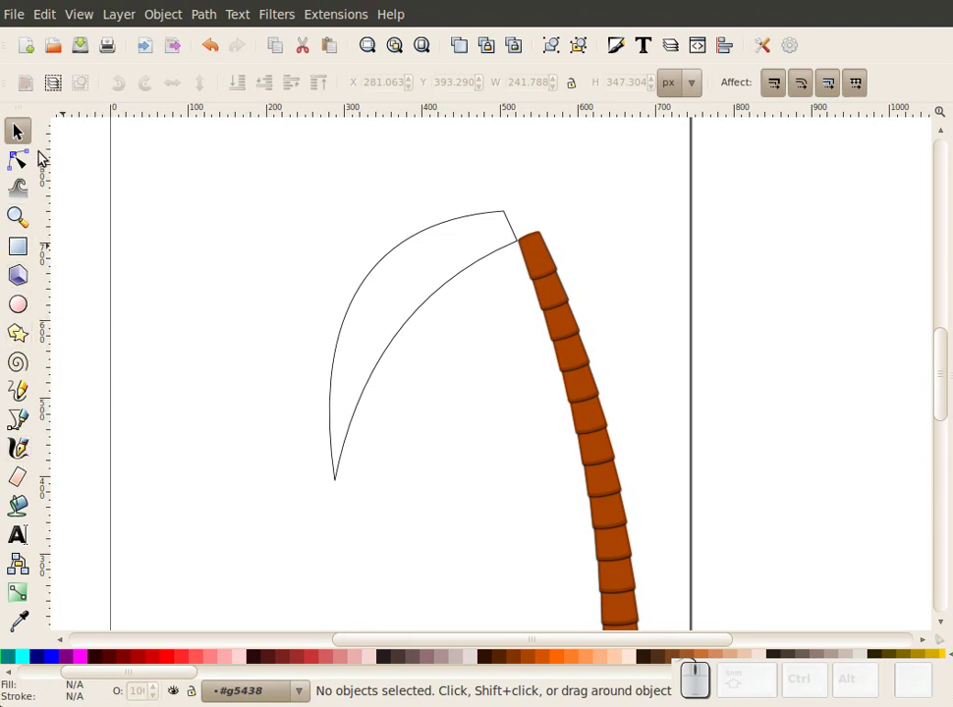
# Finish the frond outline and return to the pen tool ready for the thin triangle
pyautogui.click(31, 420)
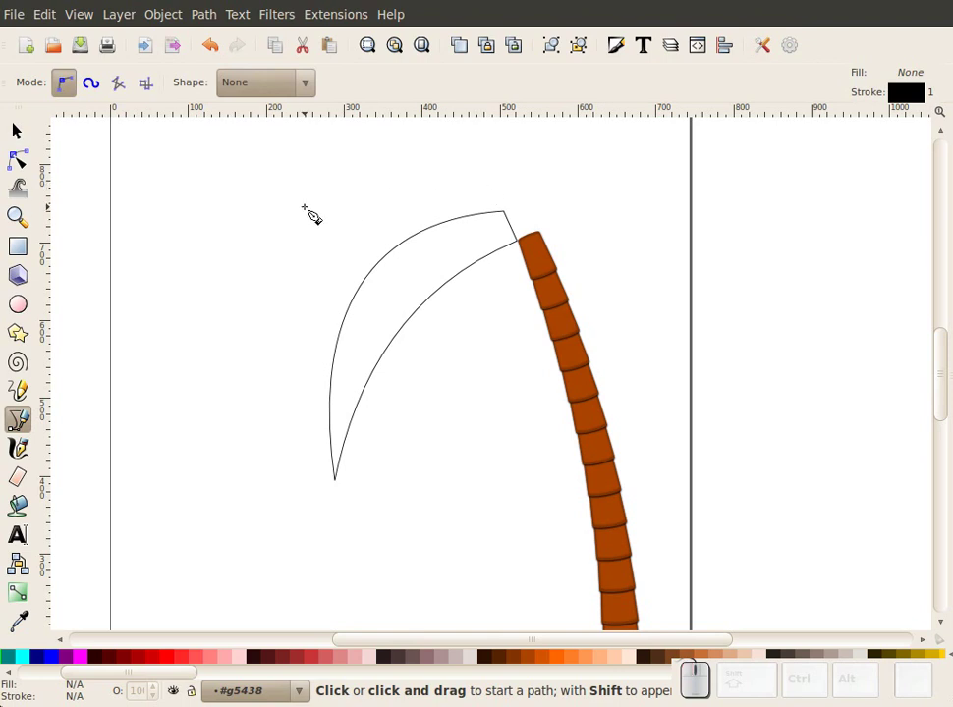
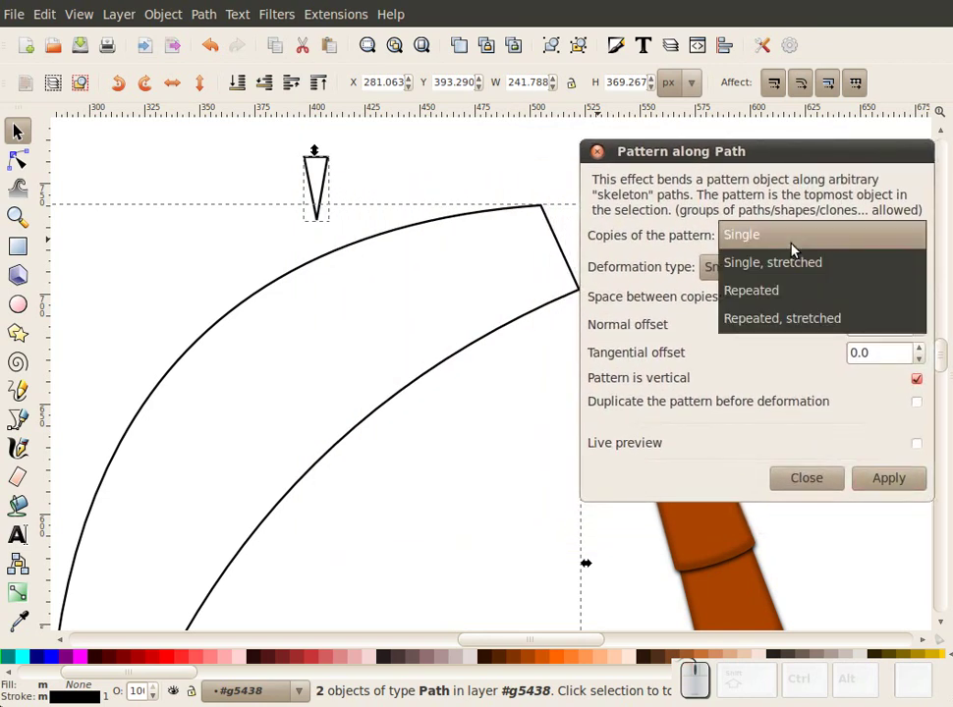
# Set Copies to Repeated, enable Live preview and untick Pattern is vertical for serrated teeth
pyautogui.click(792, 289)
pyautogui.click(925, 444)
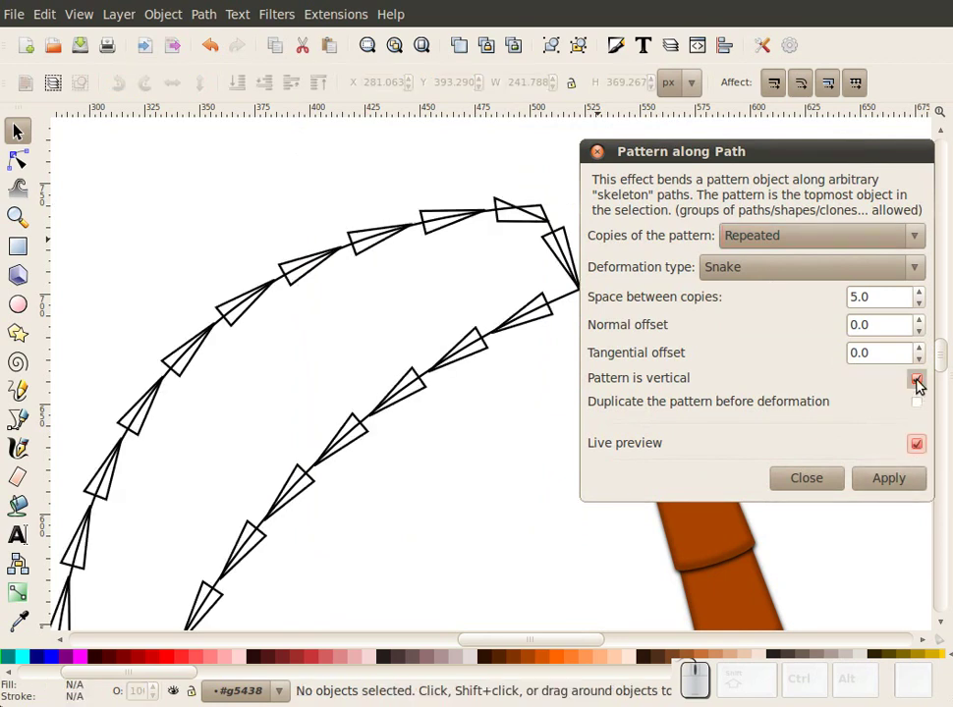
pyautogui.click(922, 382)
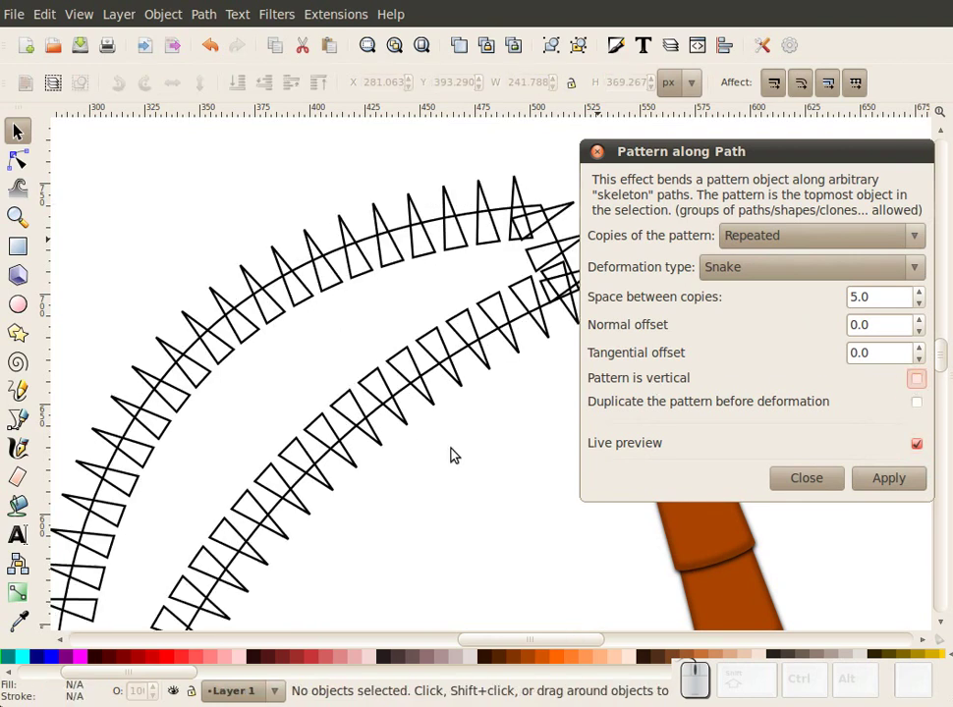
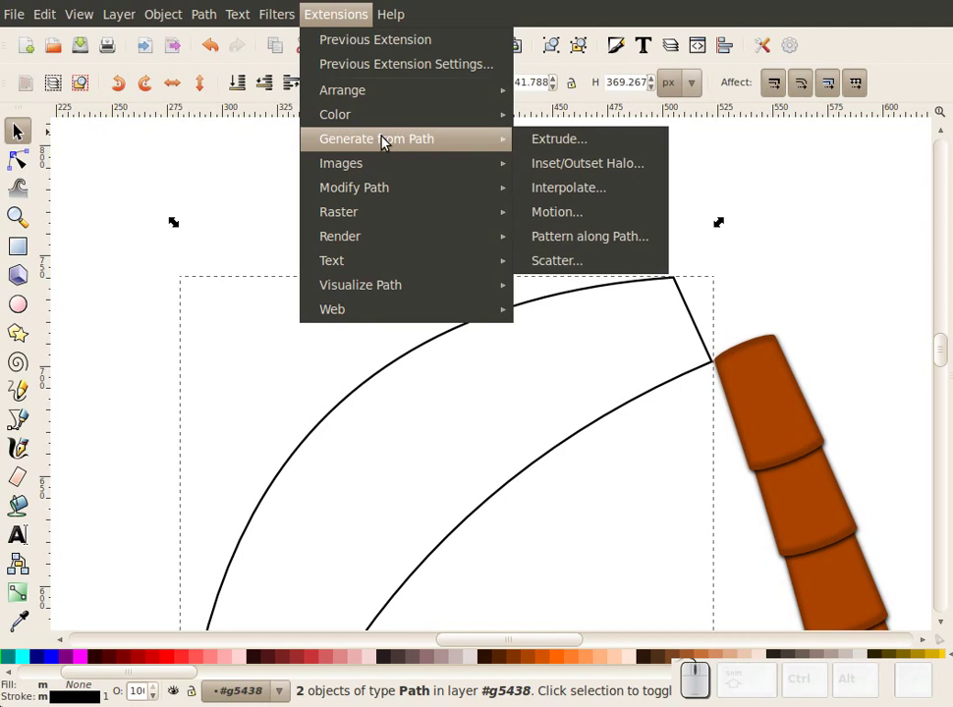
# Bring up Pattern along Path again and move its dialog aside to reveal the triangle
pyautogui.click(578, 232)
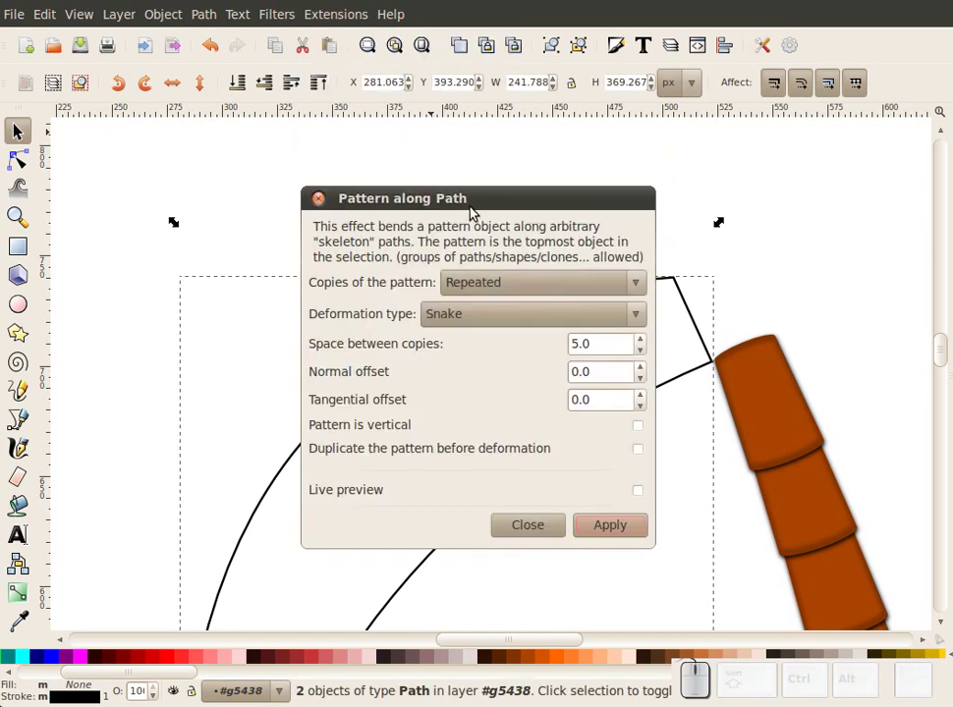
pyautogui.moveTo(471, 203); pyautogui.dragTo(876, 403)
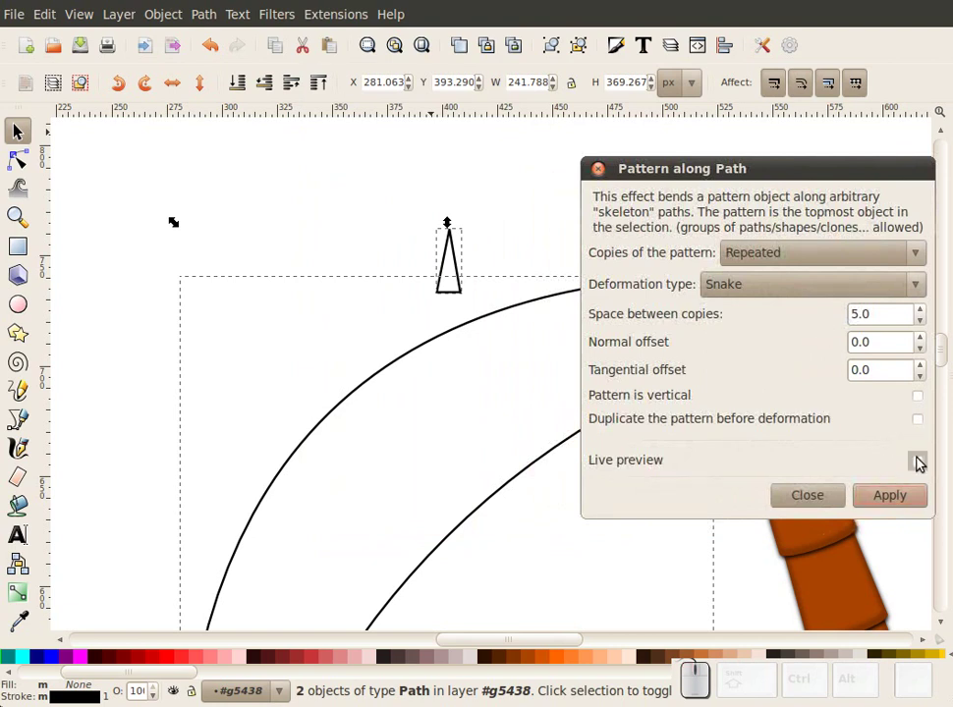
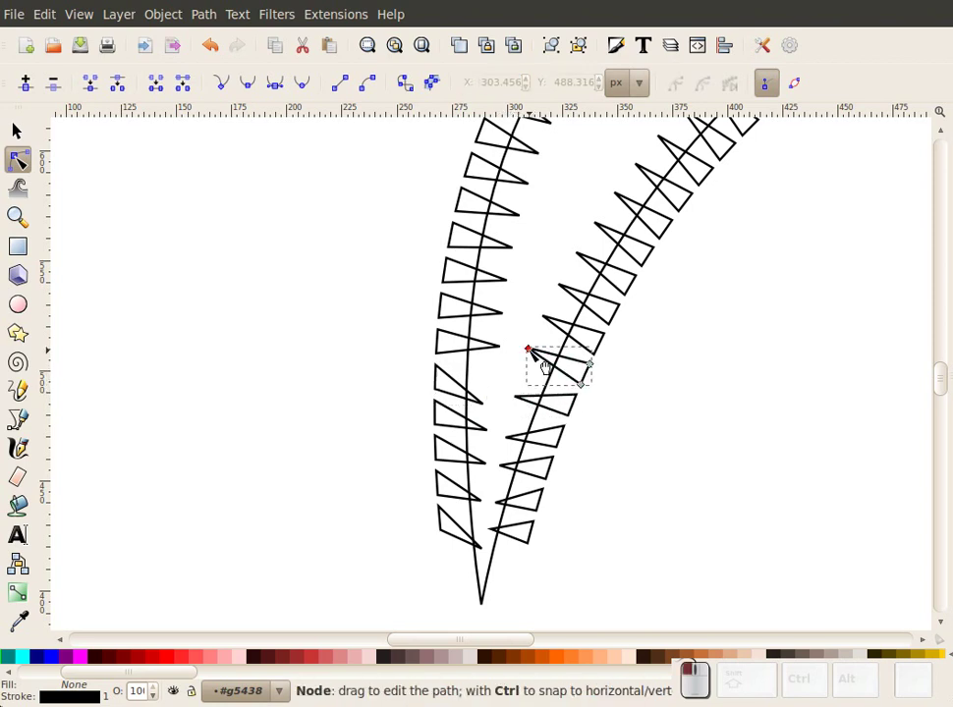
# Reshape a triangle's corner nodes on the frond with the Node tool
pyautogui.click(495, 348)
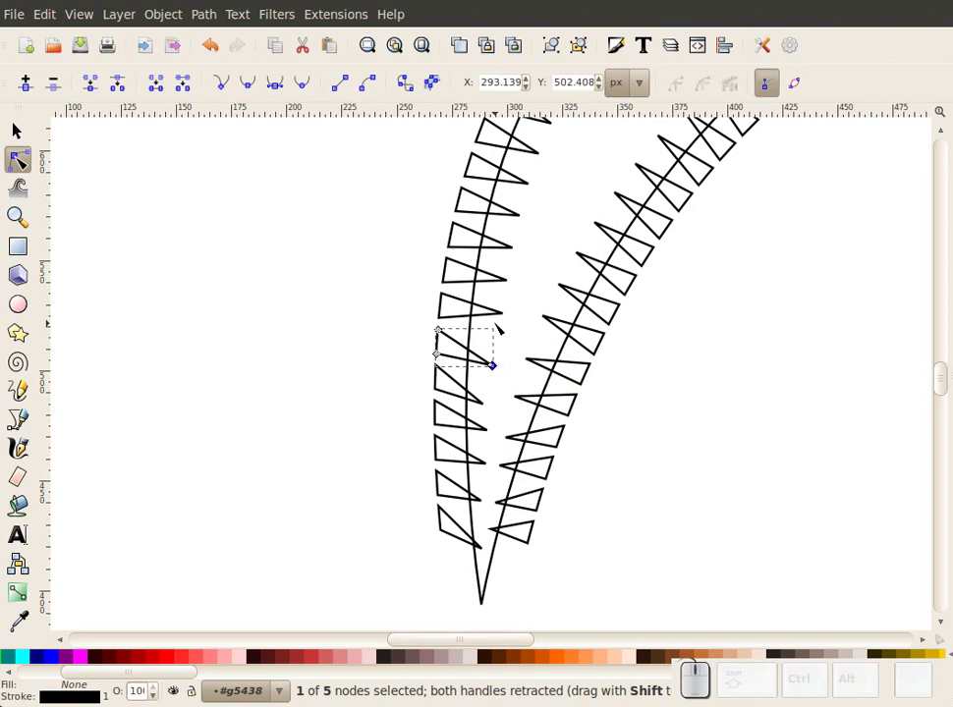
pyautogui.click(503, 313)
pyautogui.click(510, 325)
pyautogui.scroll(3)
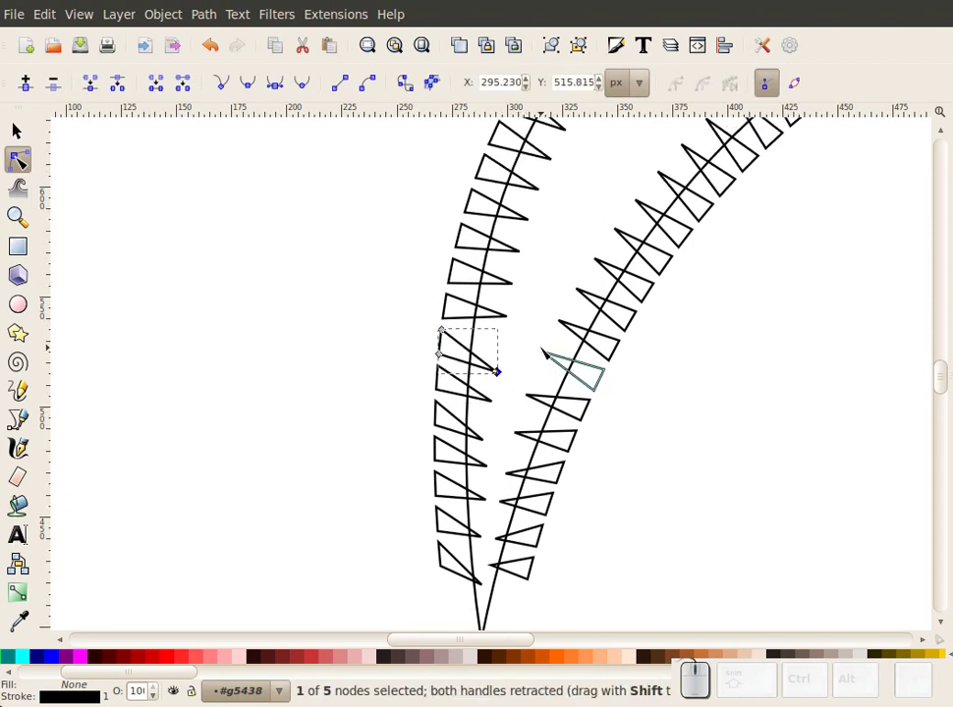
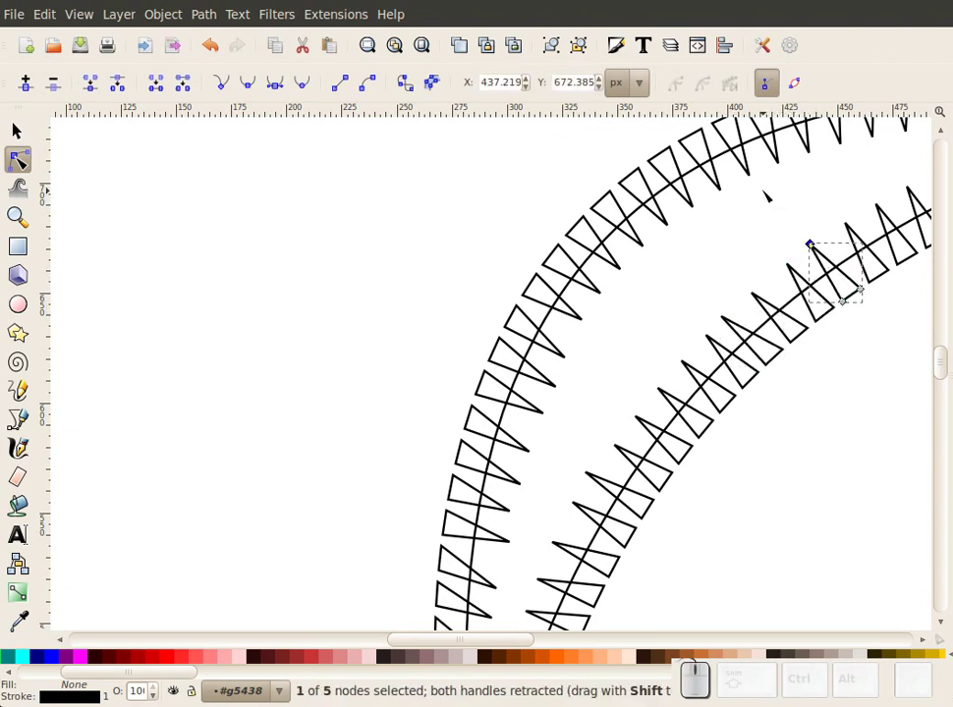
# Move the tip nodes of the top-end triangles to close both rows, then zoom out
pyautogui.click(756, 177)
pyautogui.click(755, 178)
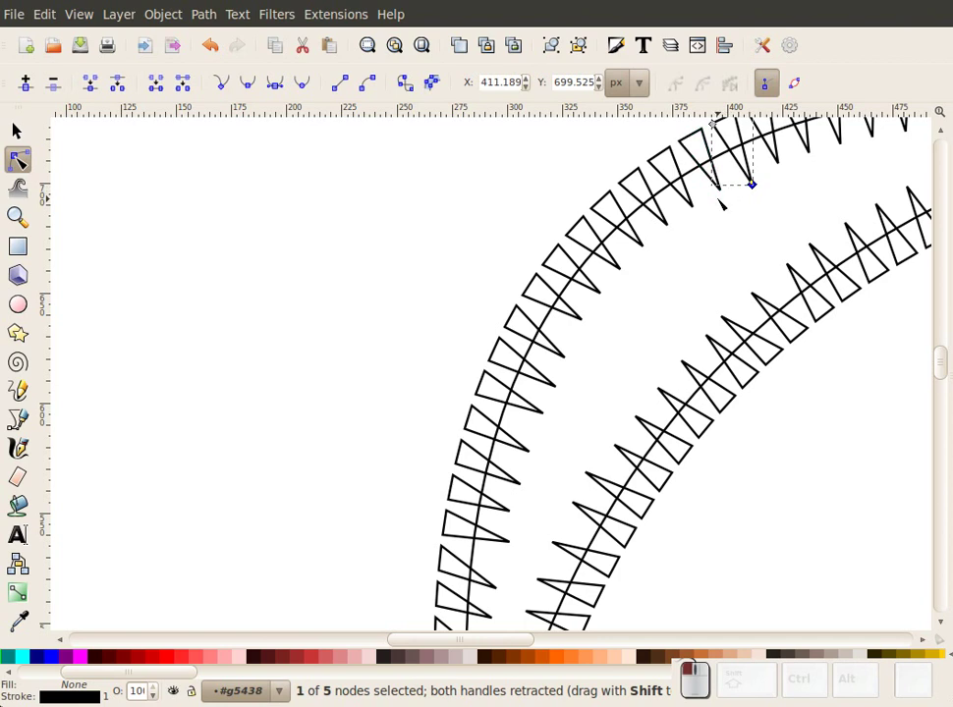
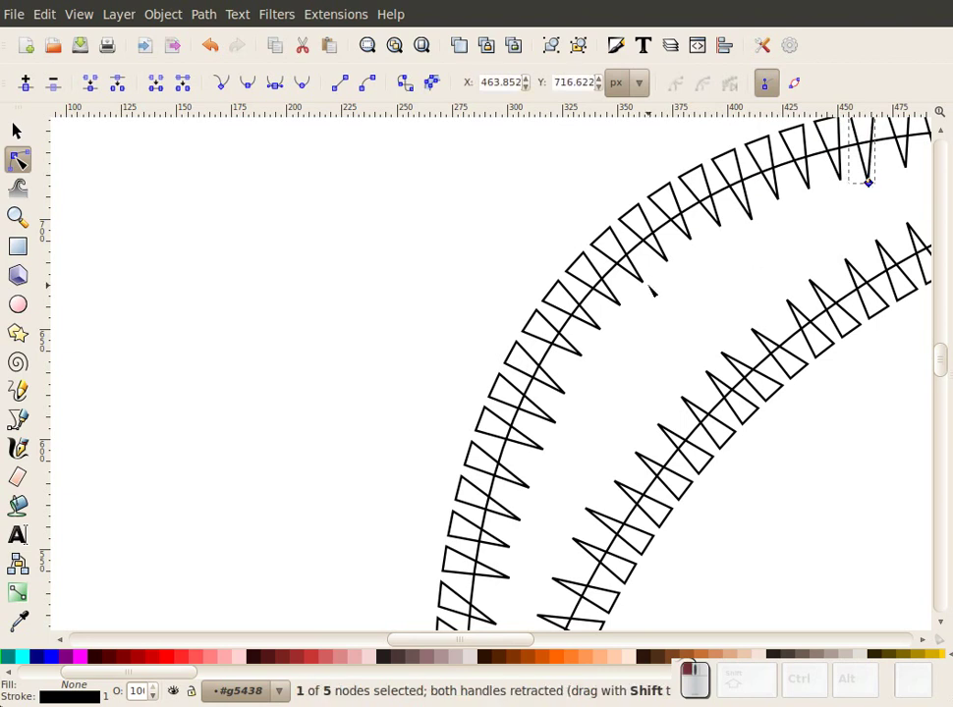
pyautogui.click(28, 217)
pyautogui.click(50, 68)
pyautogui.scroll(-3)
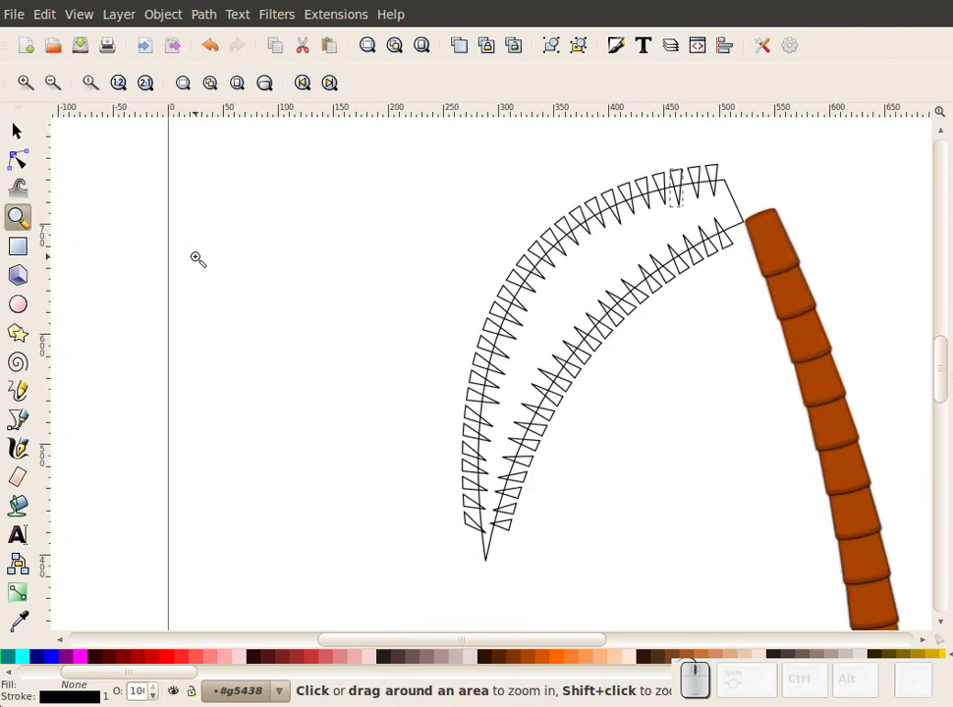
# Rubber-band select all triangles with the outline and Path > Combine them
pyautogui.click(37, 130)
pyautogui.scroll(3)
pyautogui.moveTo(735, 170); pyautogui.dragTo(762, 367)
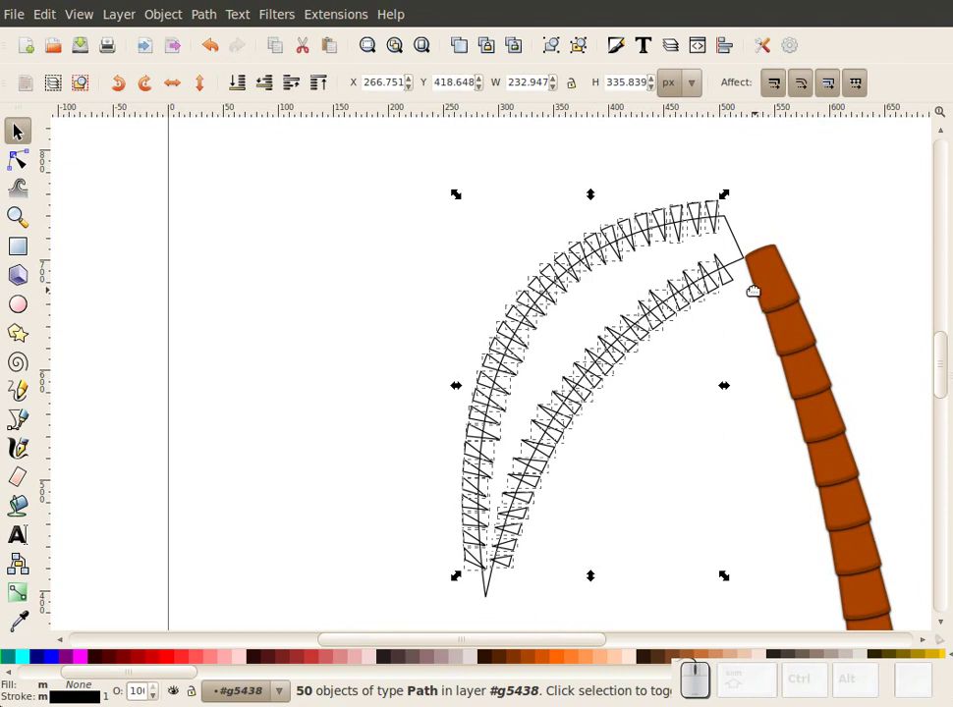
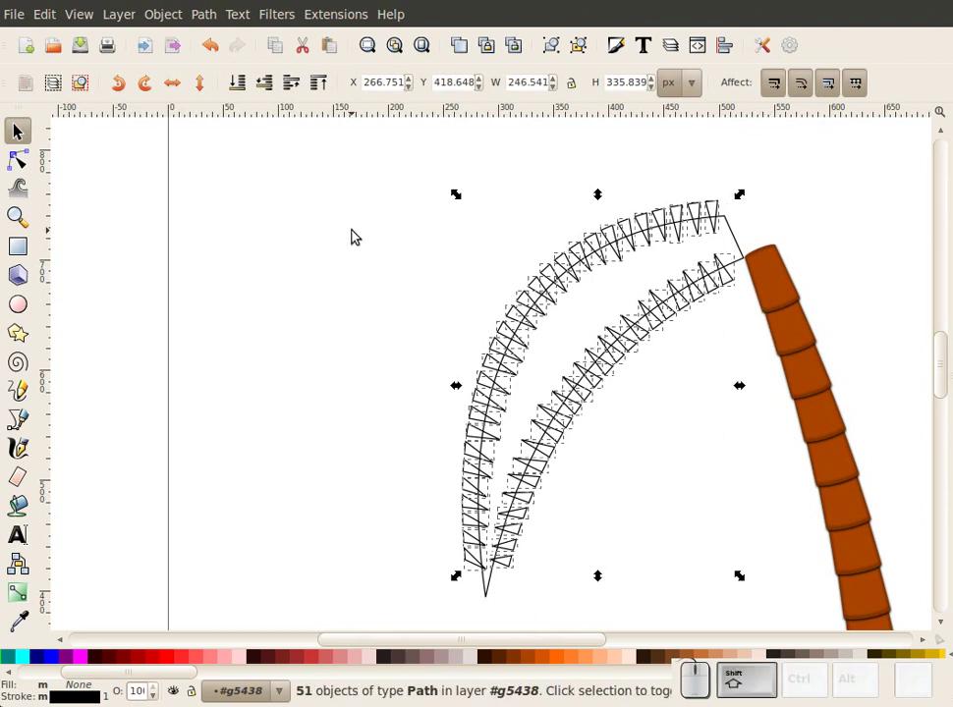
pyautogui.click(219, 21)
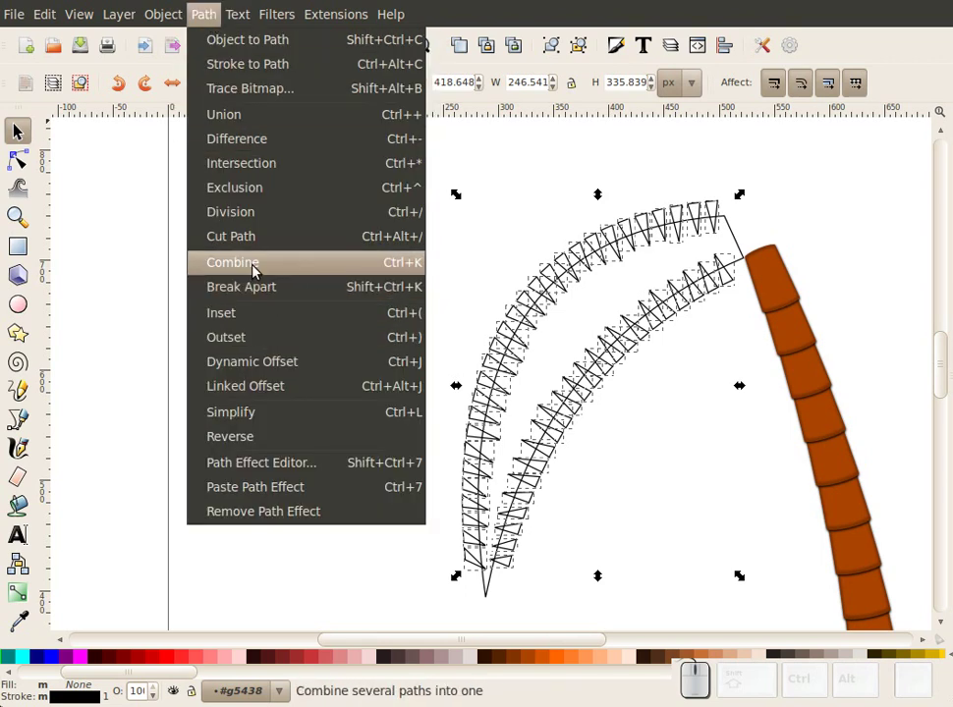
pyautogui.click(256, 266)
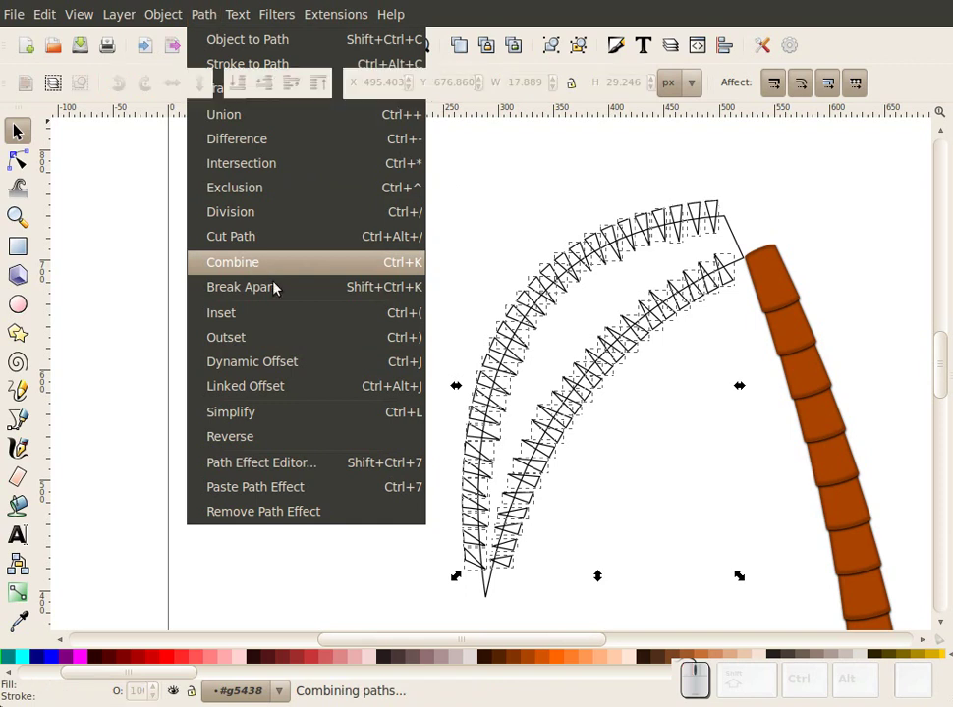
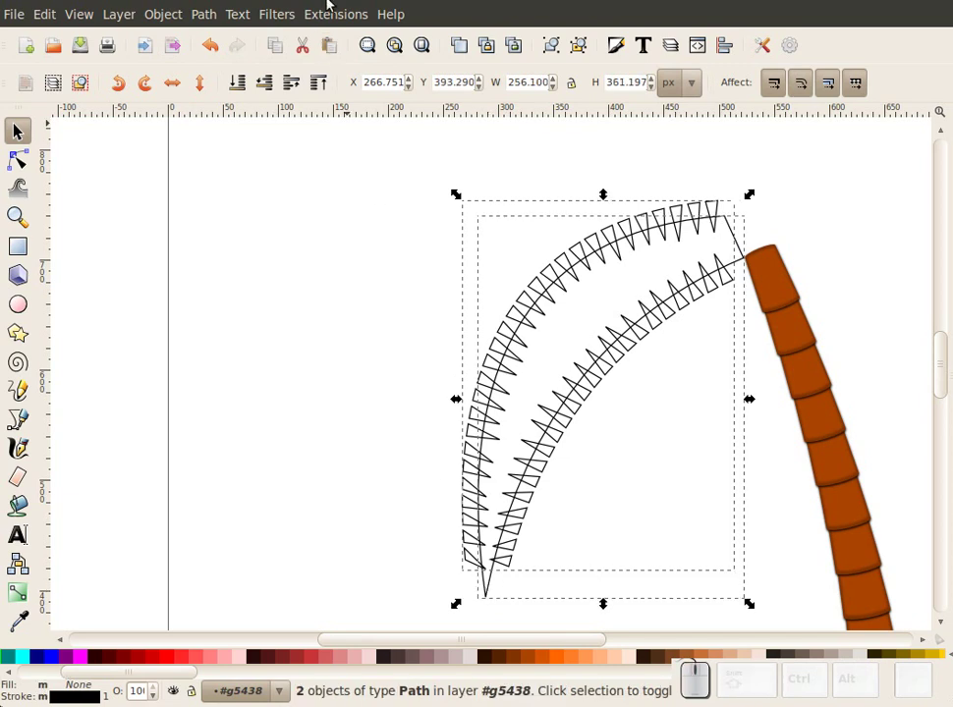
# Path > Union the combined paths into one serrated frond shape and deselect
pyautogui.click(203, 8)
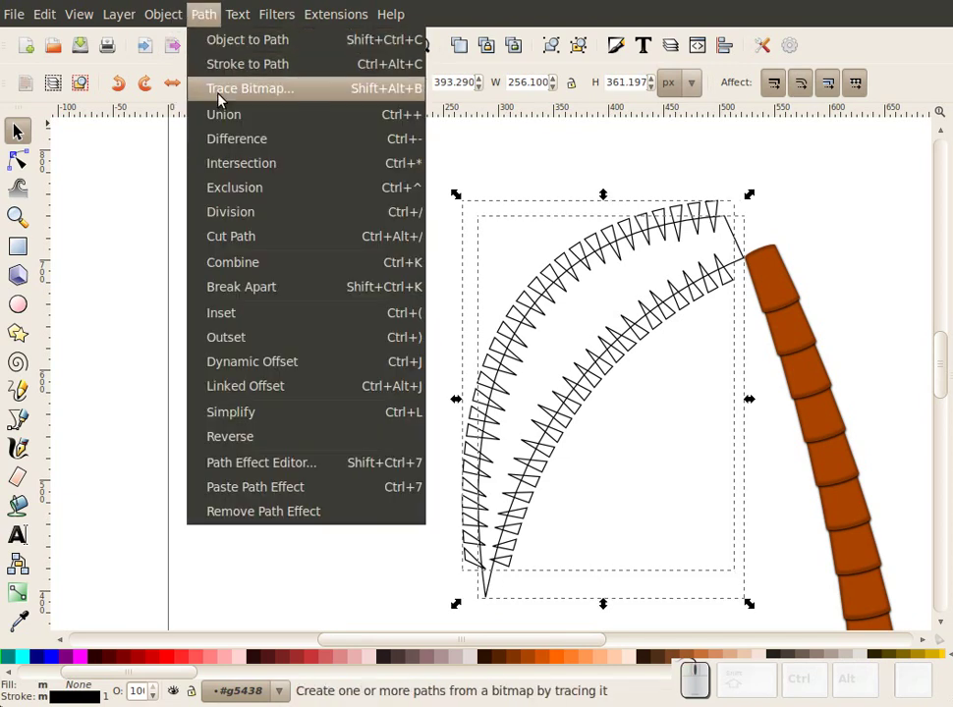
pyautogui.click(244, 132)
pyautogui.click(346, 268)
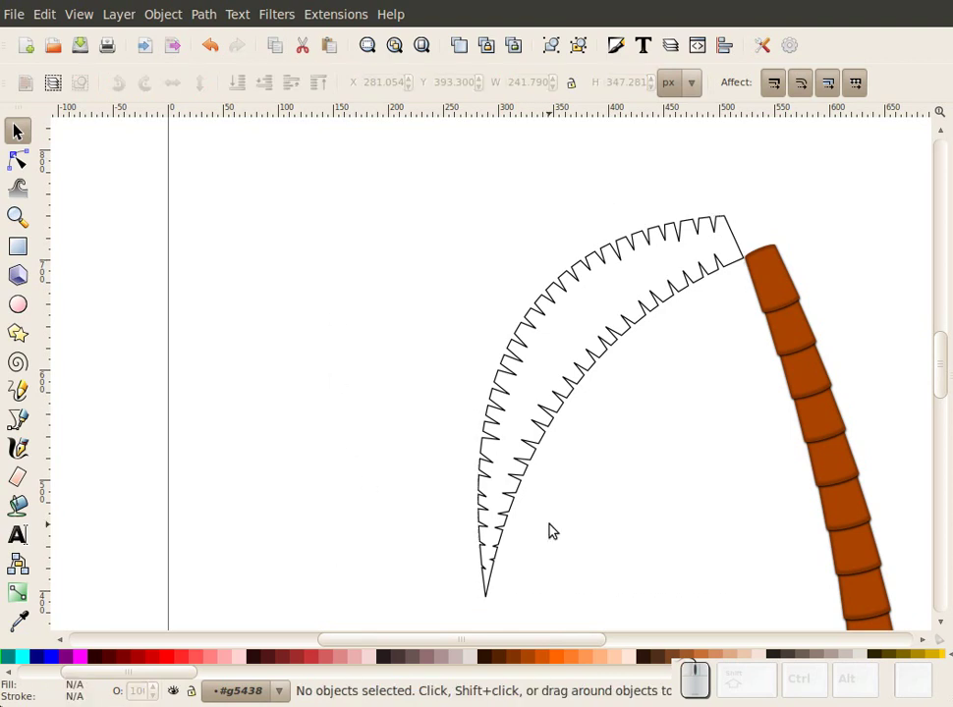
# Fill the merged serrated frond with the bright lime green palette swatch
pyautogui.moveTo(531, 649); pyautogui.dragTo(229, 641)
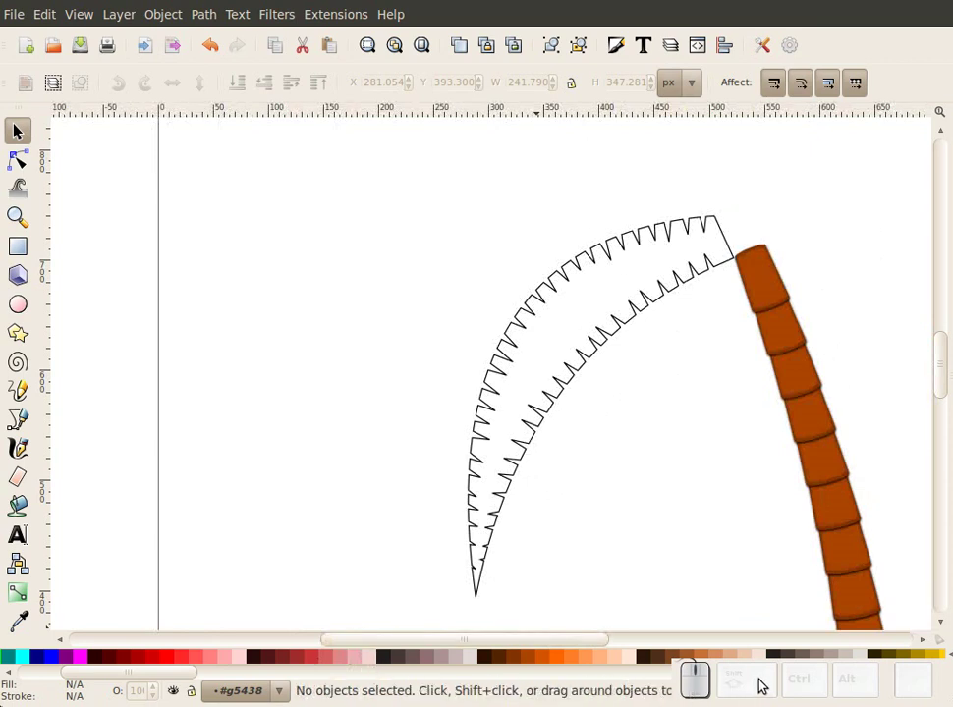
pyautogui.click(787, 667)
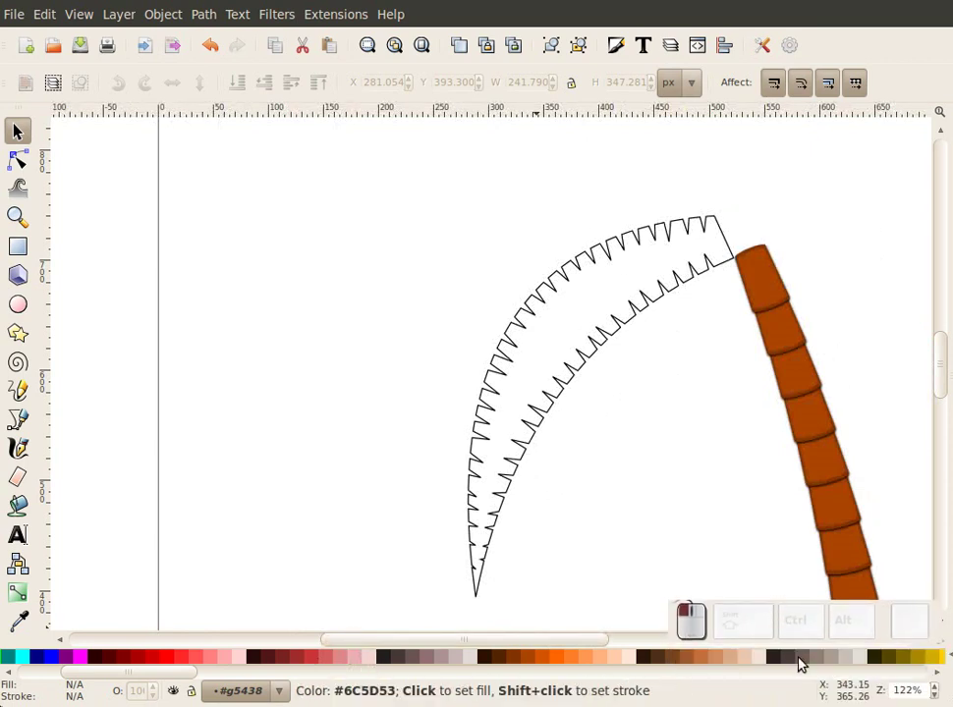
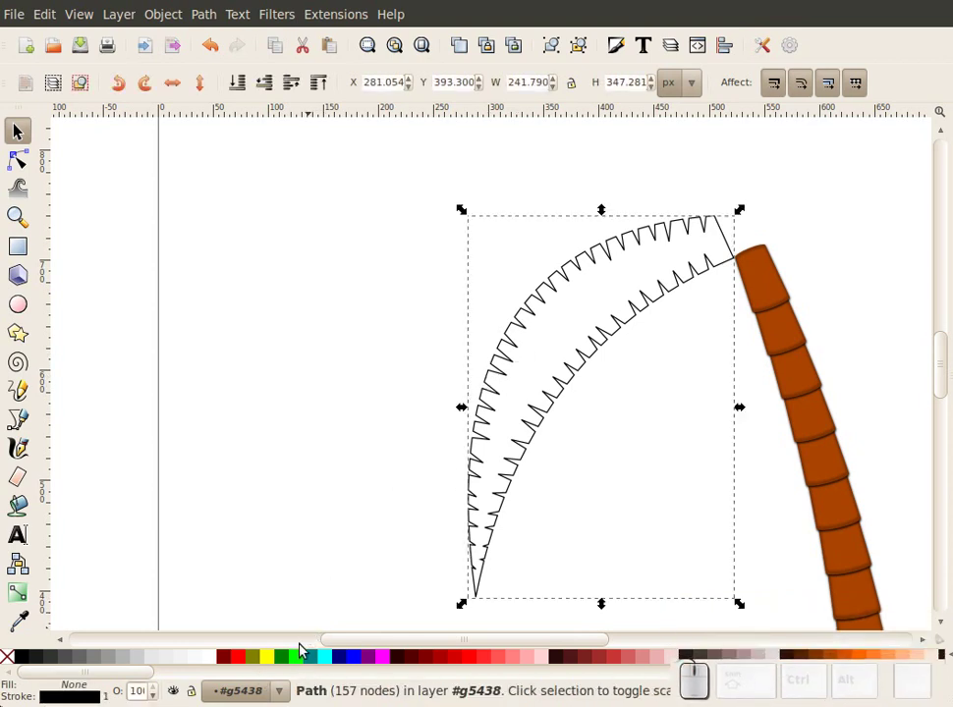
pyautogui.click(302, 657)
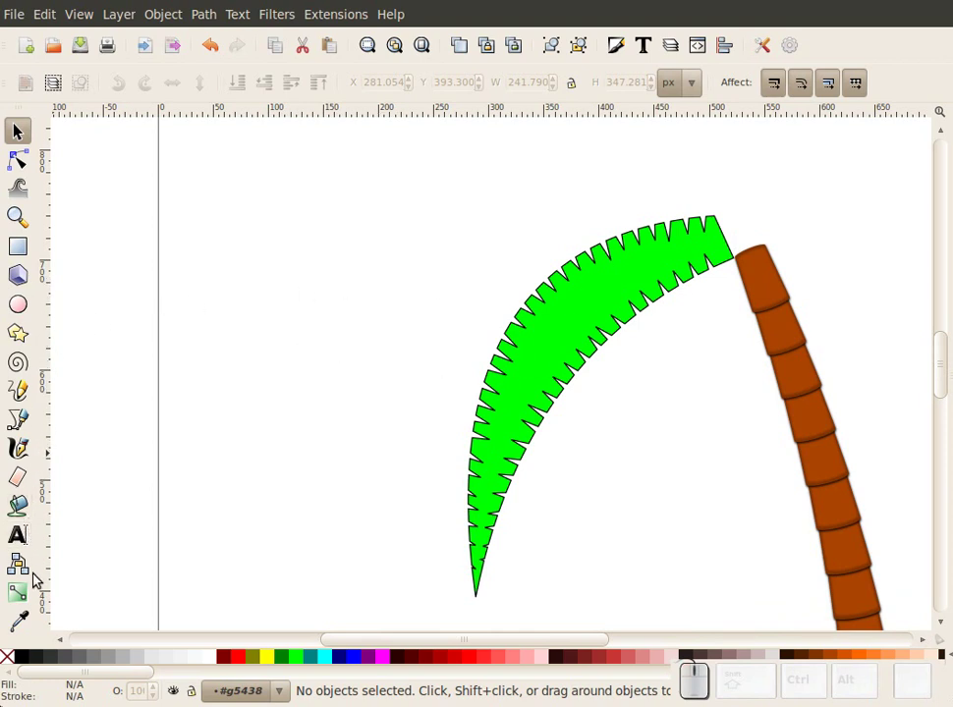
pyautogui.click(21, 422)
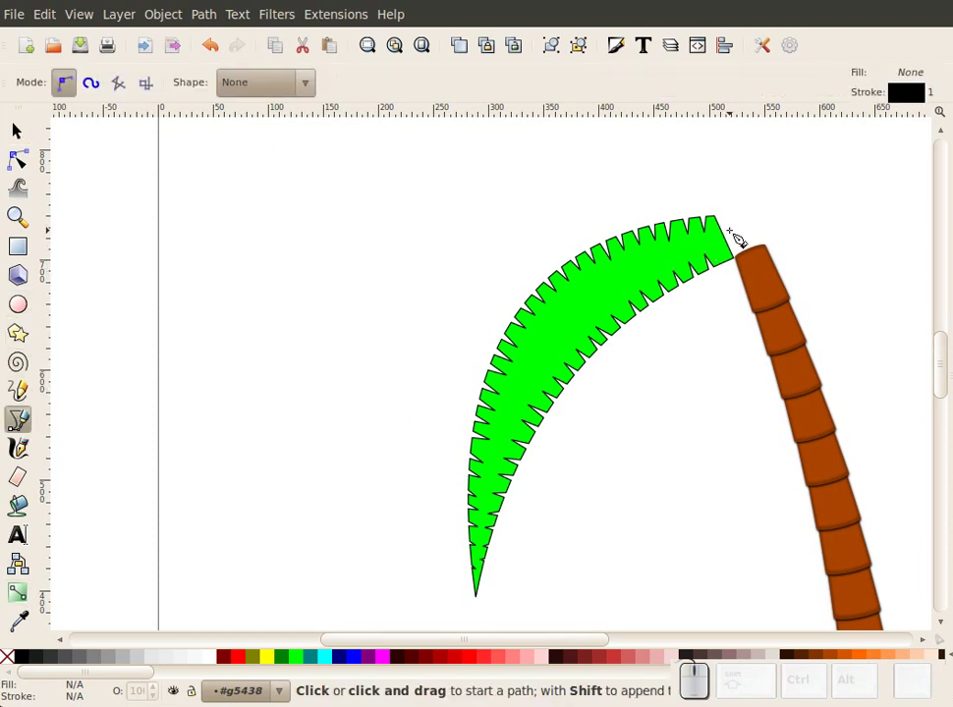
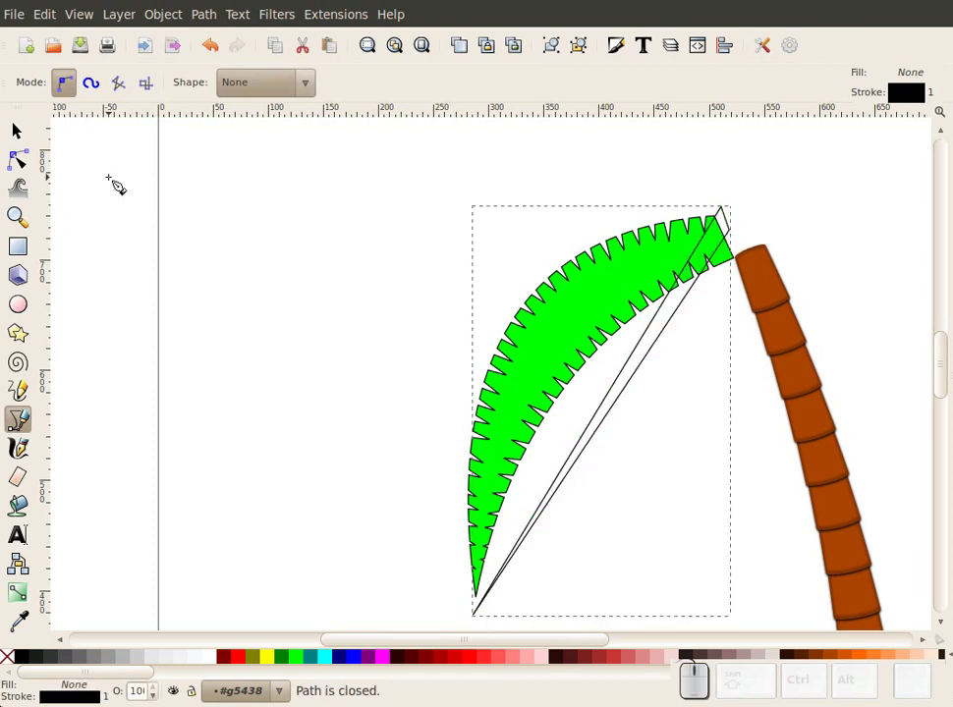
# Bend the dividing path's curve with the Node tool and select it with the frond
pyautogui.click(29, 173)
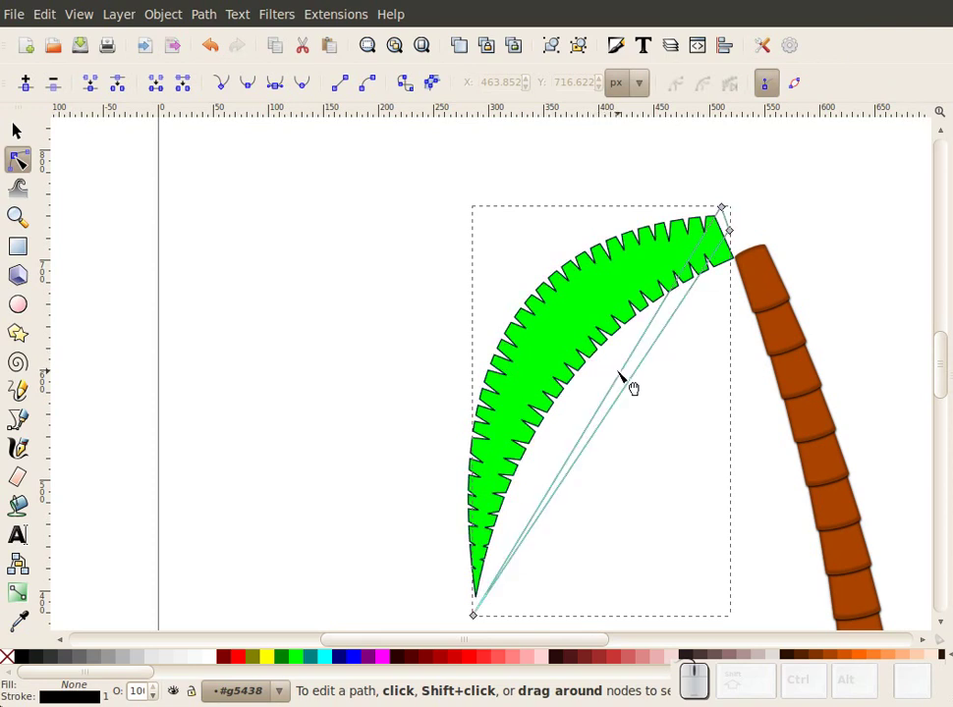
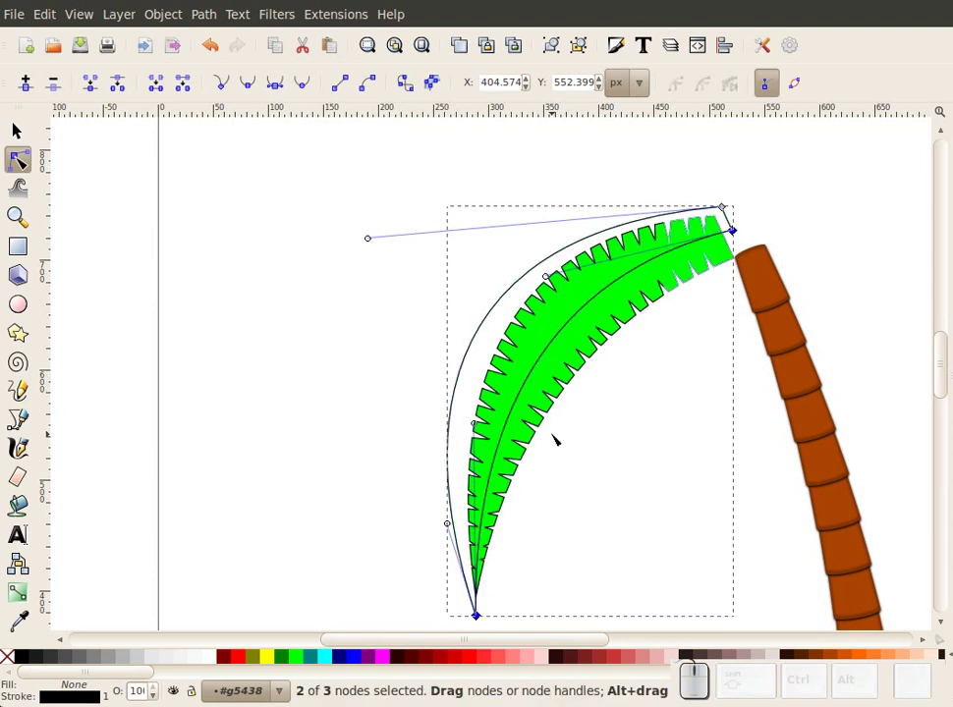
pyautogui.click(26, 132)
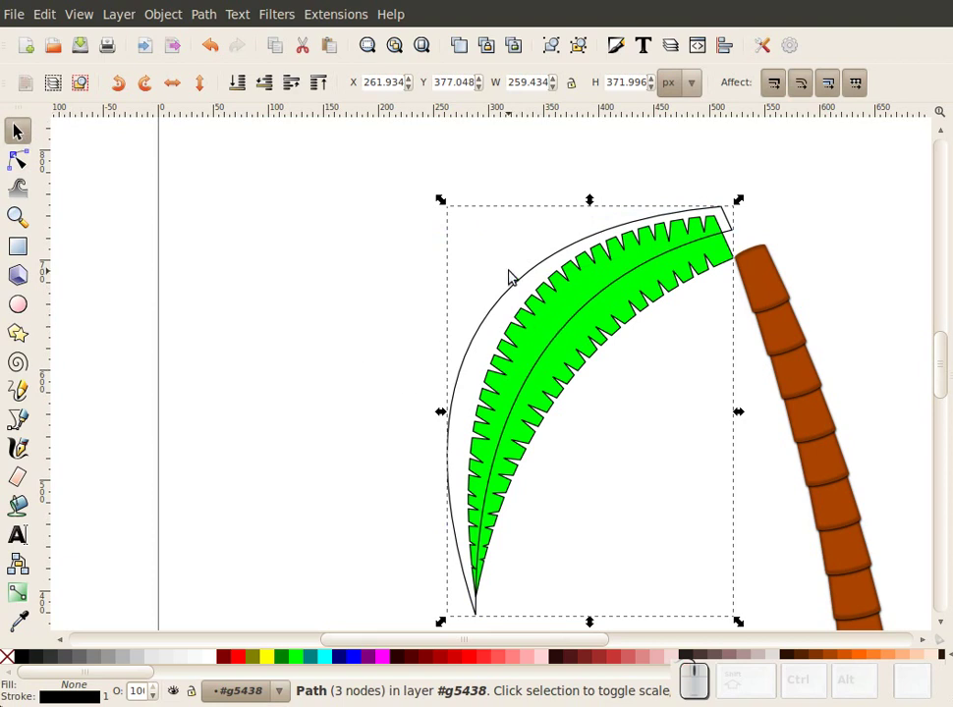
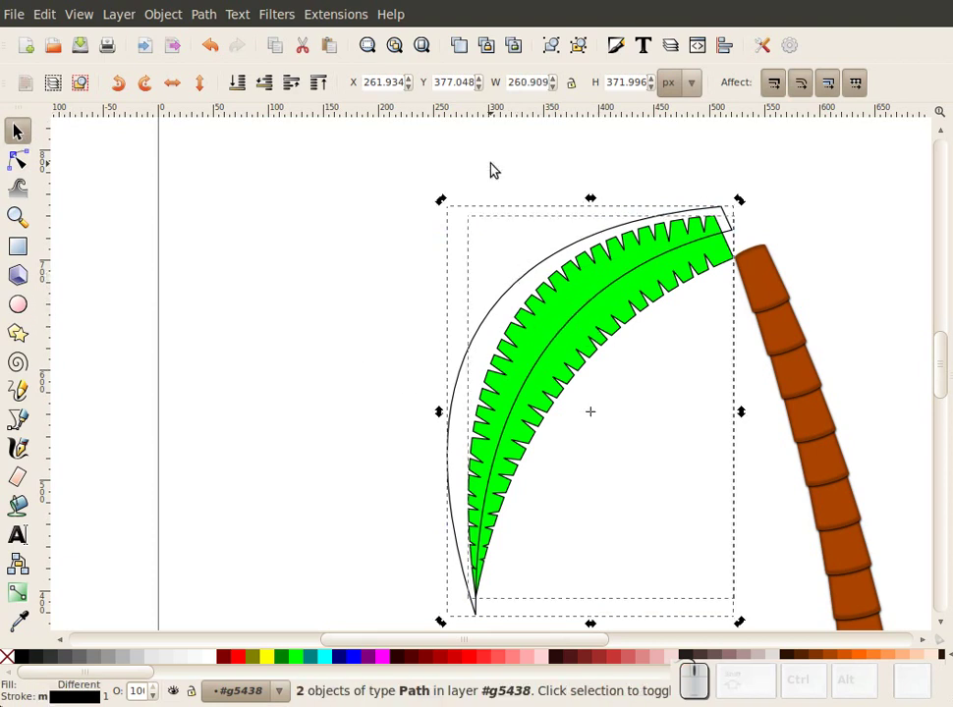
# Path > Division the frond, fill the outer half dark green and group both halves (Ctrl+G)
pyautogui.click(213, 26)
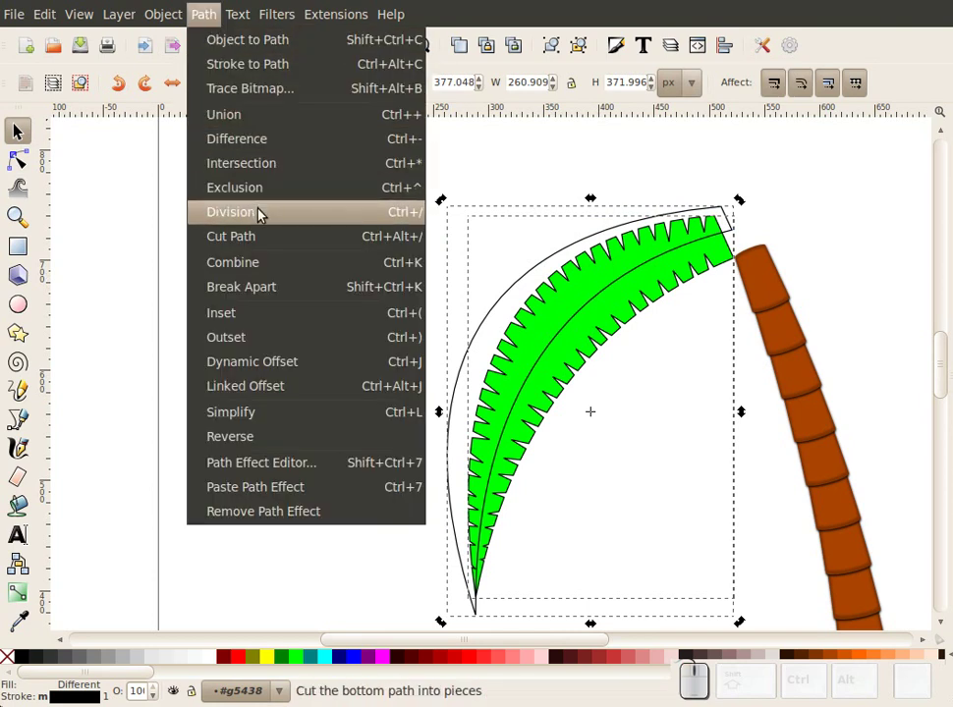
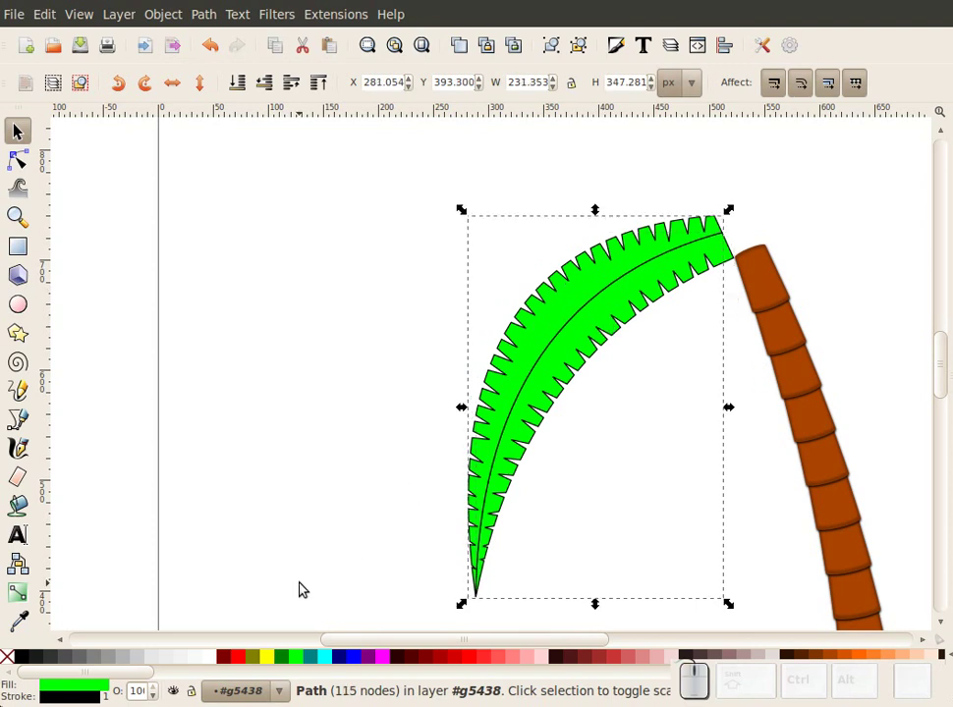
pyautogui.click(284, 657)
pyautogui.click(293, 342)
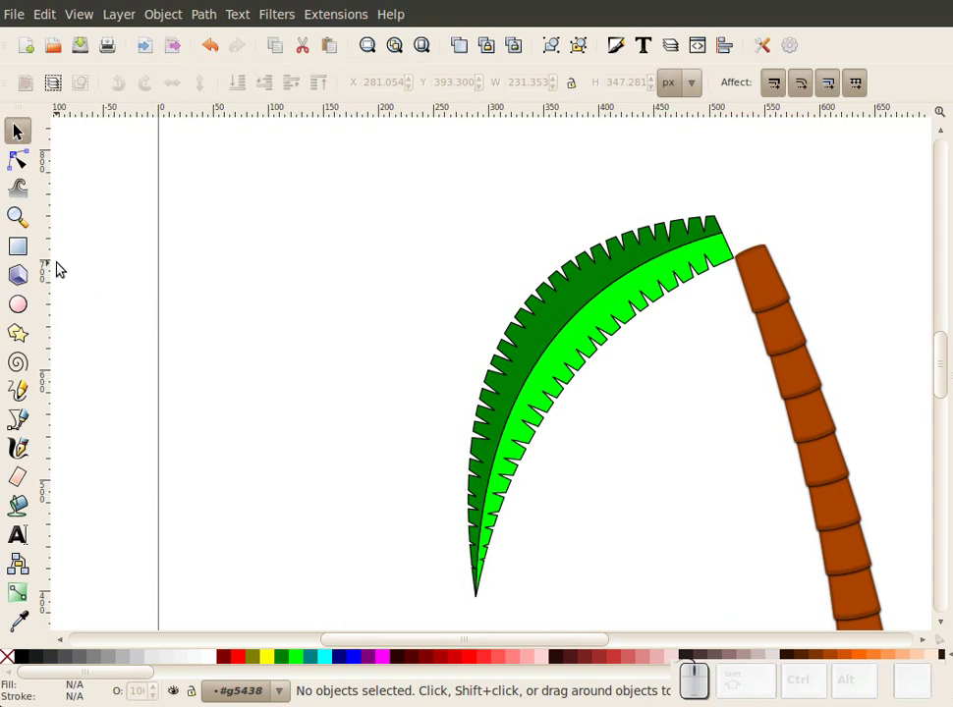
pyautogui.moveTo(794, 167); pyautogui.dragTo(357, 611)
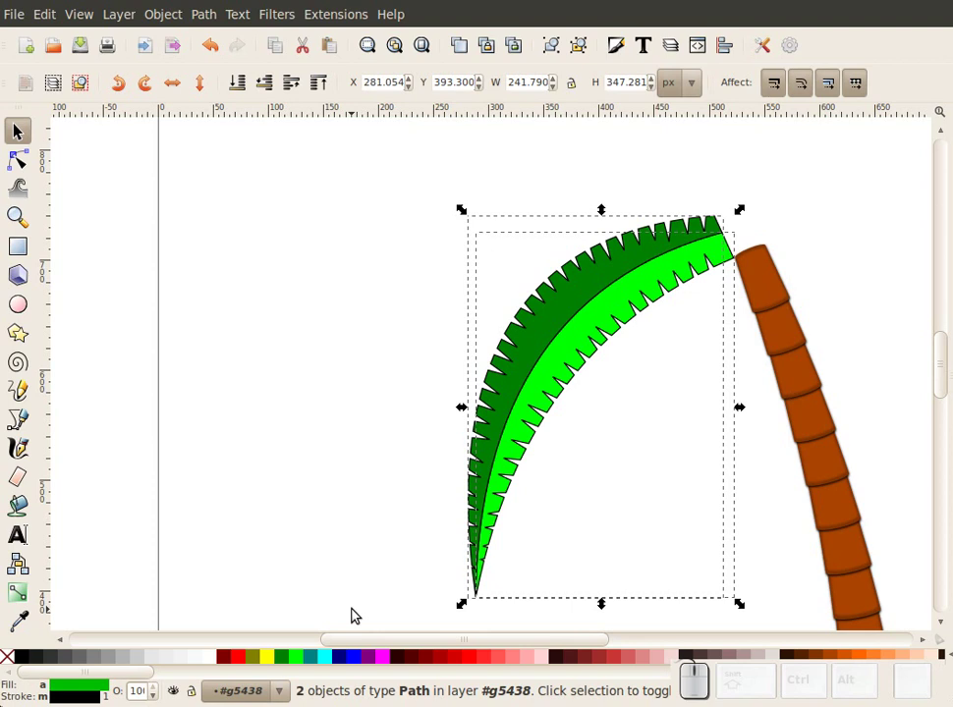
pyautogui.press('ctrl+g')
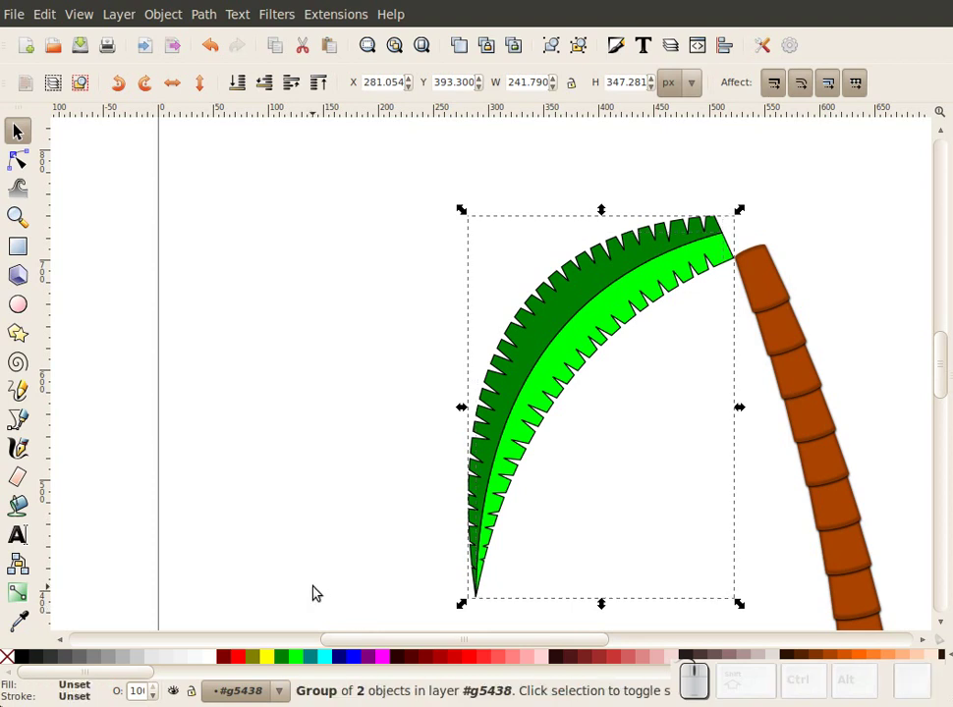
# Zoom out to show the whole page with the finished two-tone frond
pyautogui.click(14, 228)
pyautogui.click(58, 78)
pyautogui.click(58, 82)
pyautogui.scroll(-3)
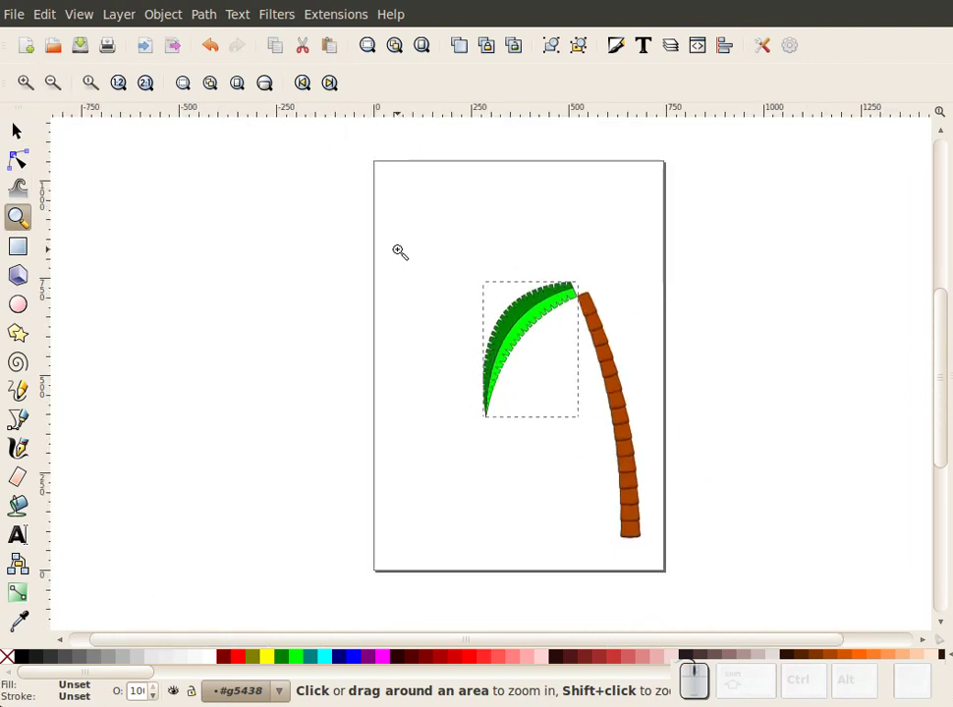